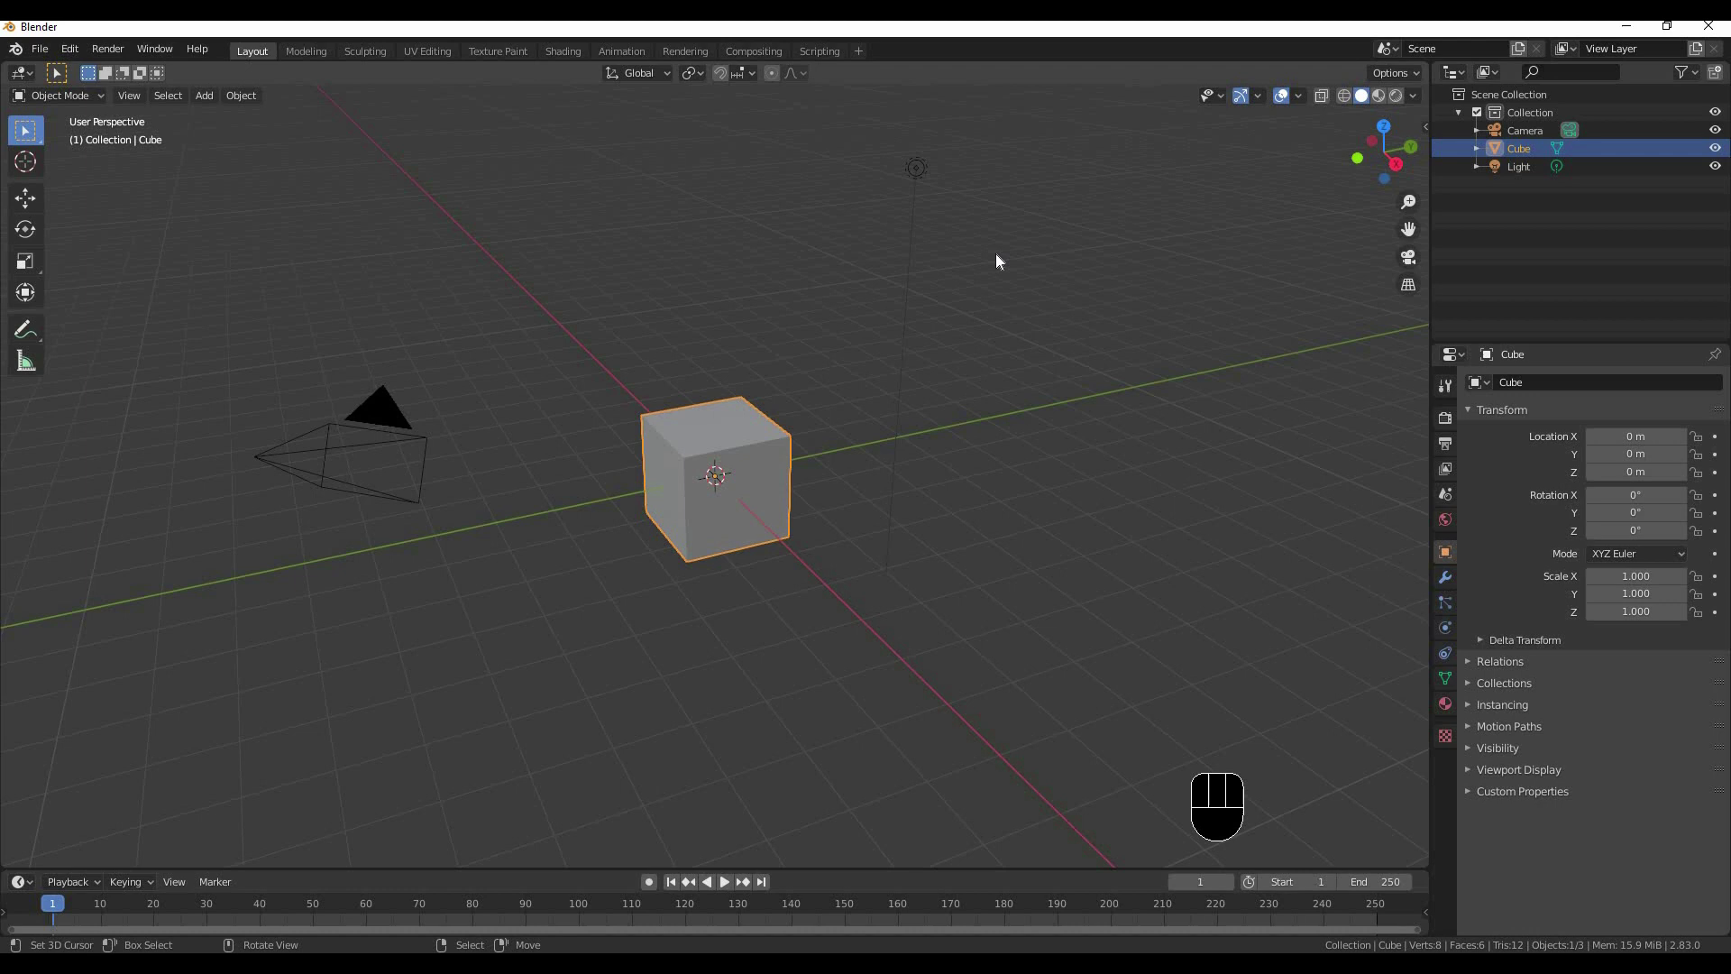
Orbit around the default cube to inspect it, then enter Edit Mode on it
left_click_drag(689, 411, 646, 445)
left_click_drag(820, 428, 705, 485)
middle_click(831, 465)
middle_click(706, 509)
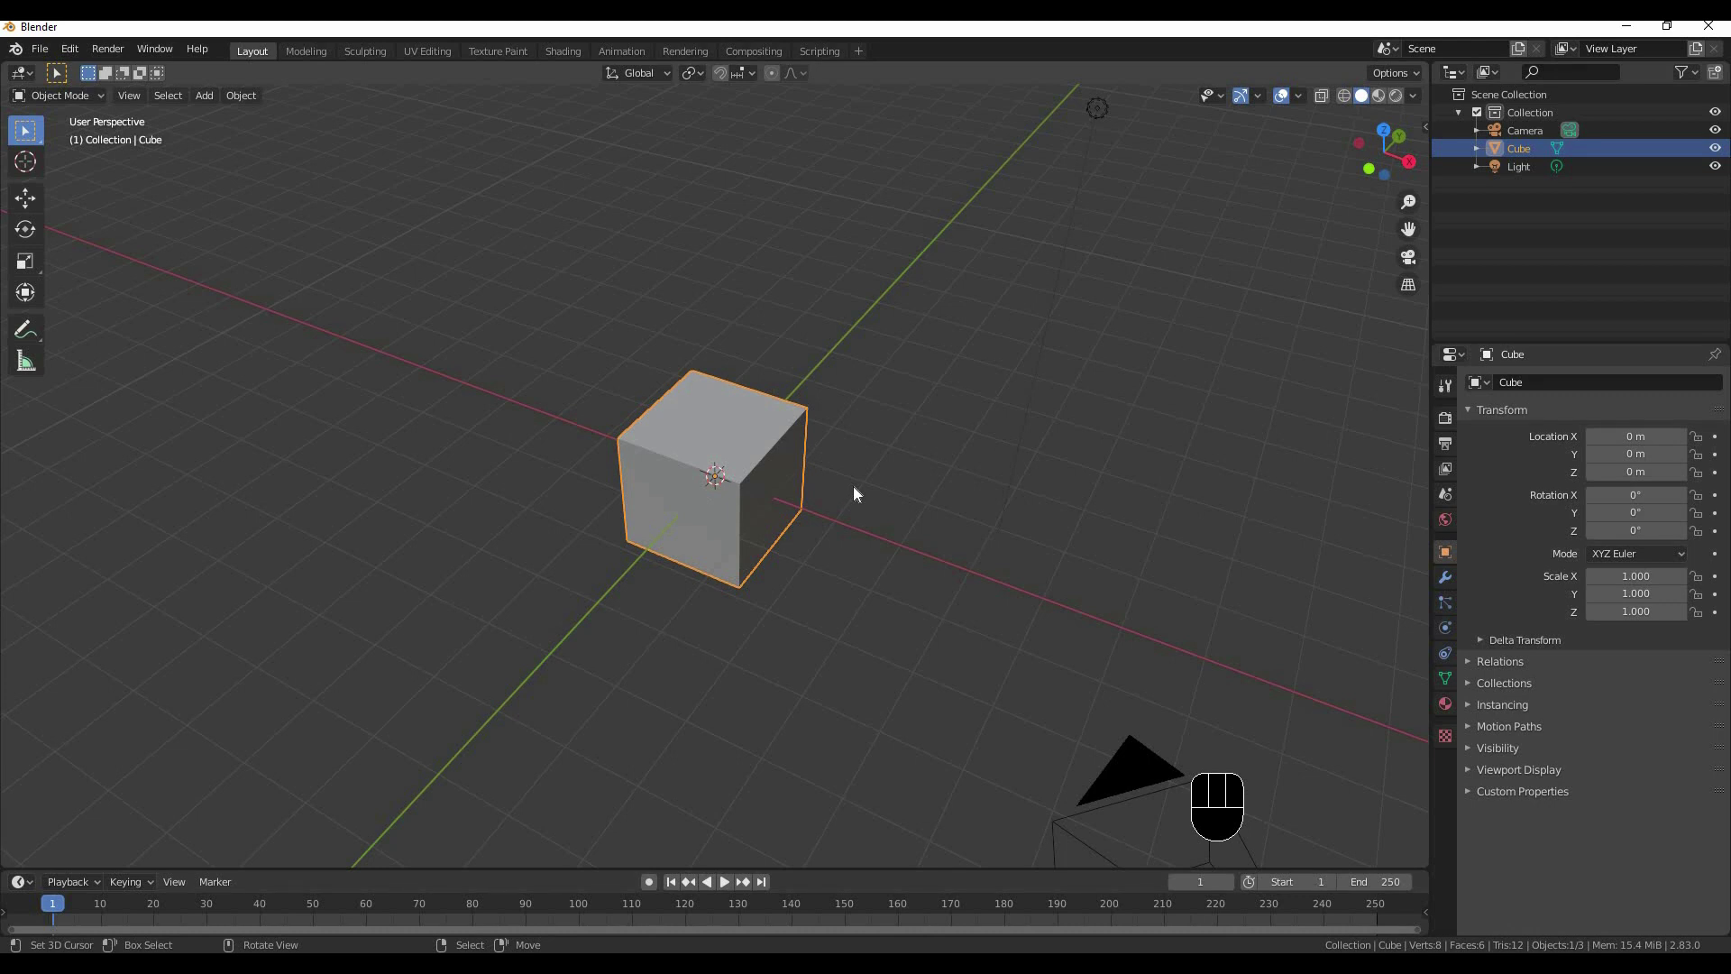
left_click_drag(742, 449, 730, 505)
left_click_drag(815, 485, 680, 465)
middle_click(703, 459)
key("Tab")
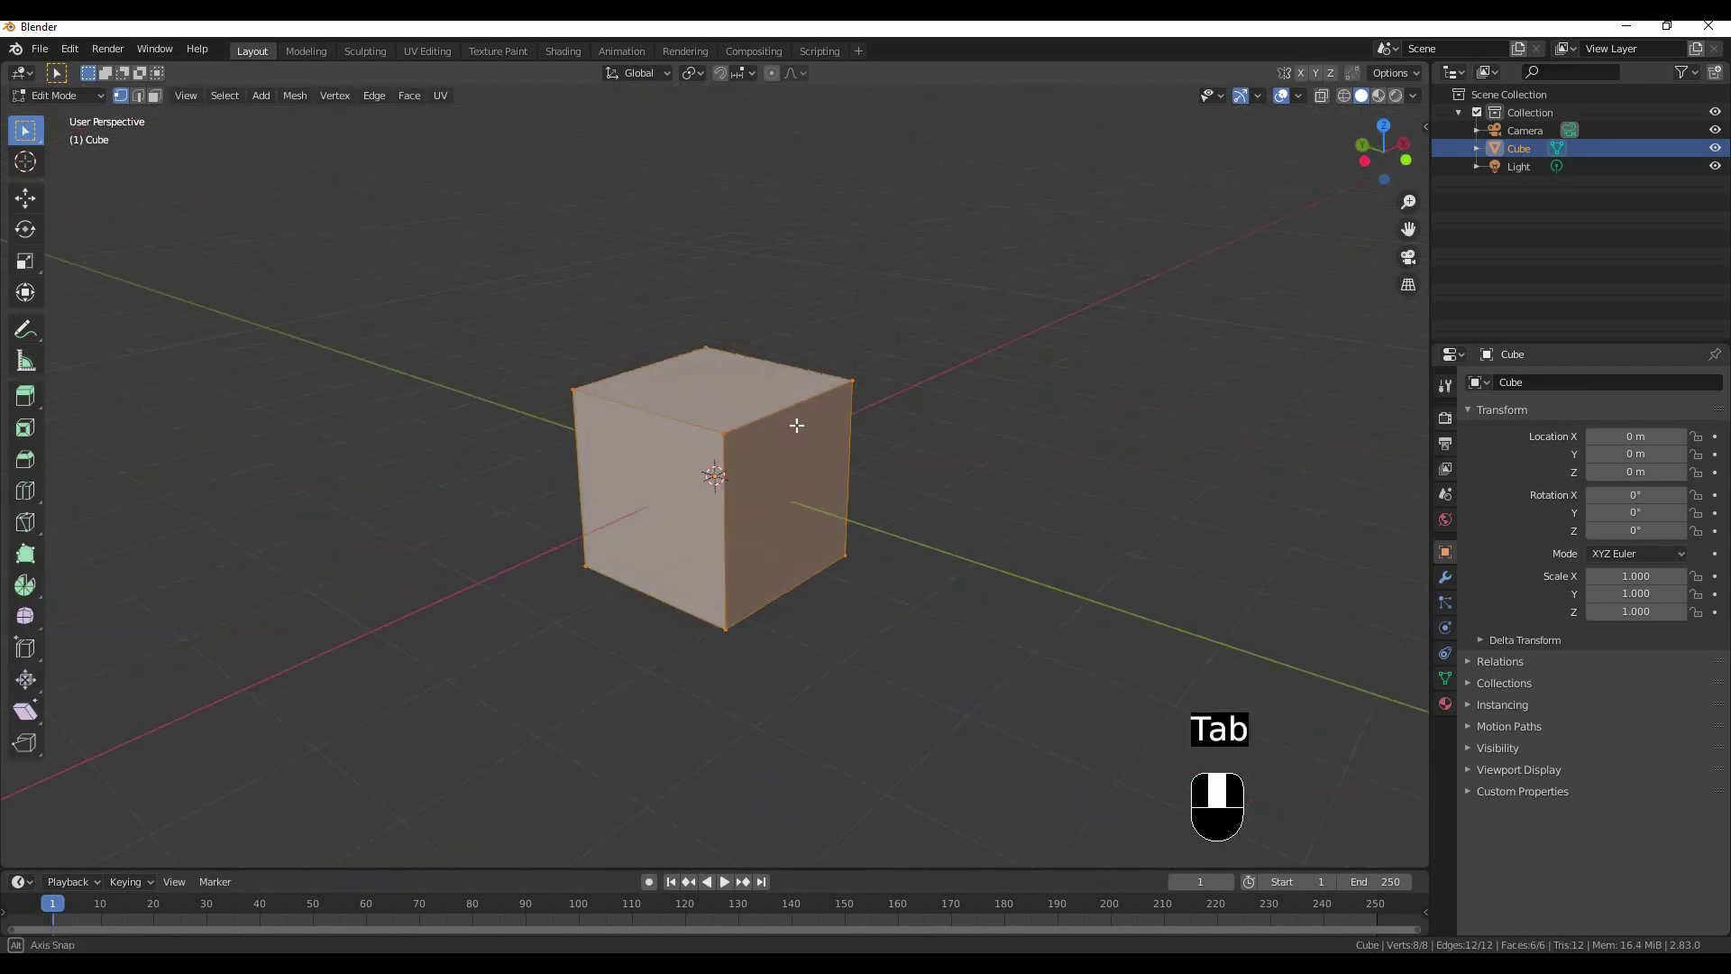
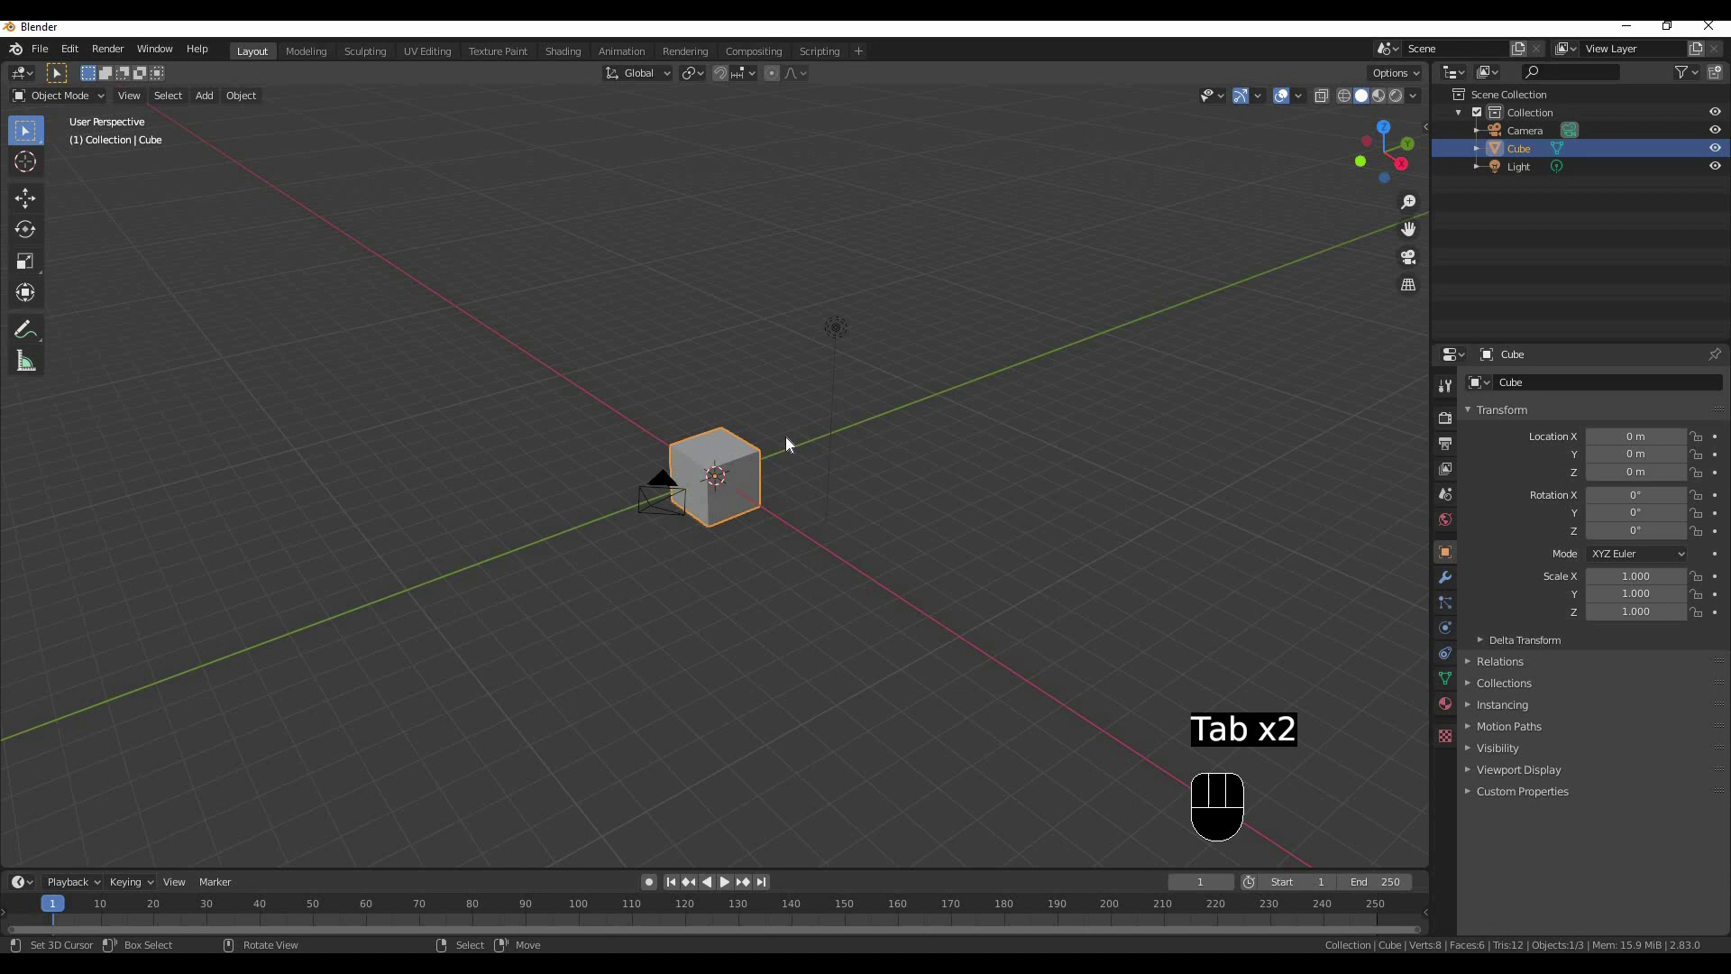
Delete the default cube, camera and light from the scene
key("a")
key("x")
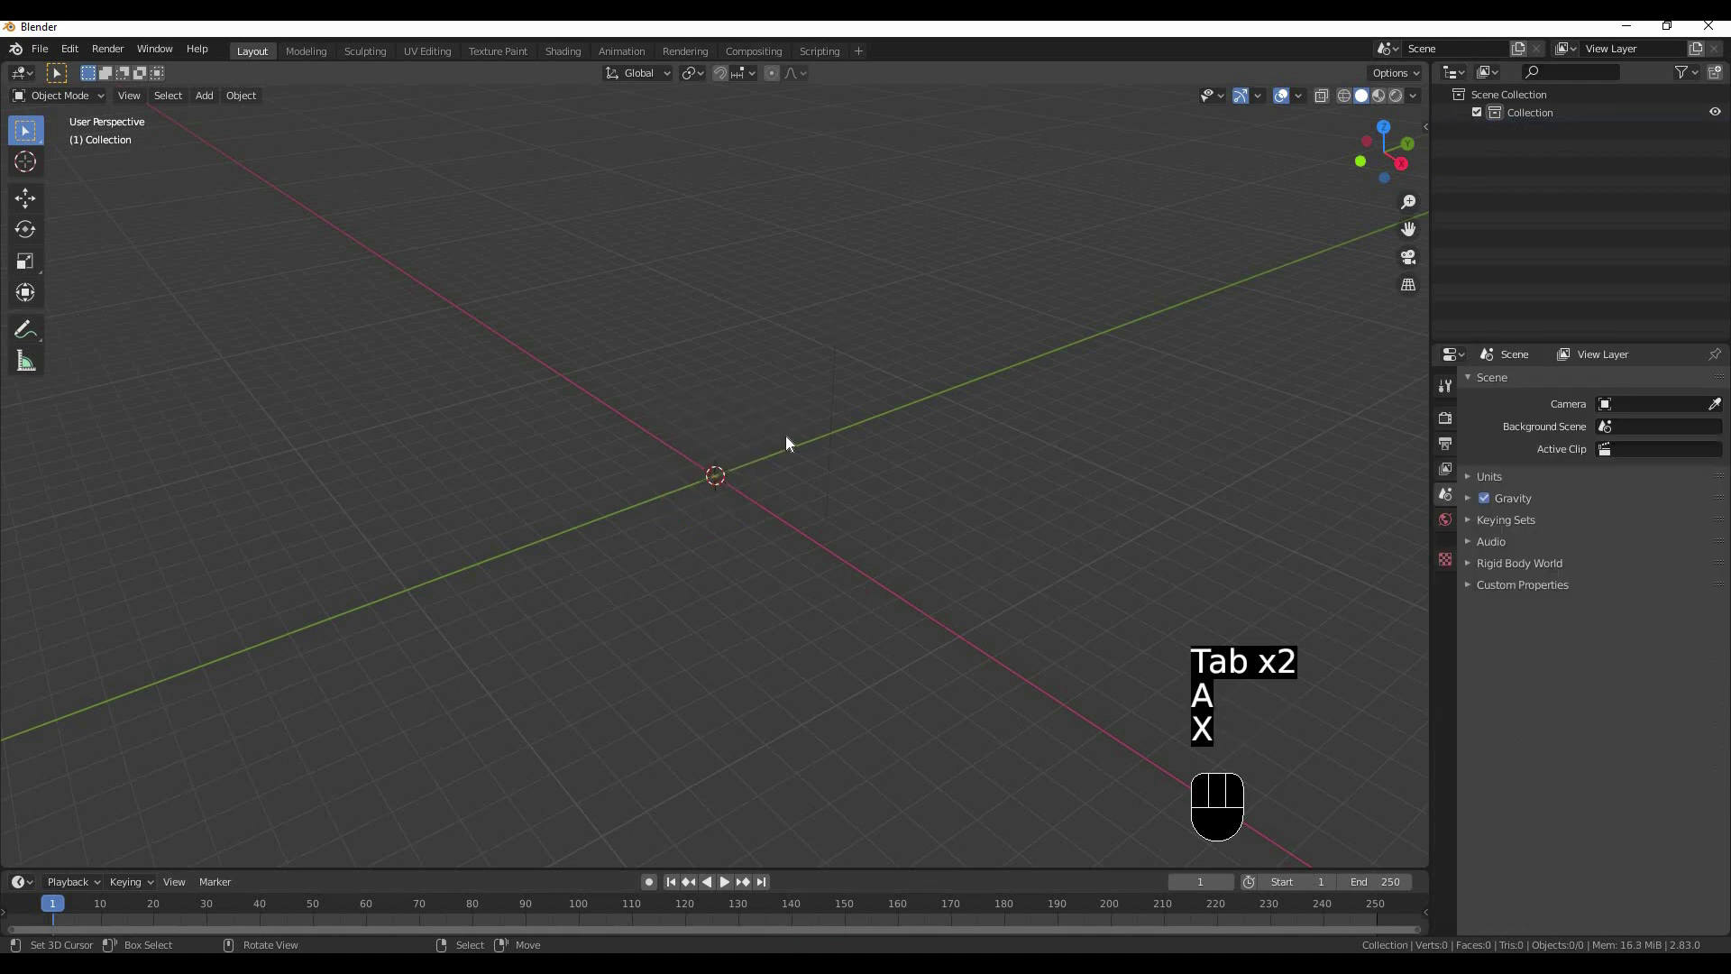
middle_click(738, 486)
Add a new cube and merge all its vertices at the centre in Edit Mode
key("shift+a")
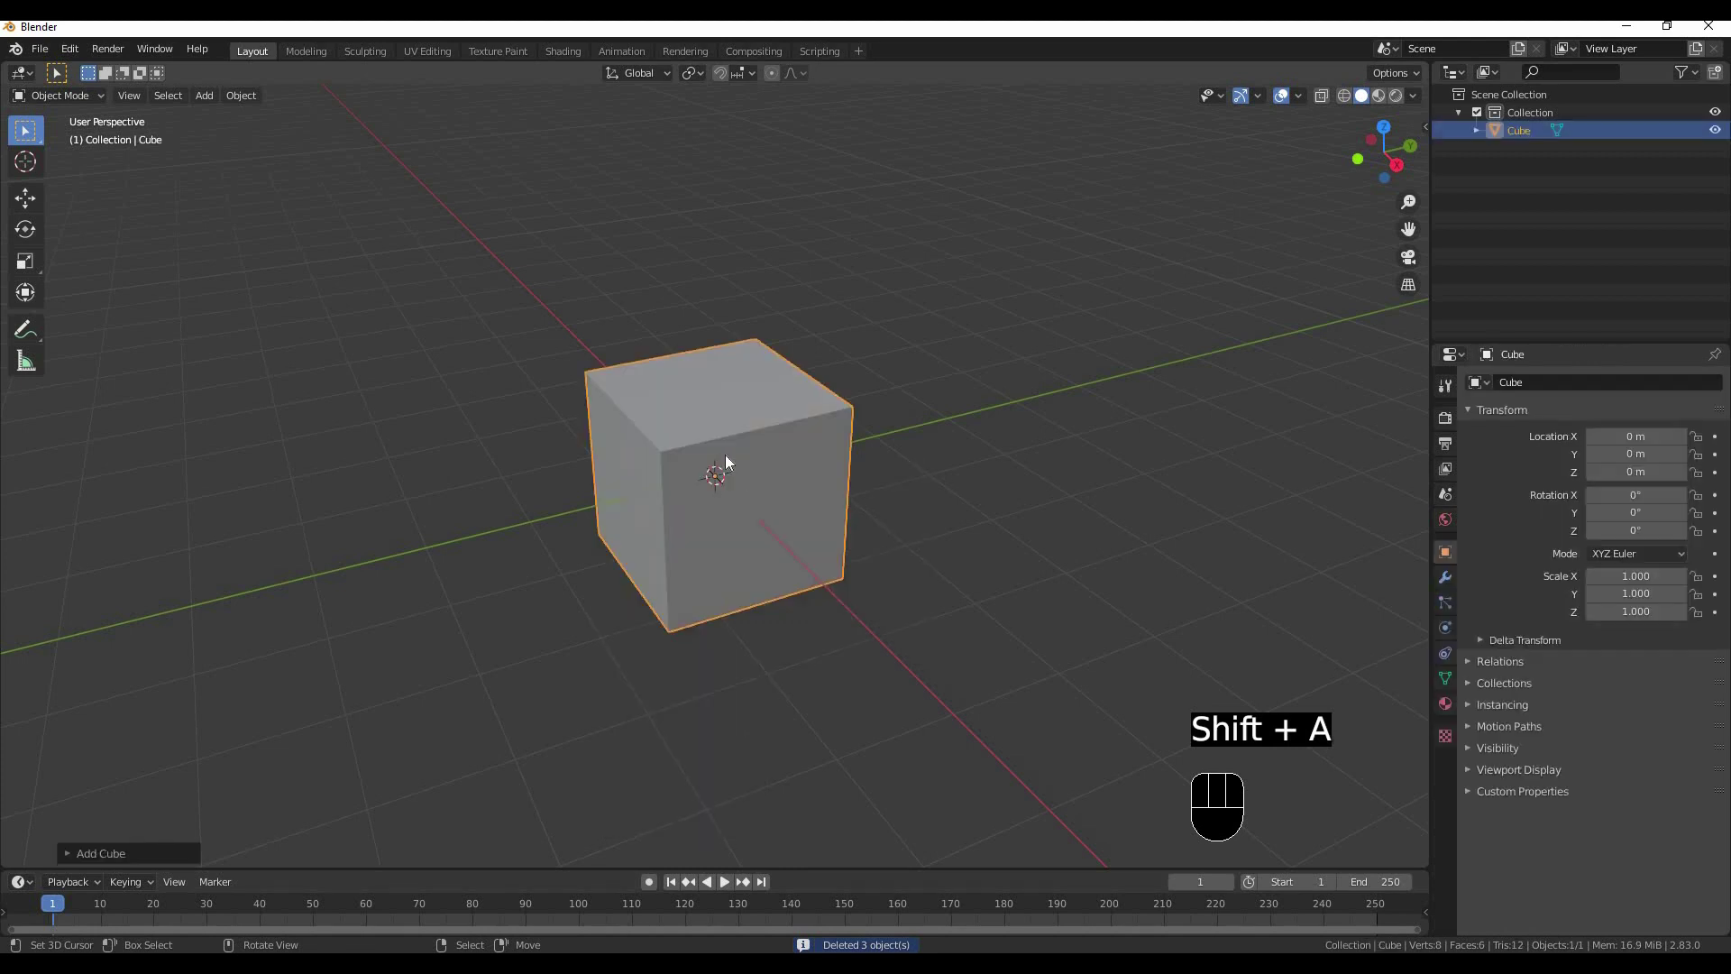
middle_click(689, 452)
key("Tab")
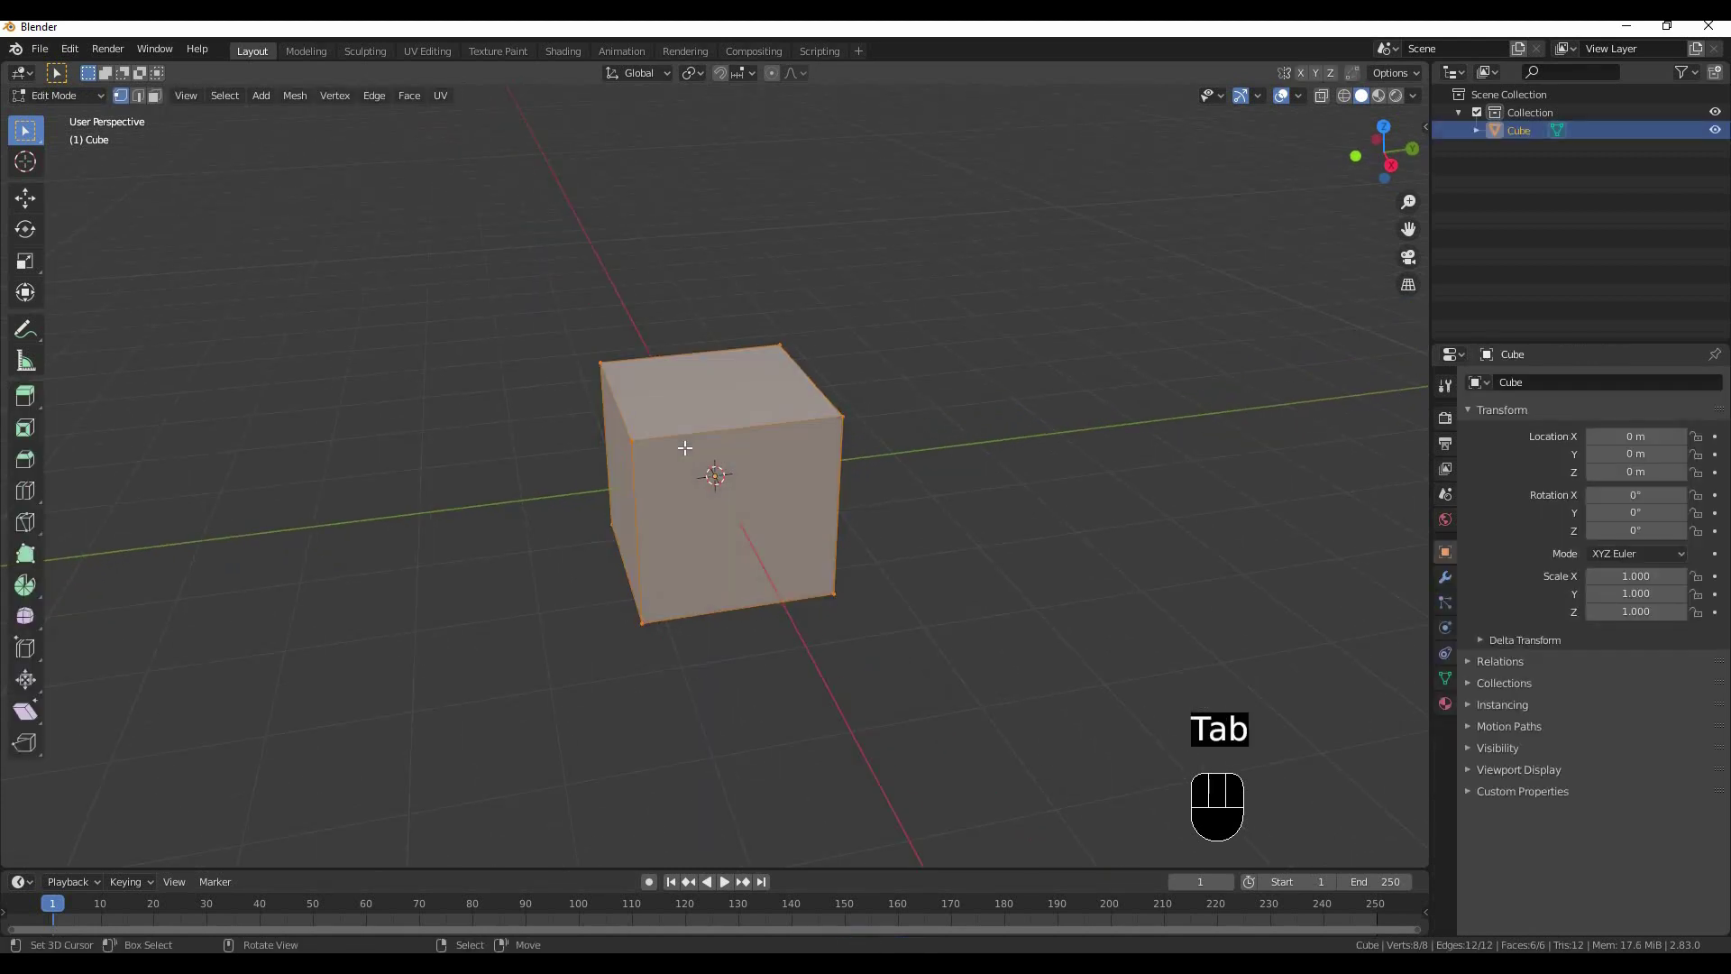
key("m")
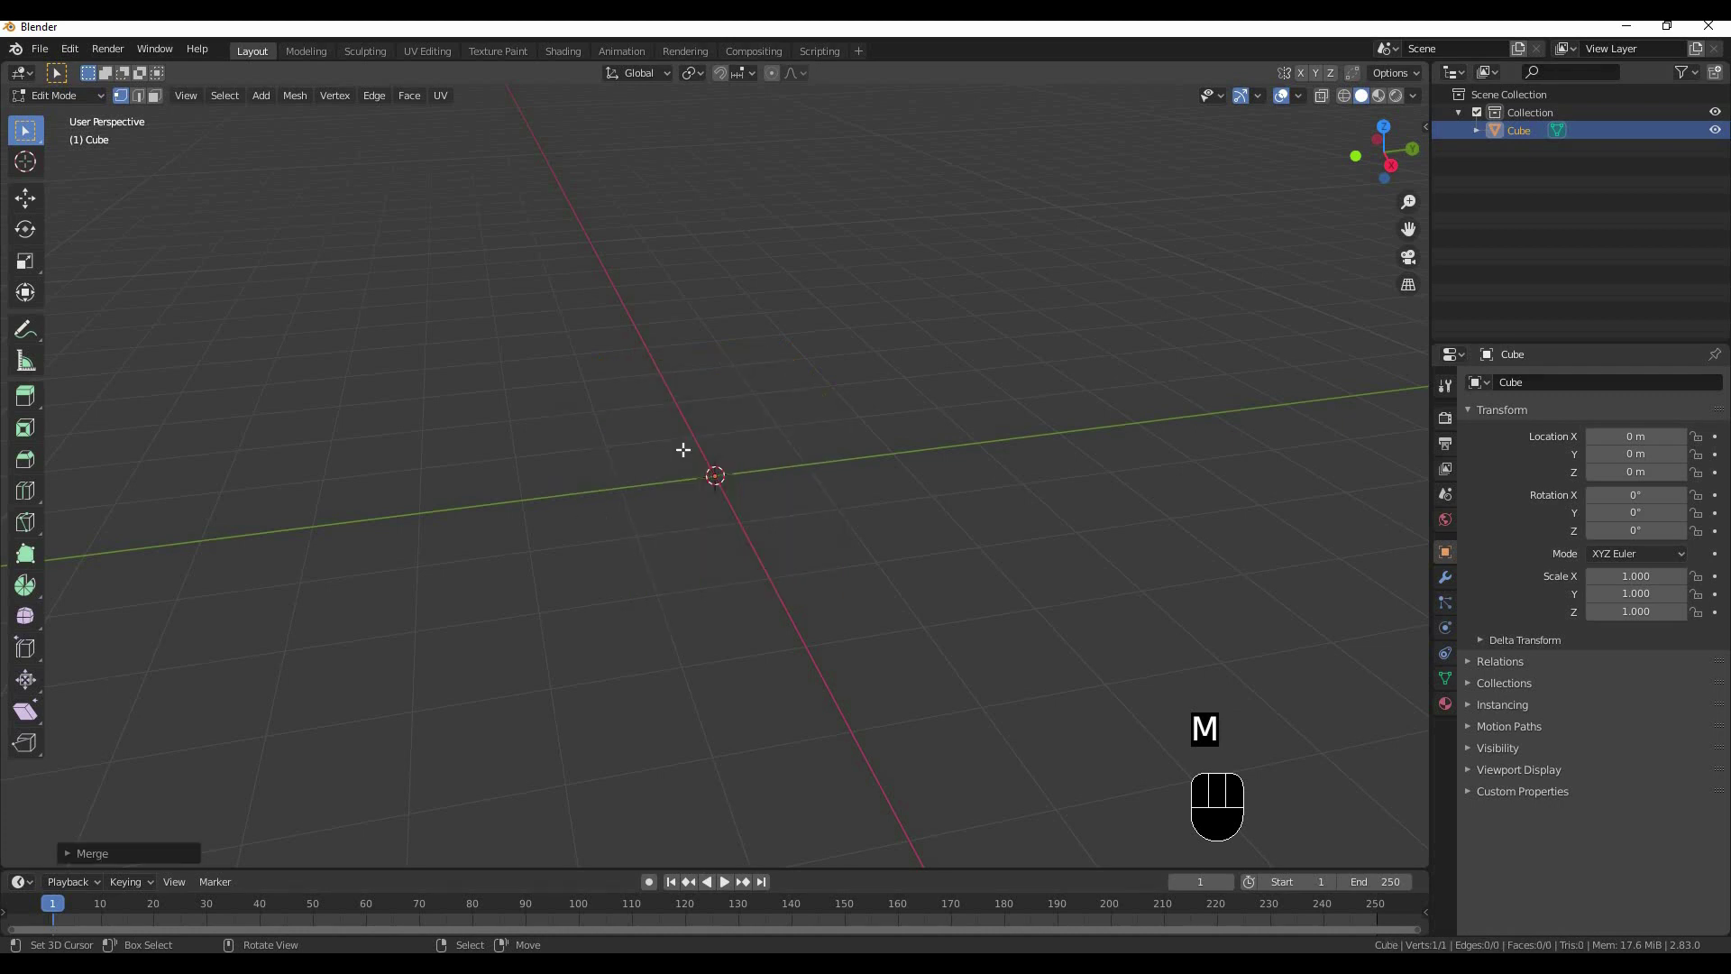
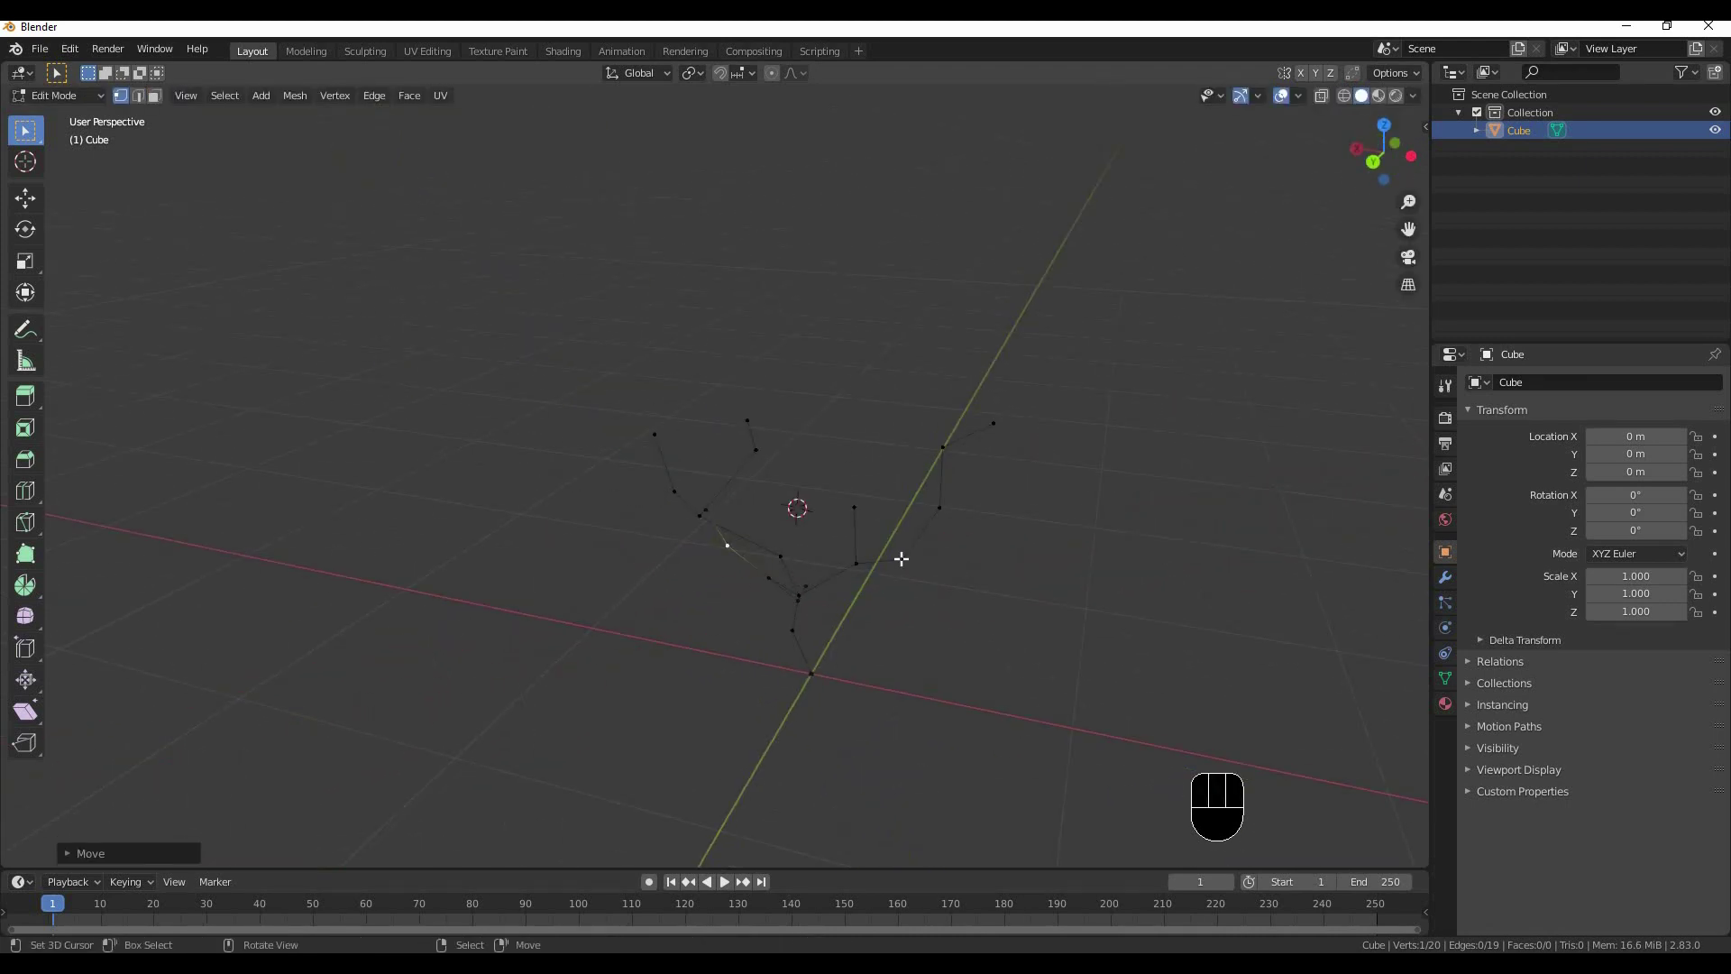
Orbit around the extruded tree skeleton to inspect the branches
left_click_drag(834, 518, 769, 463)
left_click_drag(698, 398, 661, 357)
left_click_drag(637, 352, 751, 477)
middle_click(791, 427)
middle_click(715, 427)
left_click_drag(751, 427, 685, 389)
middle_click(807, 396)
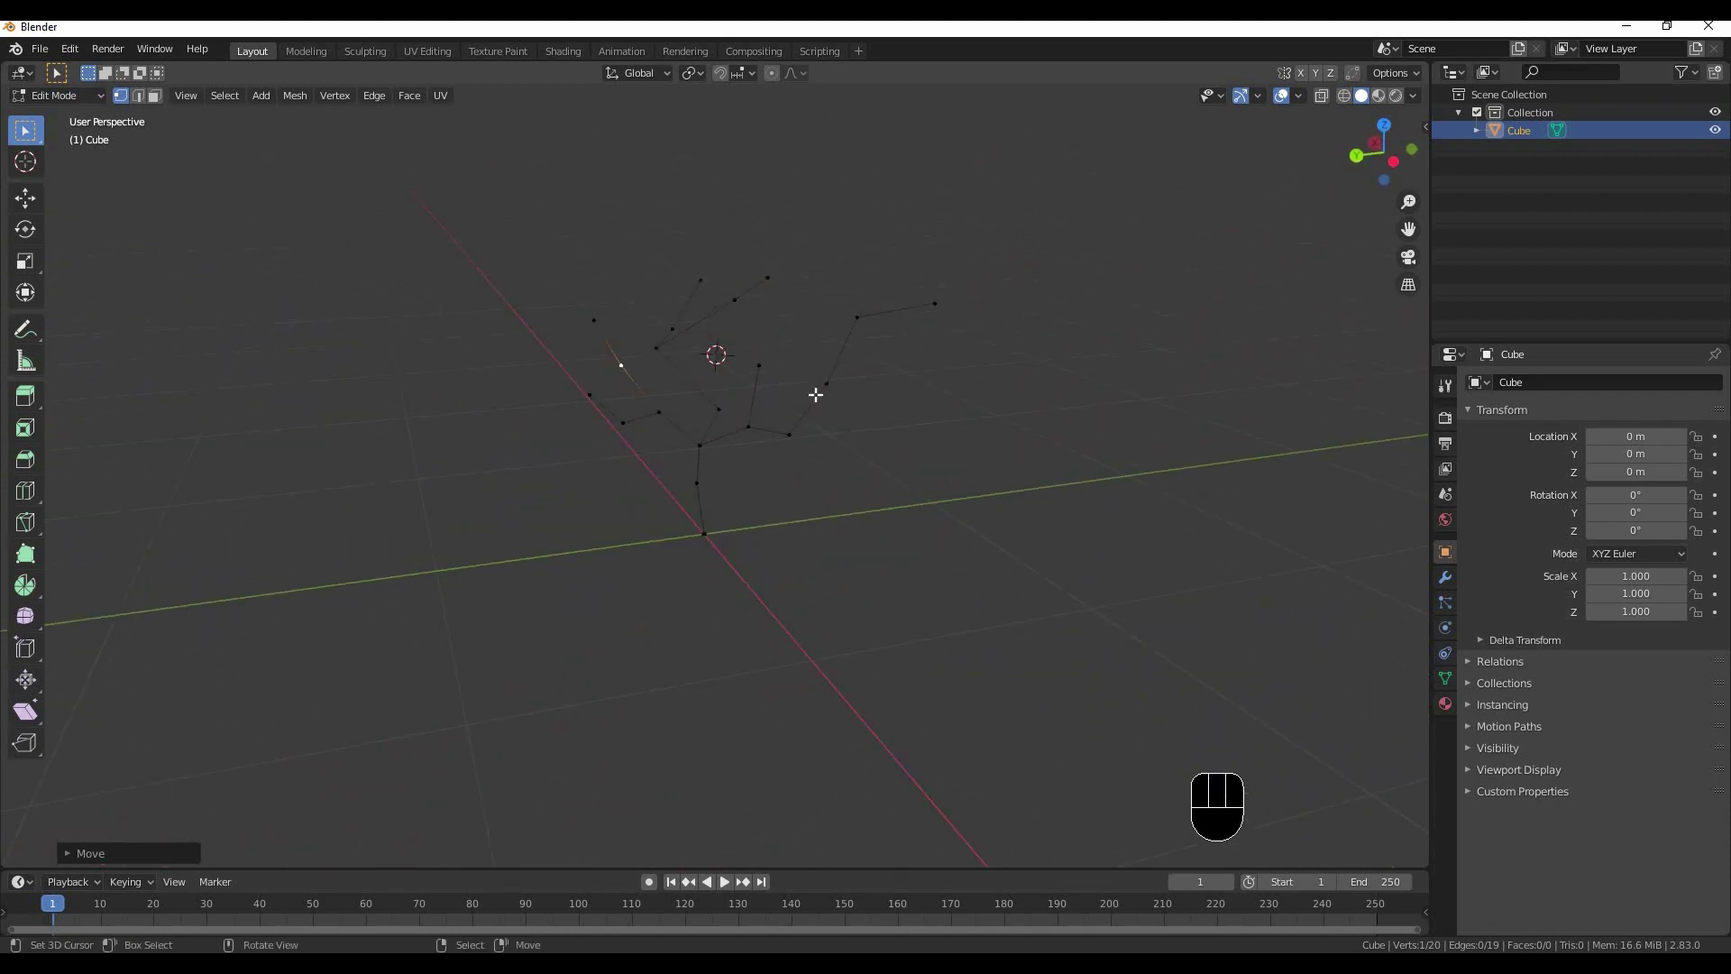
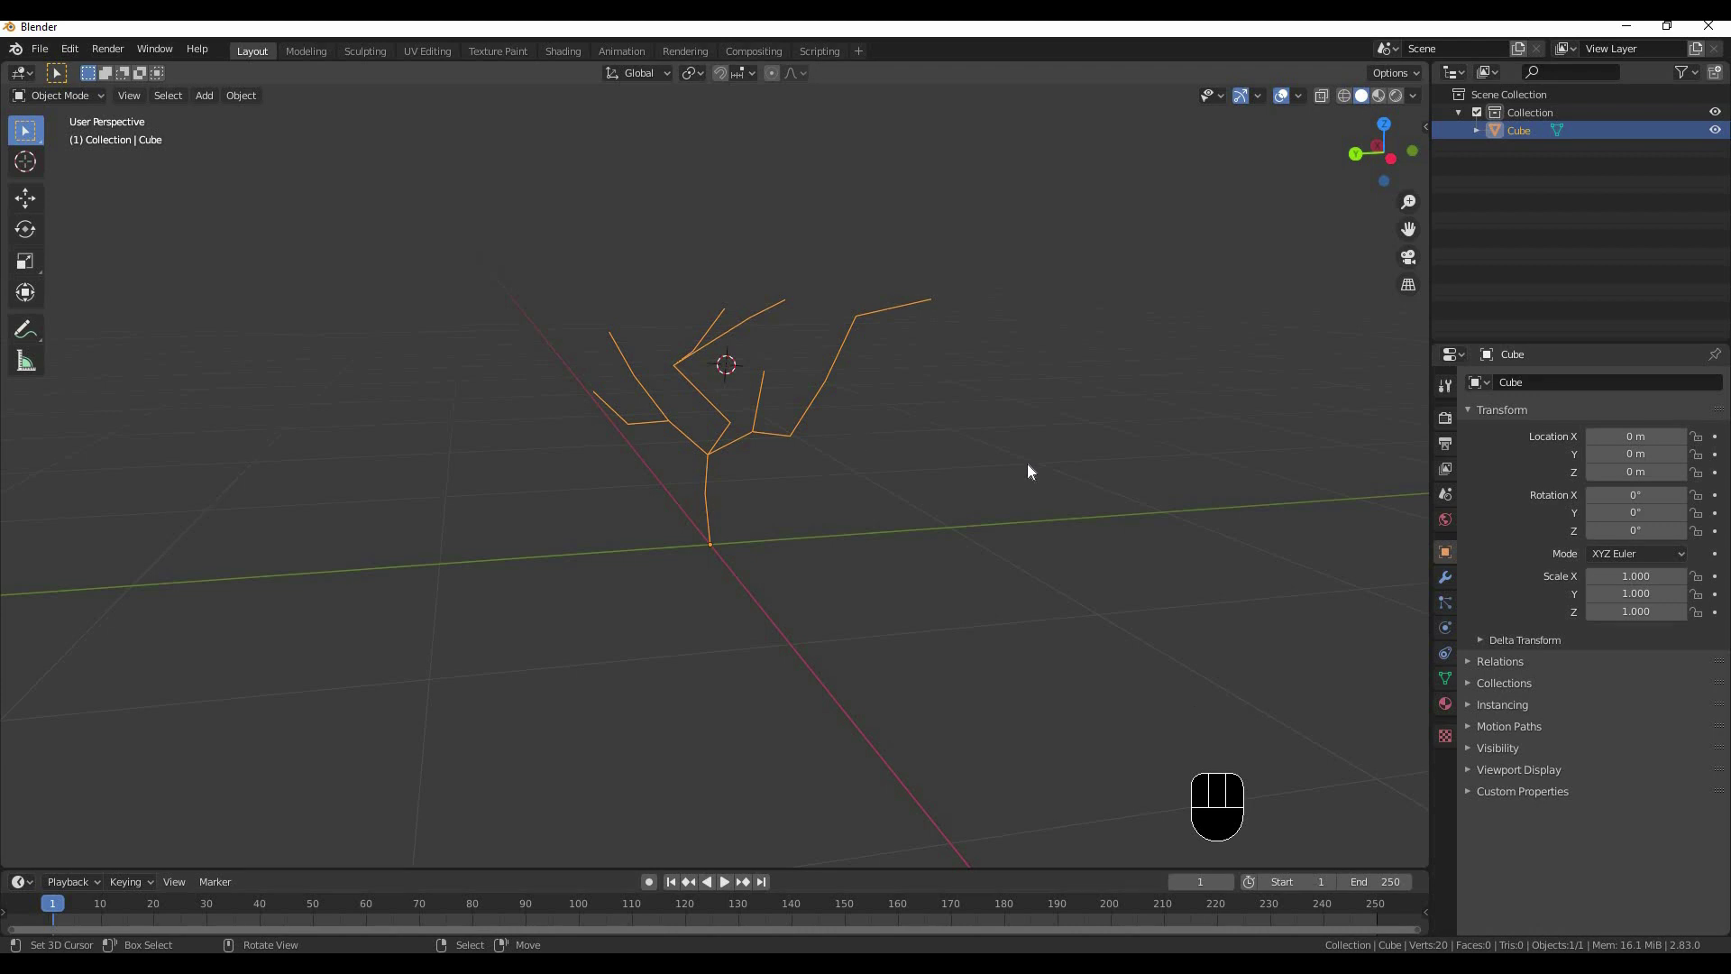
Add a Skin modifier to the tree skeleton from the Modifier Properties
left_click(1454, 586)
left_click_drag(1580, 396, 1360, 653)
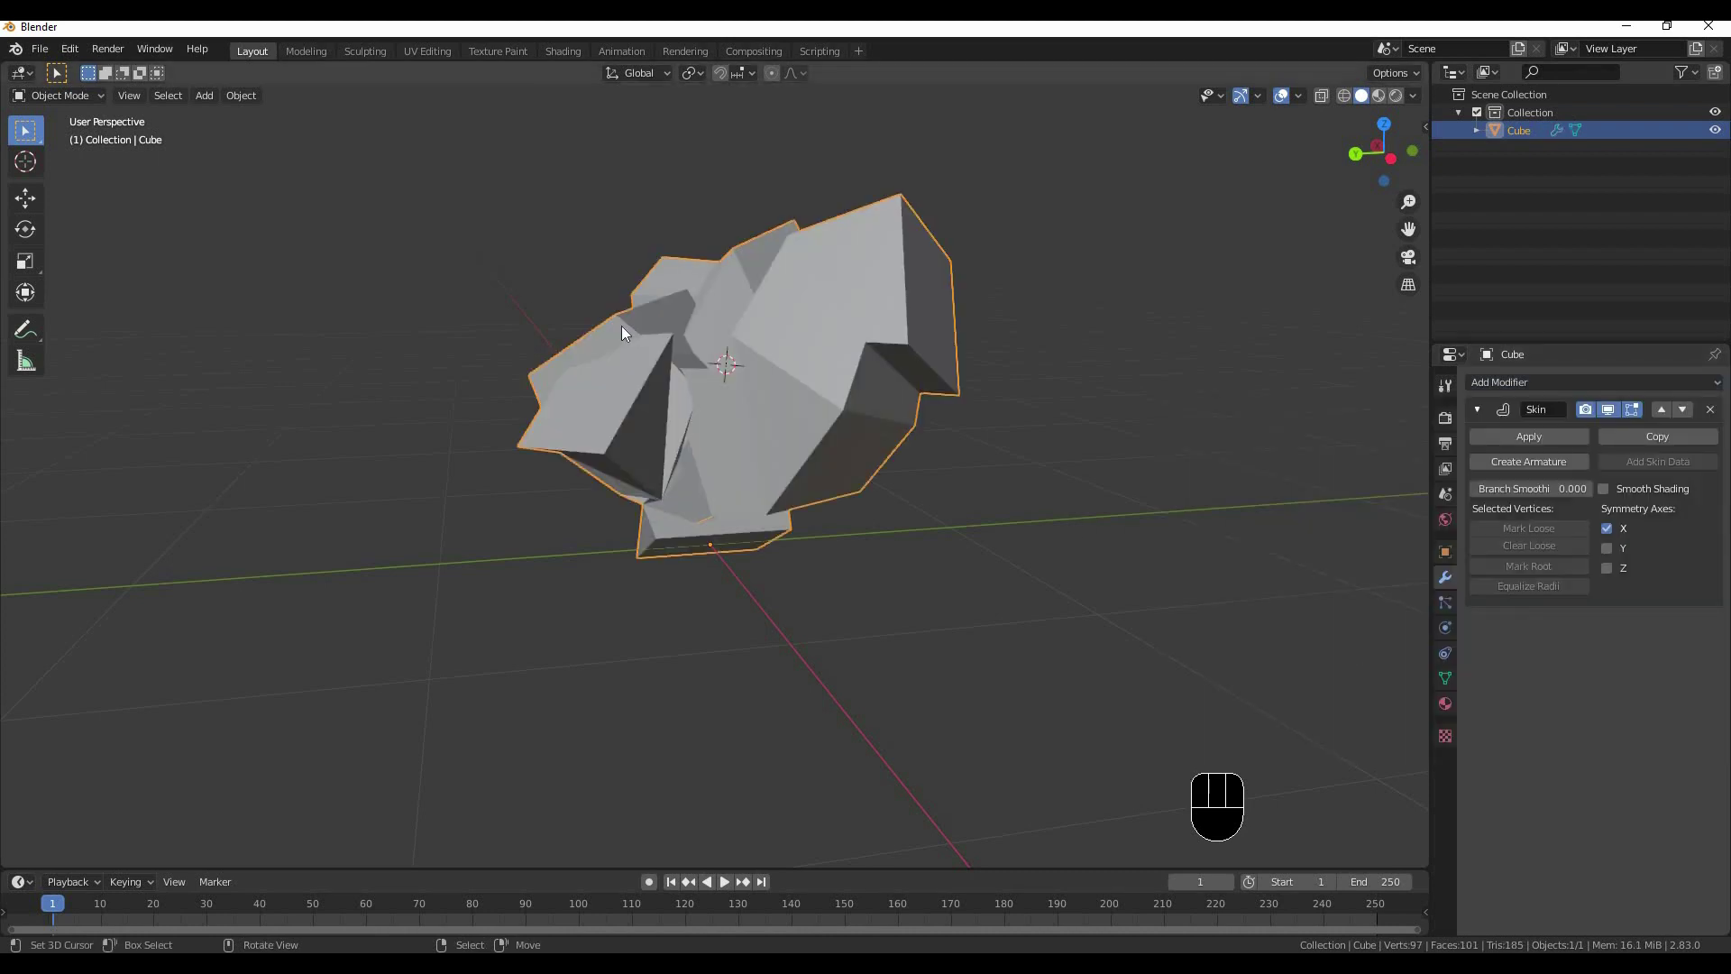
middle_click(640, 312)
left_click_drag(895, 455, 745, 429)
middle_click(1029, 465)
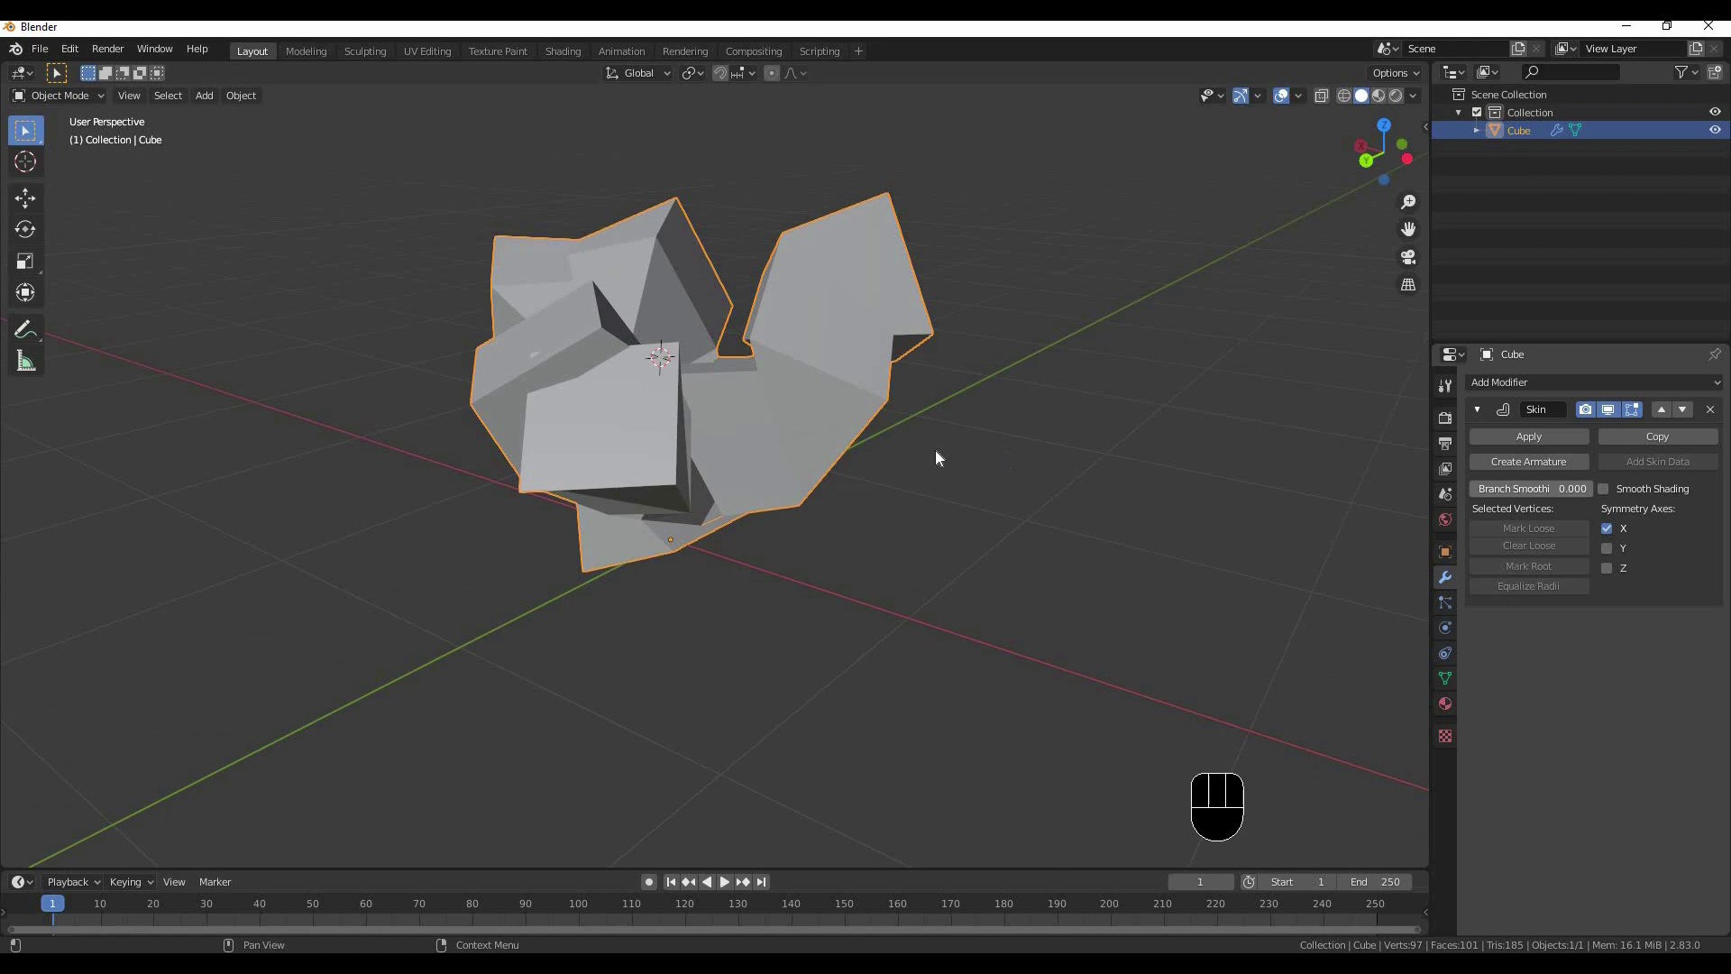
Enter Edit Mode, select all skeleton vertices and start scaling the skin radius with Ctrl+A
key("z")
left_click_drag(679, 372, 744, 446)
middle_click(753, 451)
left_click_drag(809, 458, 739, 442)
middle_click(779, 443)
key("Tab")
key("a")
key("ctrl+a")
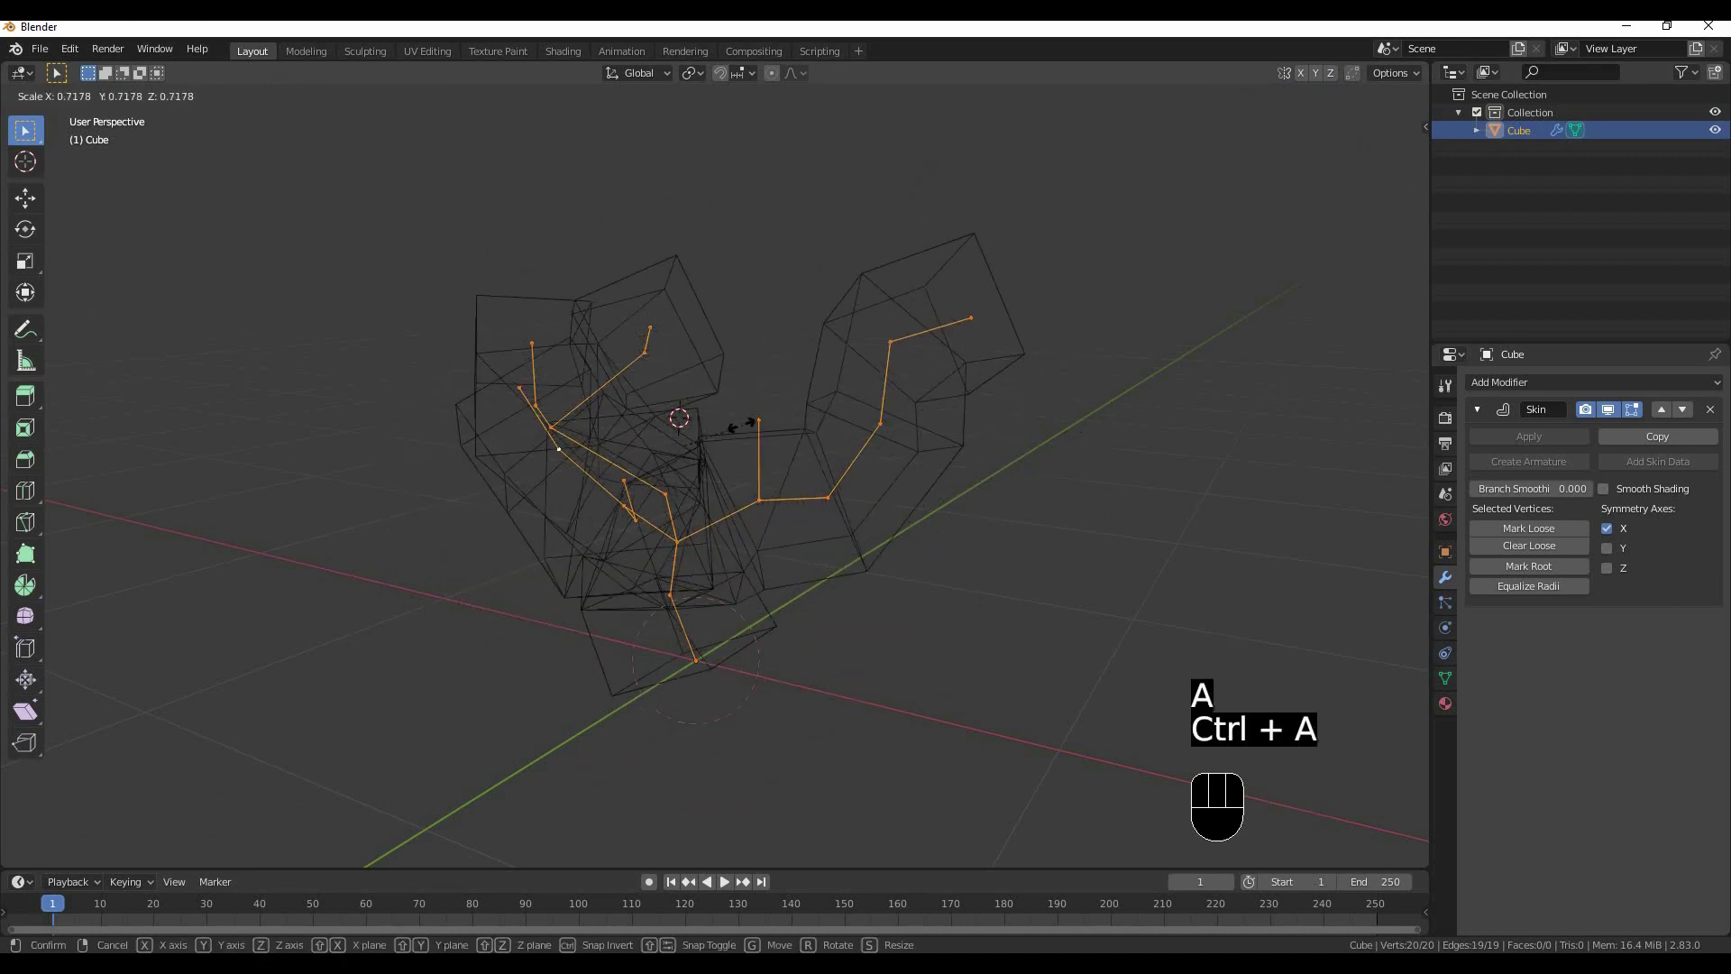
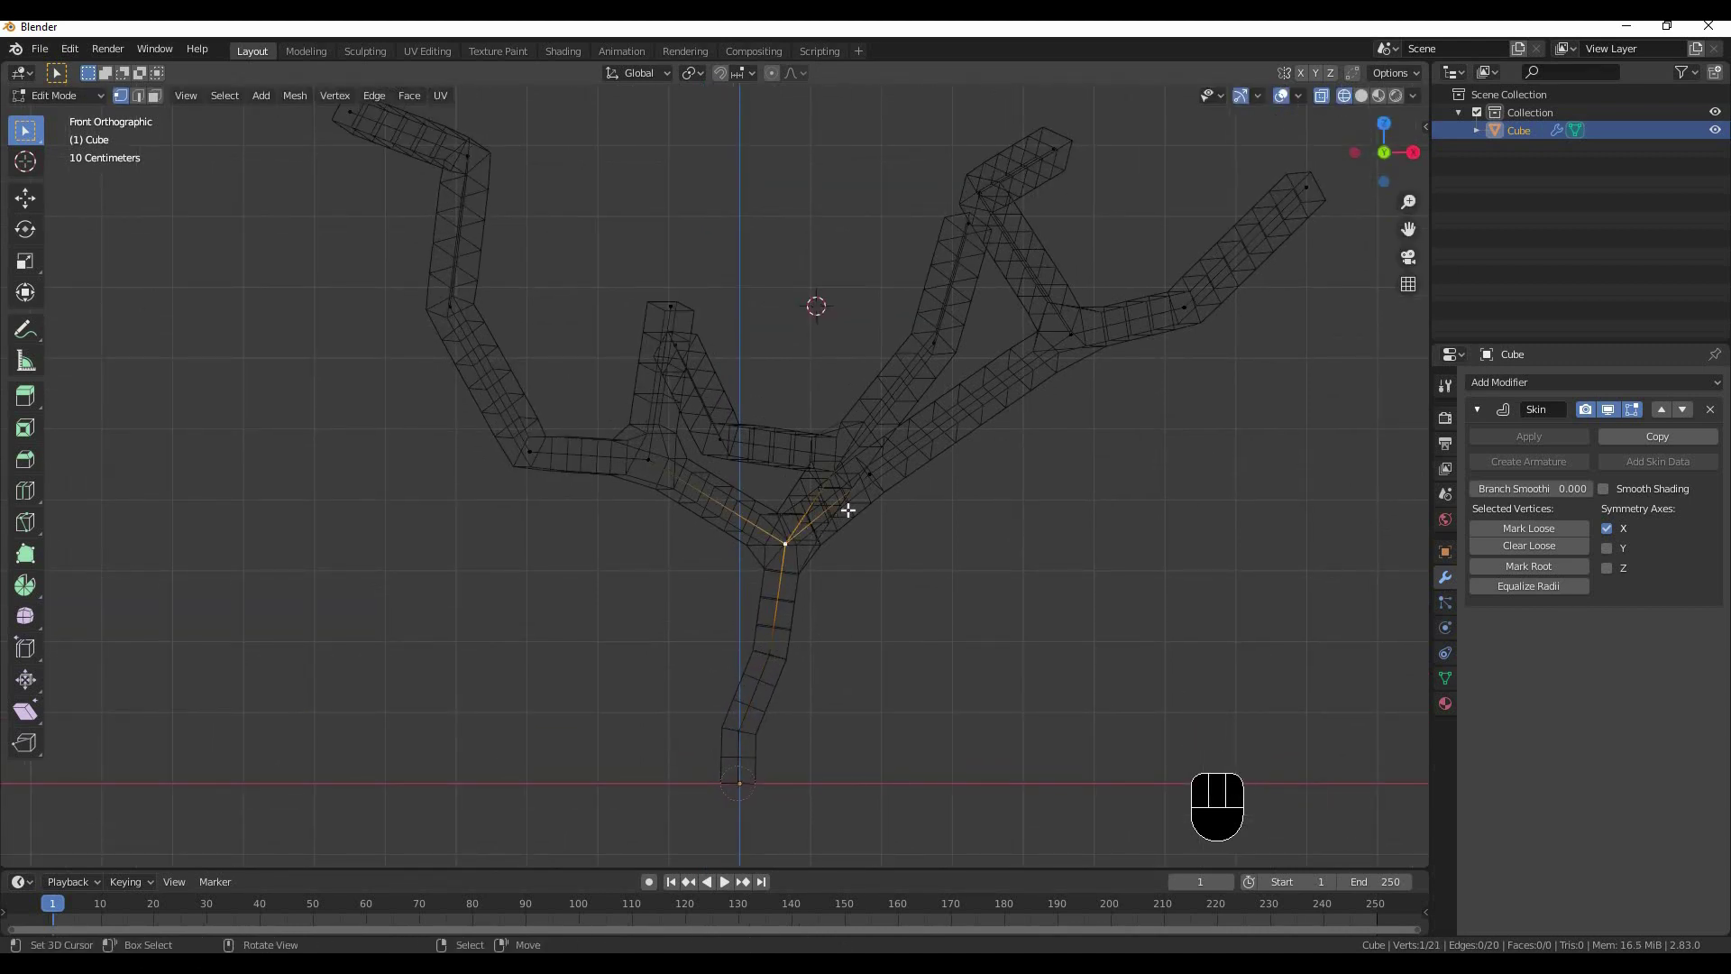
Thicken the skin radius around the selected branch junction
key("ctrl+a")
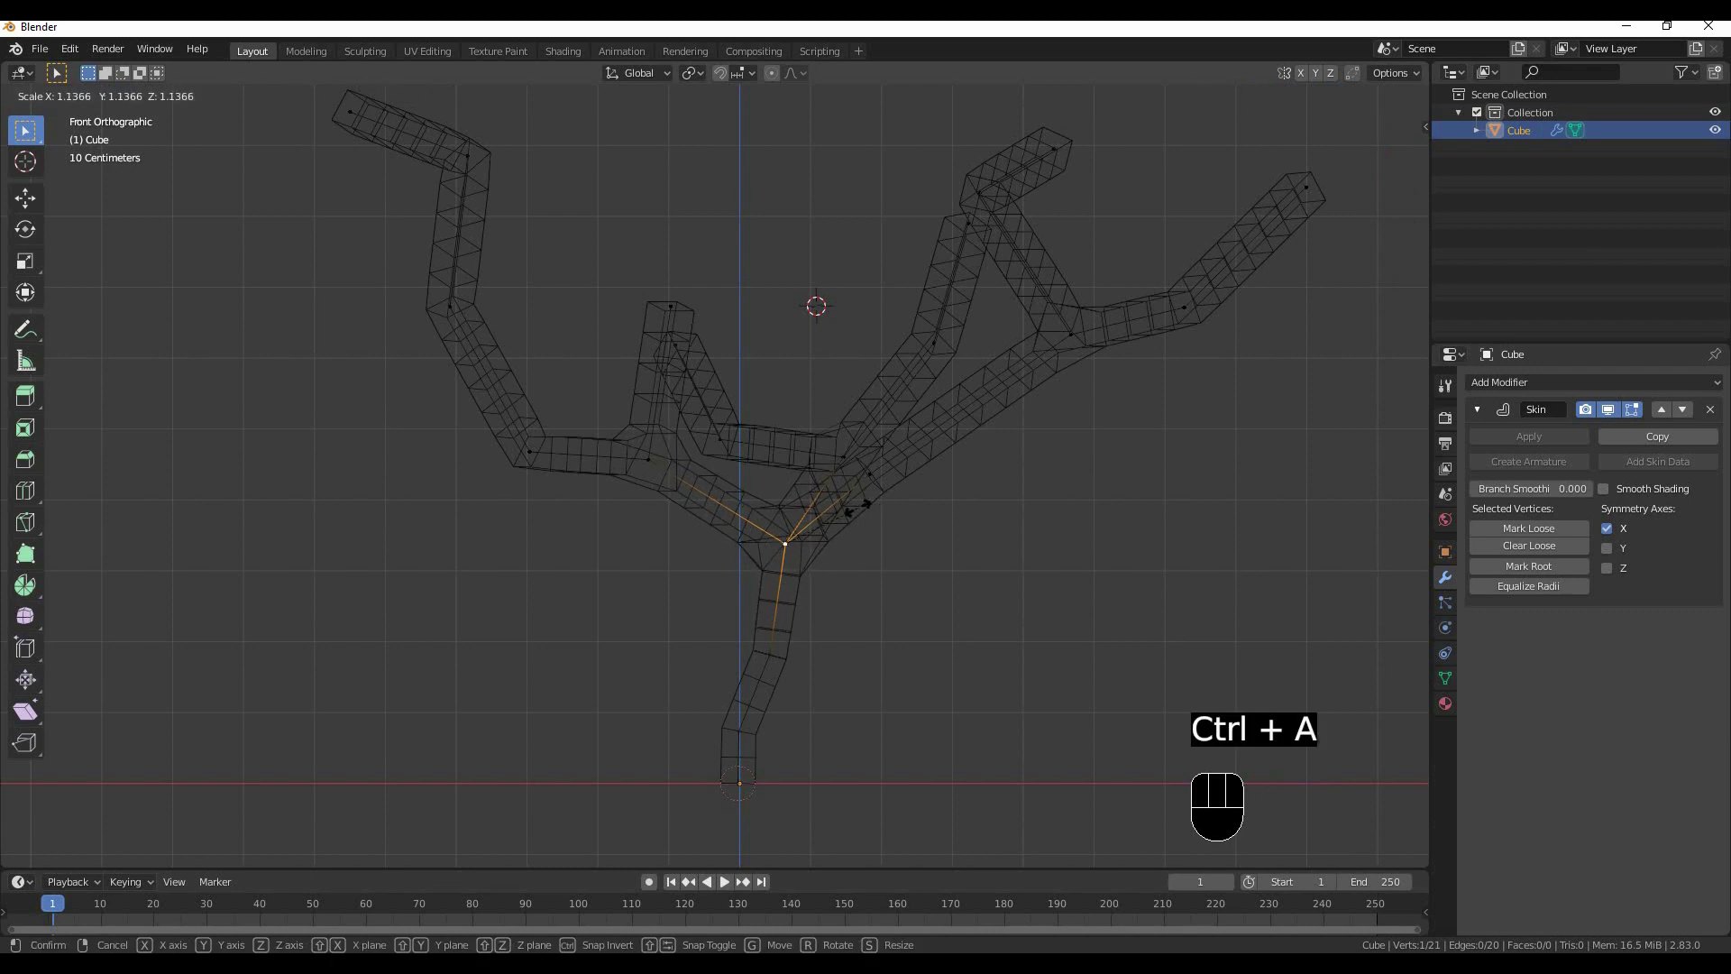
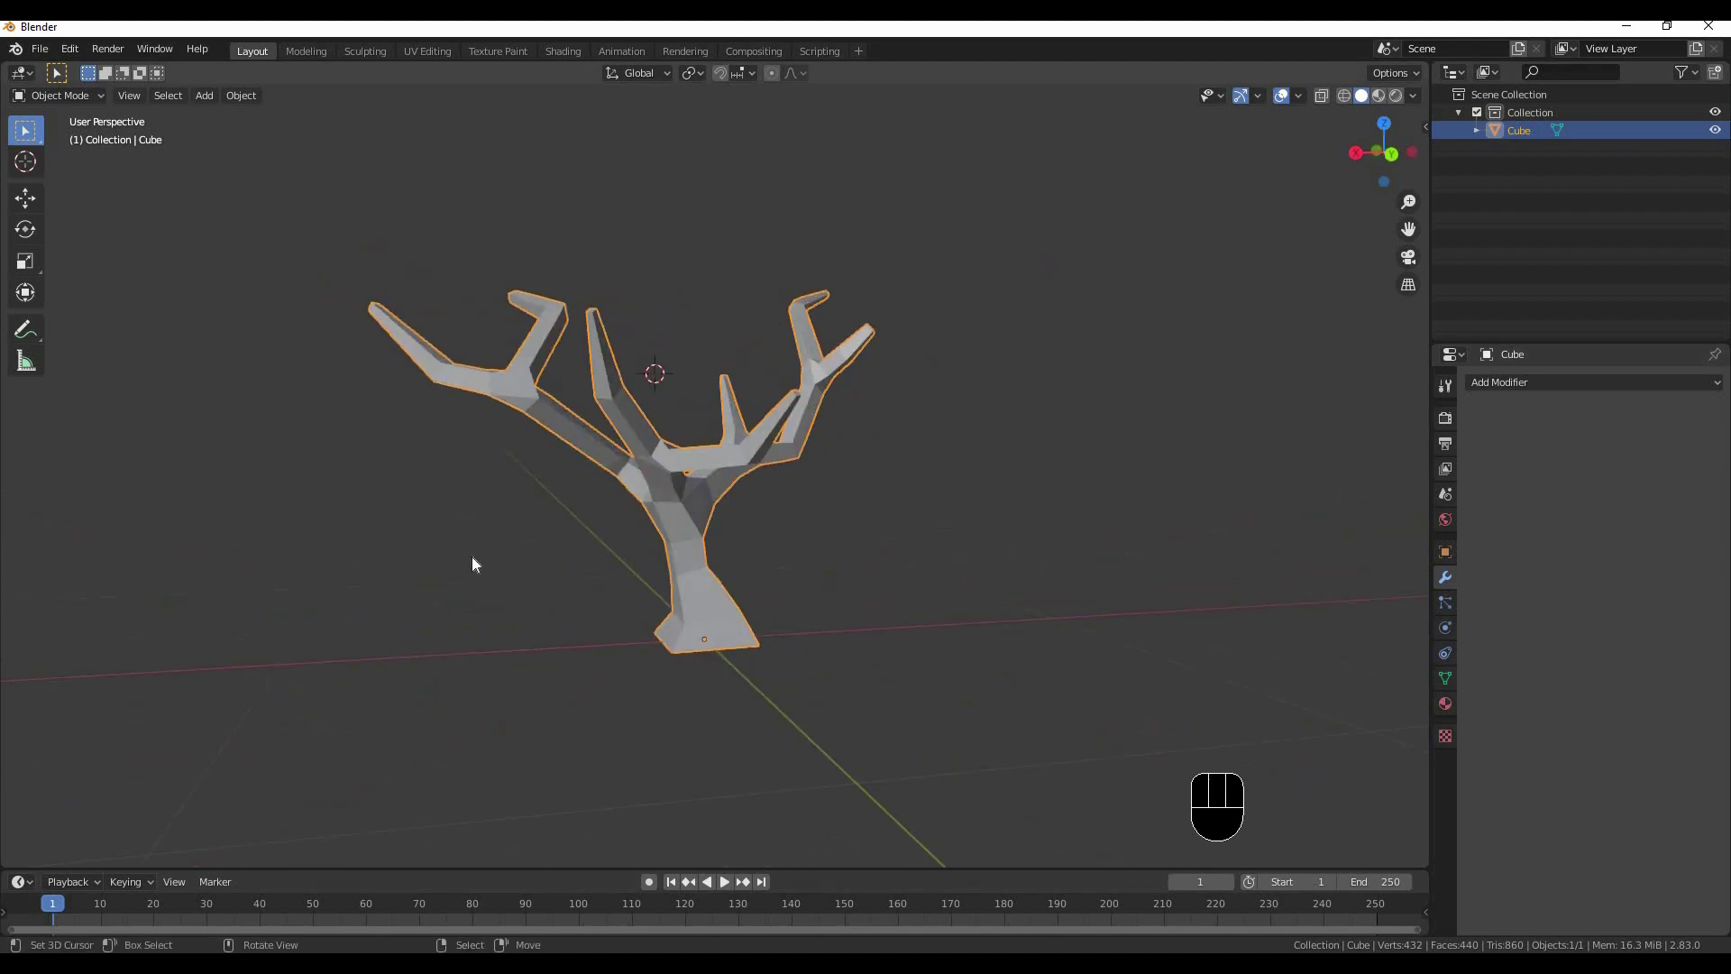
Add a Subdivision Surface to the tree, apply it and shade the surface smooth
left_click_drag(786, 368, 700, 378)
middle_click(889, 430)
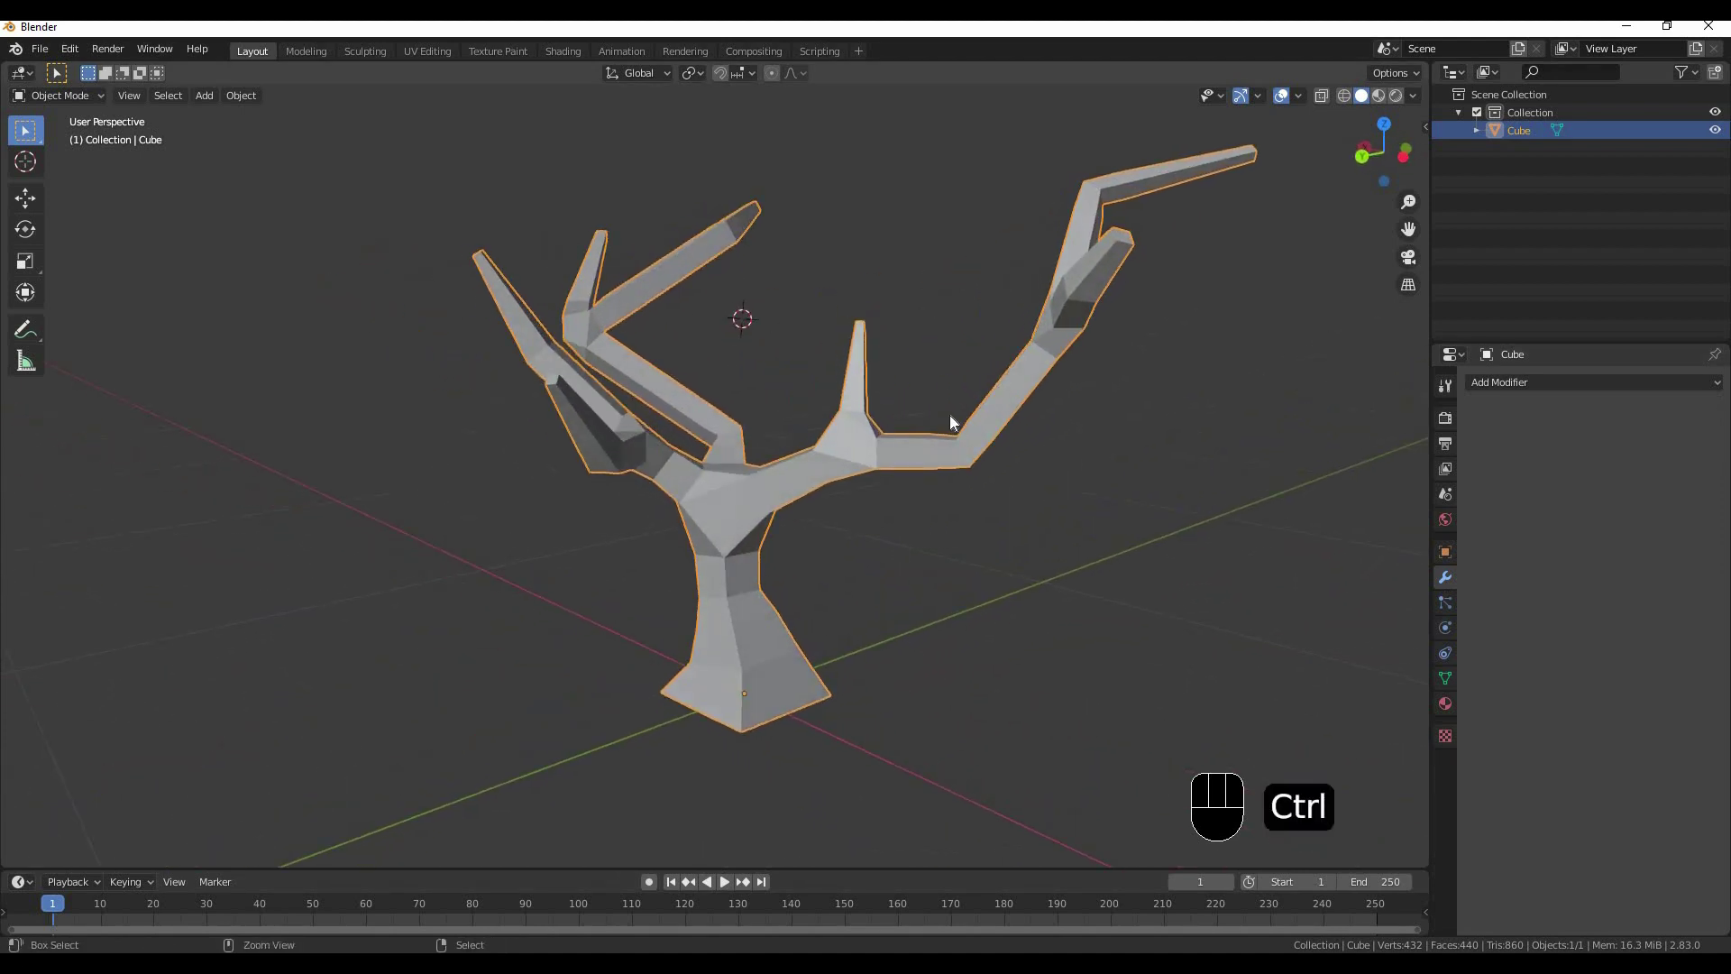
key("ctrl+3")
middle_click(944, 461)
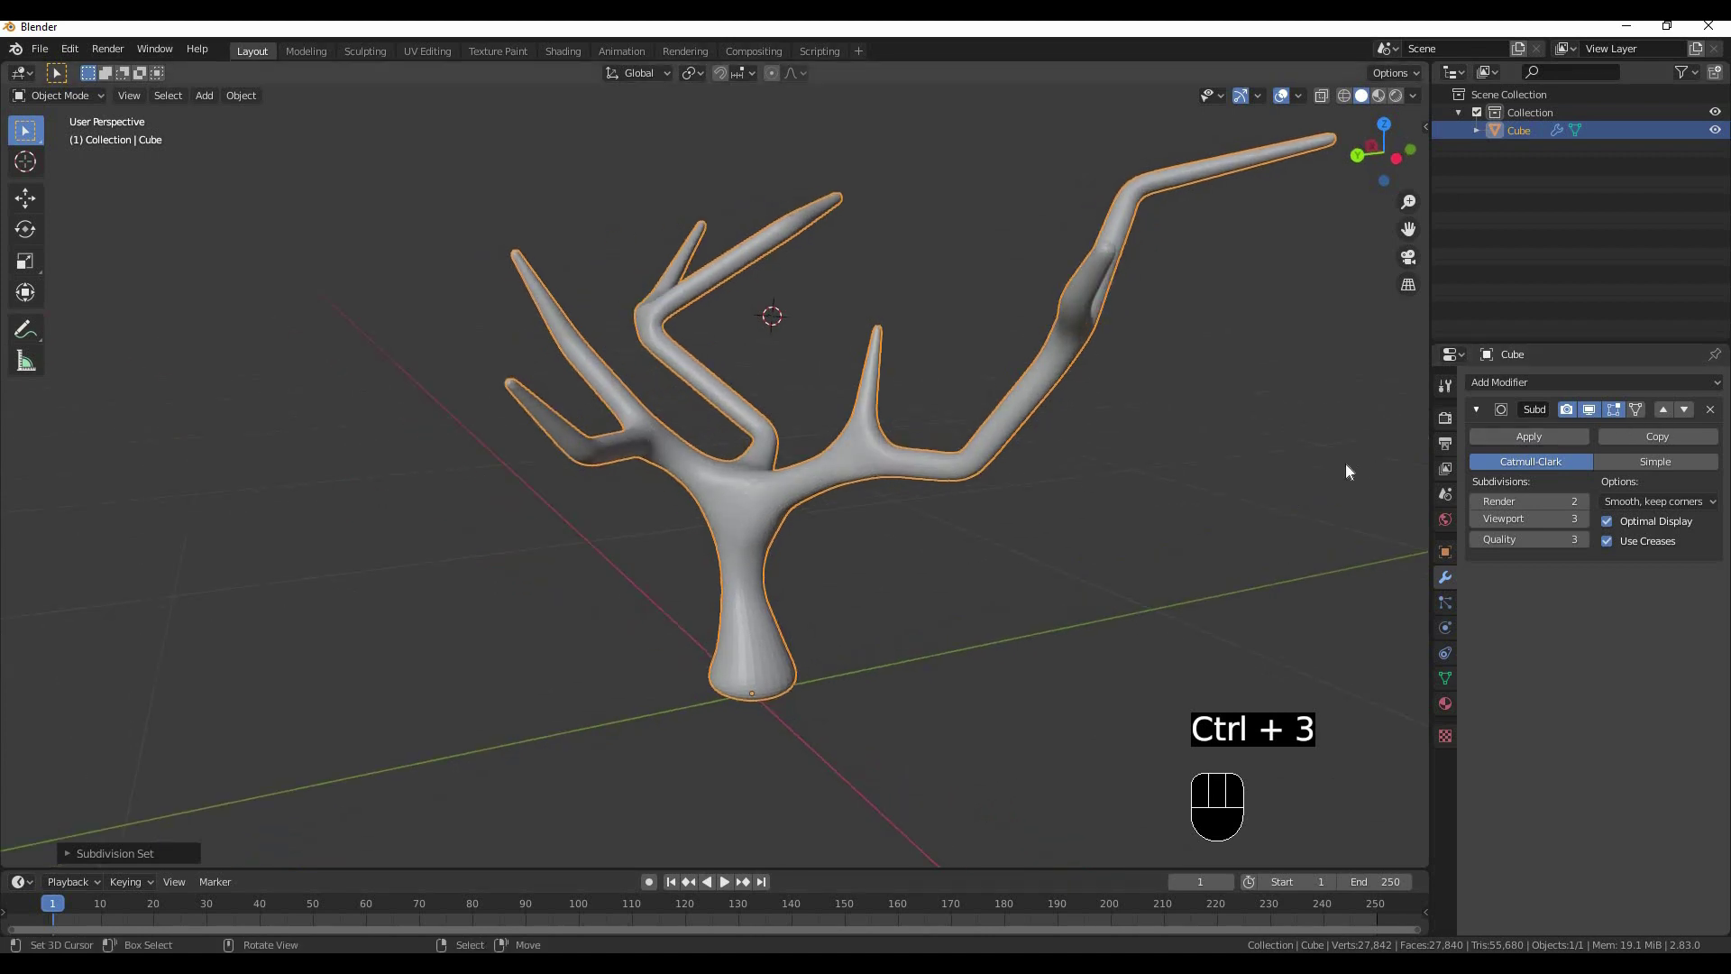
key("ctrl+2")
middle_click(1047, 451)
left_click(1184, 460)
key("w")
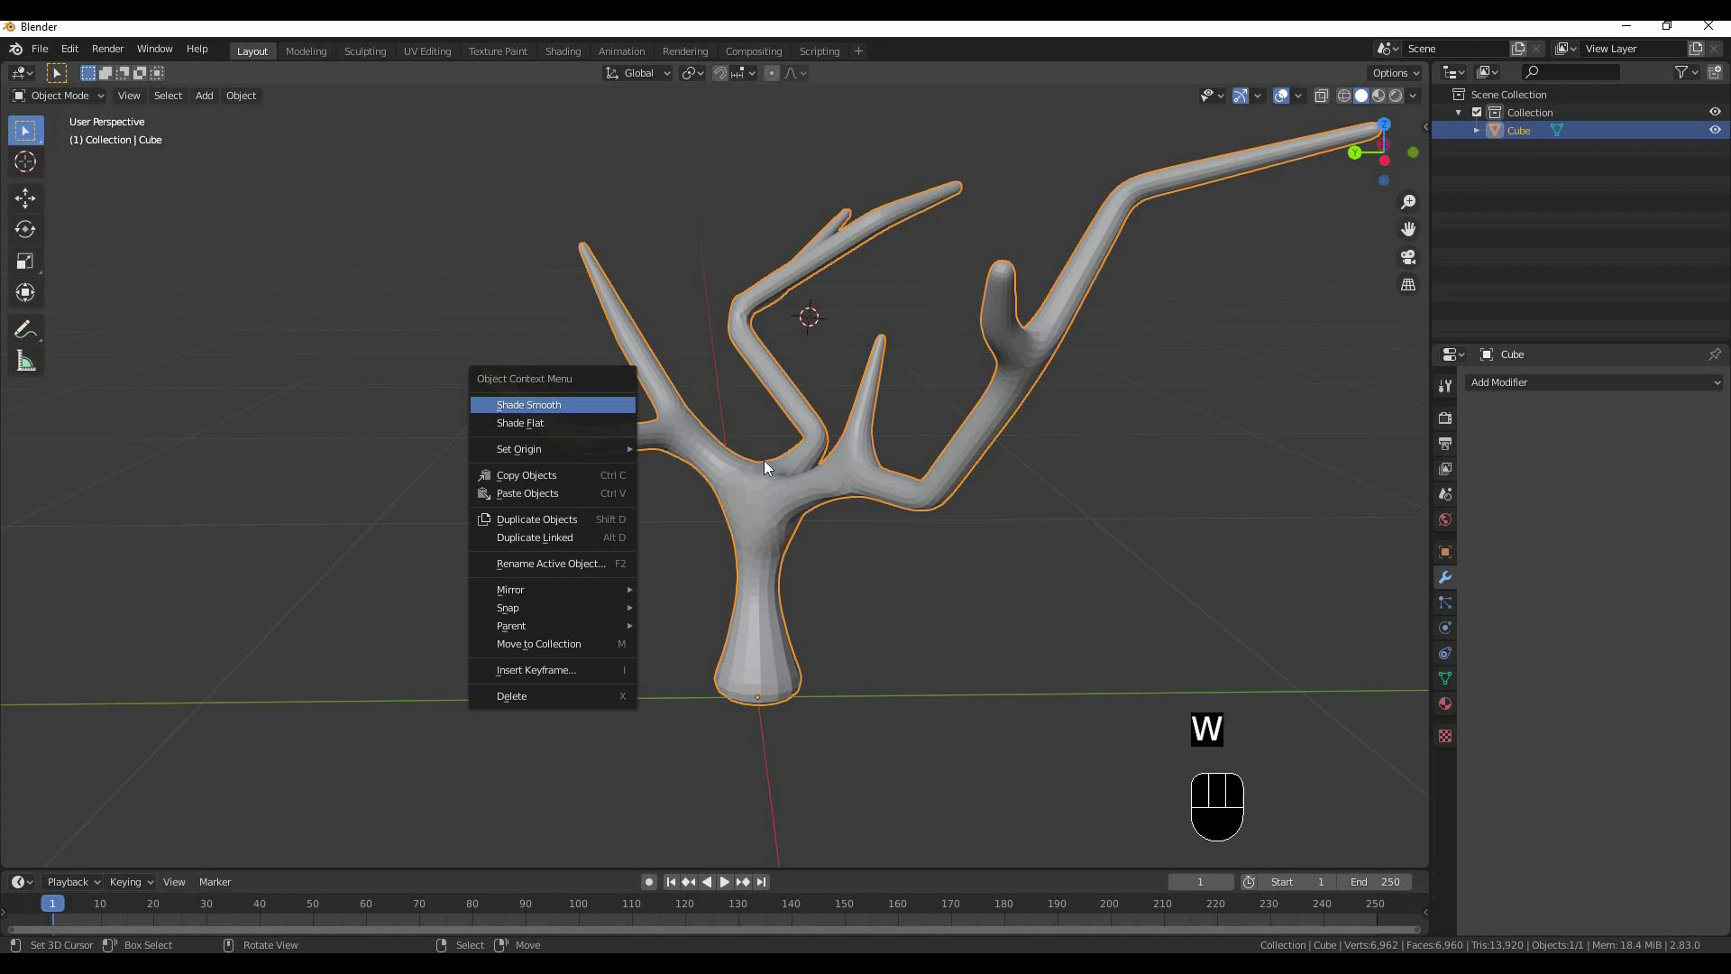
left_click_drag(929, 492, 618, 481)
Orbit around the smoothed tree to inspect it, ending in top view
left_click_drag(842, 490, 885, 488)
left_click_drag(708, 510, 802, 504)
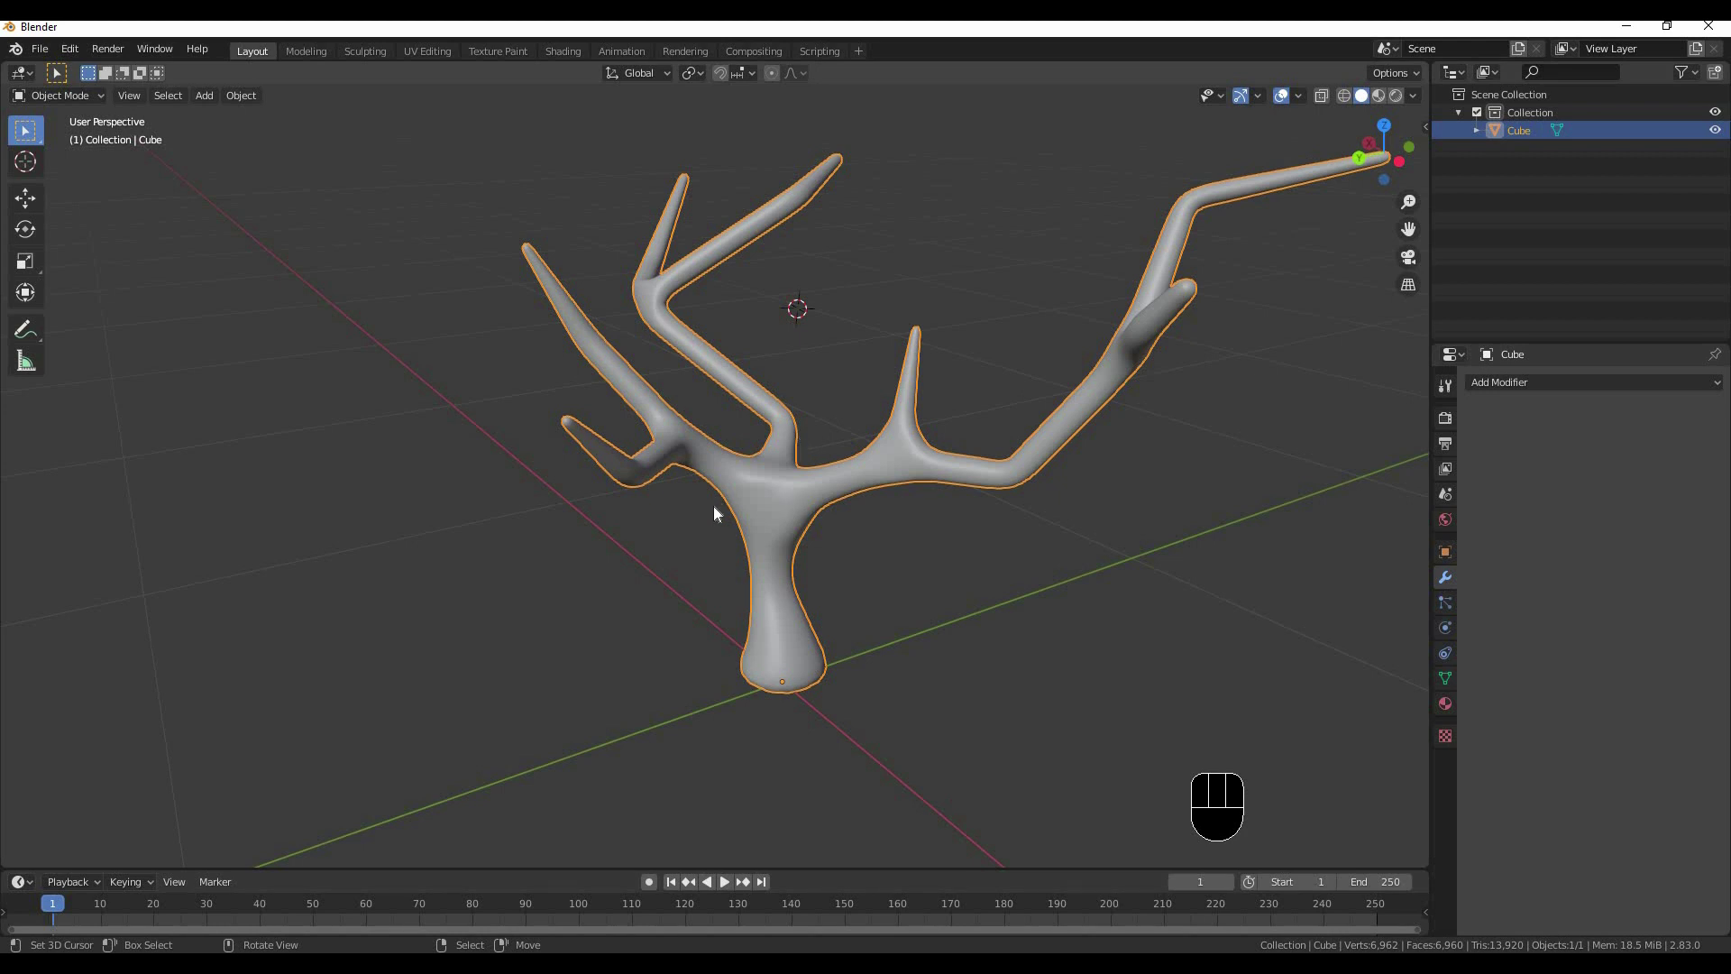
left_click_drag(843, 527, 735, 534)
left_click_drag(641, 541, 764, 527)
middle_click(770, 520)
middle_click(701, 475)
middle_click(742, 495)
left_click_drag(773, 505, 651, 502)
left_click_drag(634, 498, 734, 565)
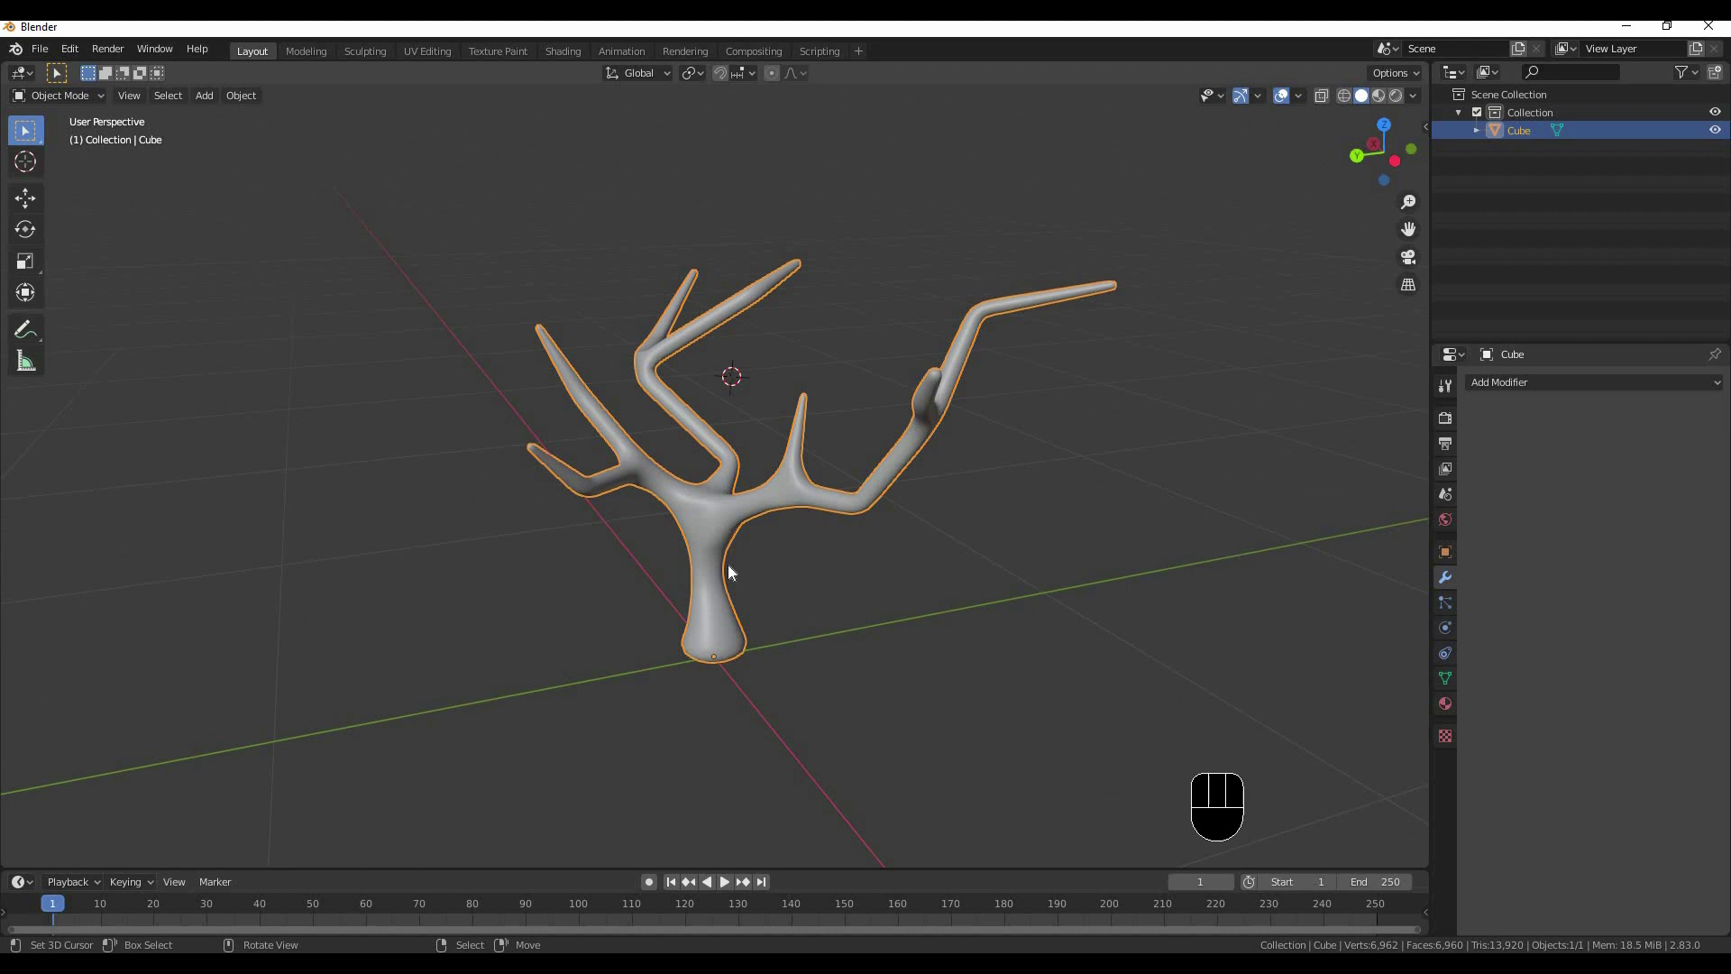
left_click_drag(821, 525, 982, 526)
left_click_drag(982, 526, 923, 531)
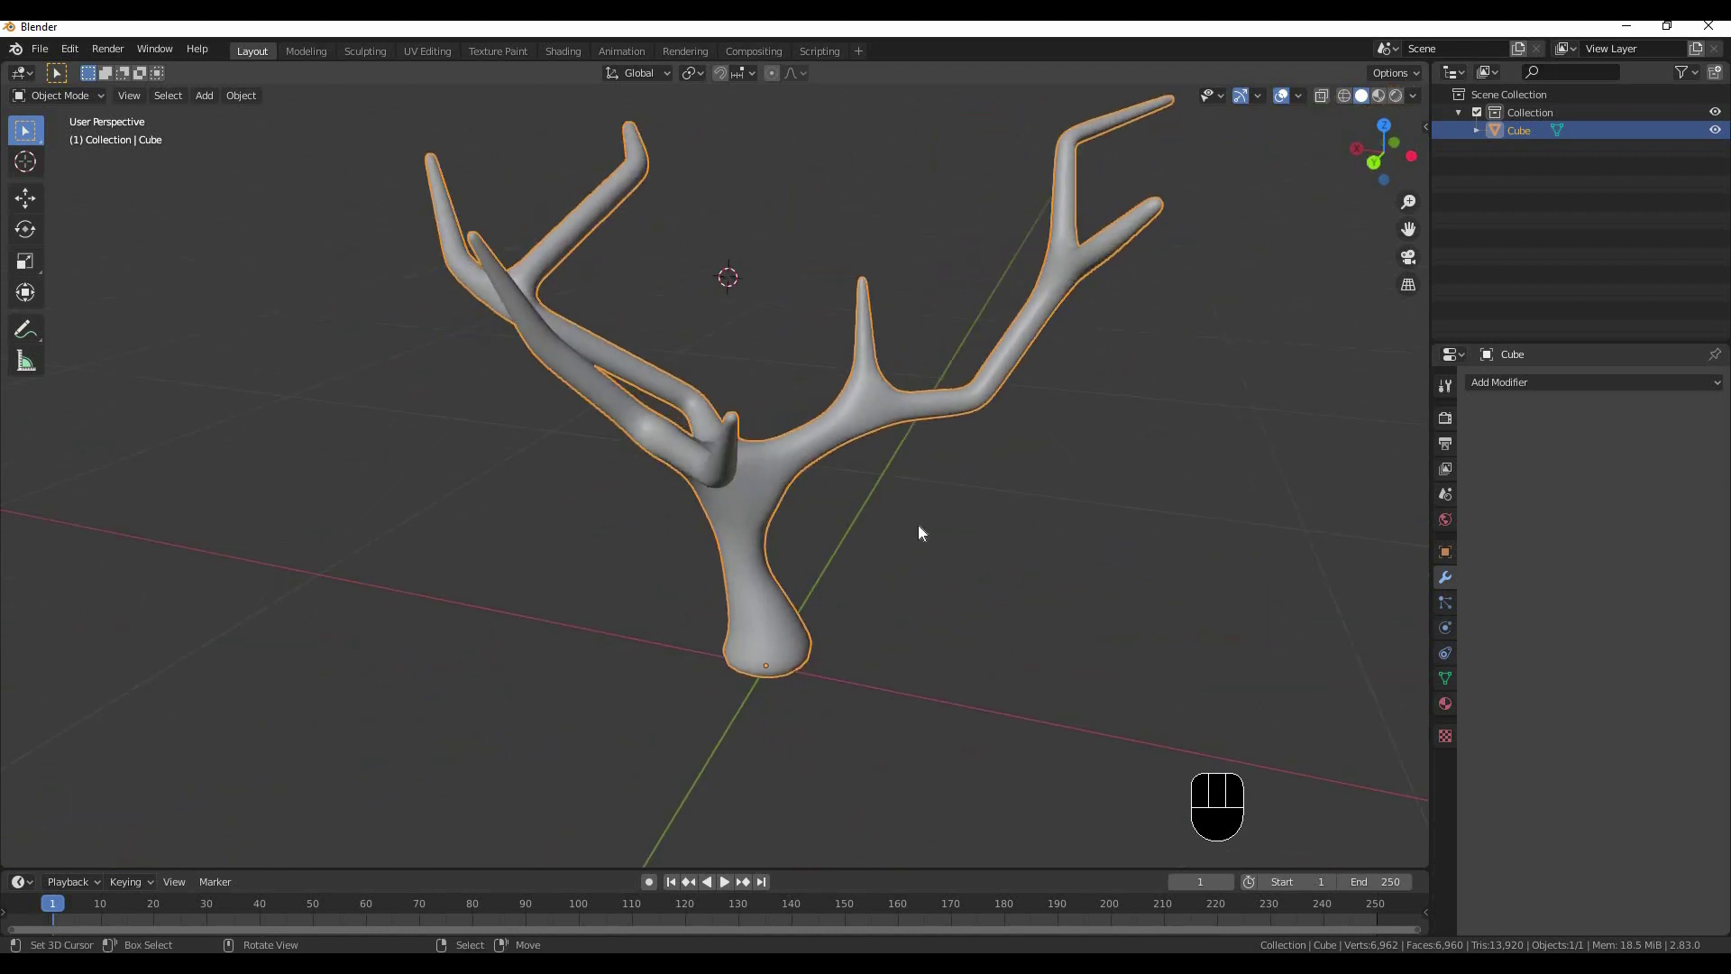
middle_click(868, 554)
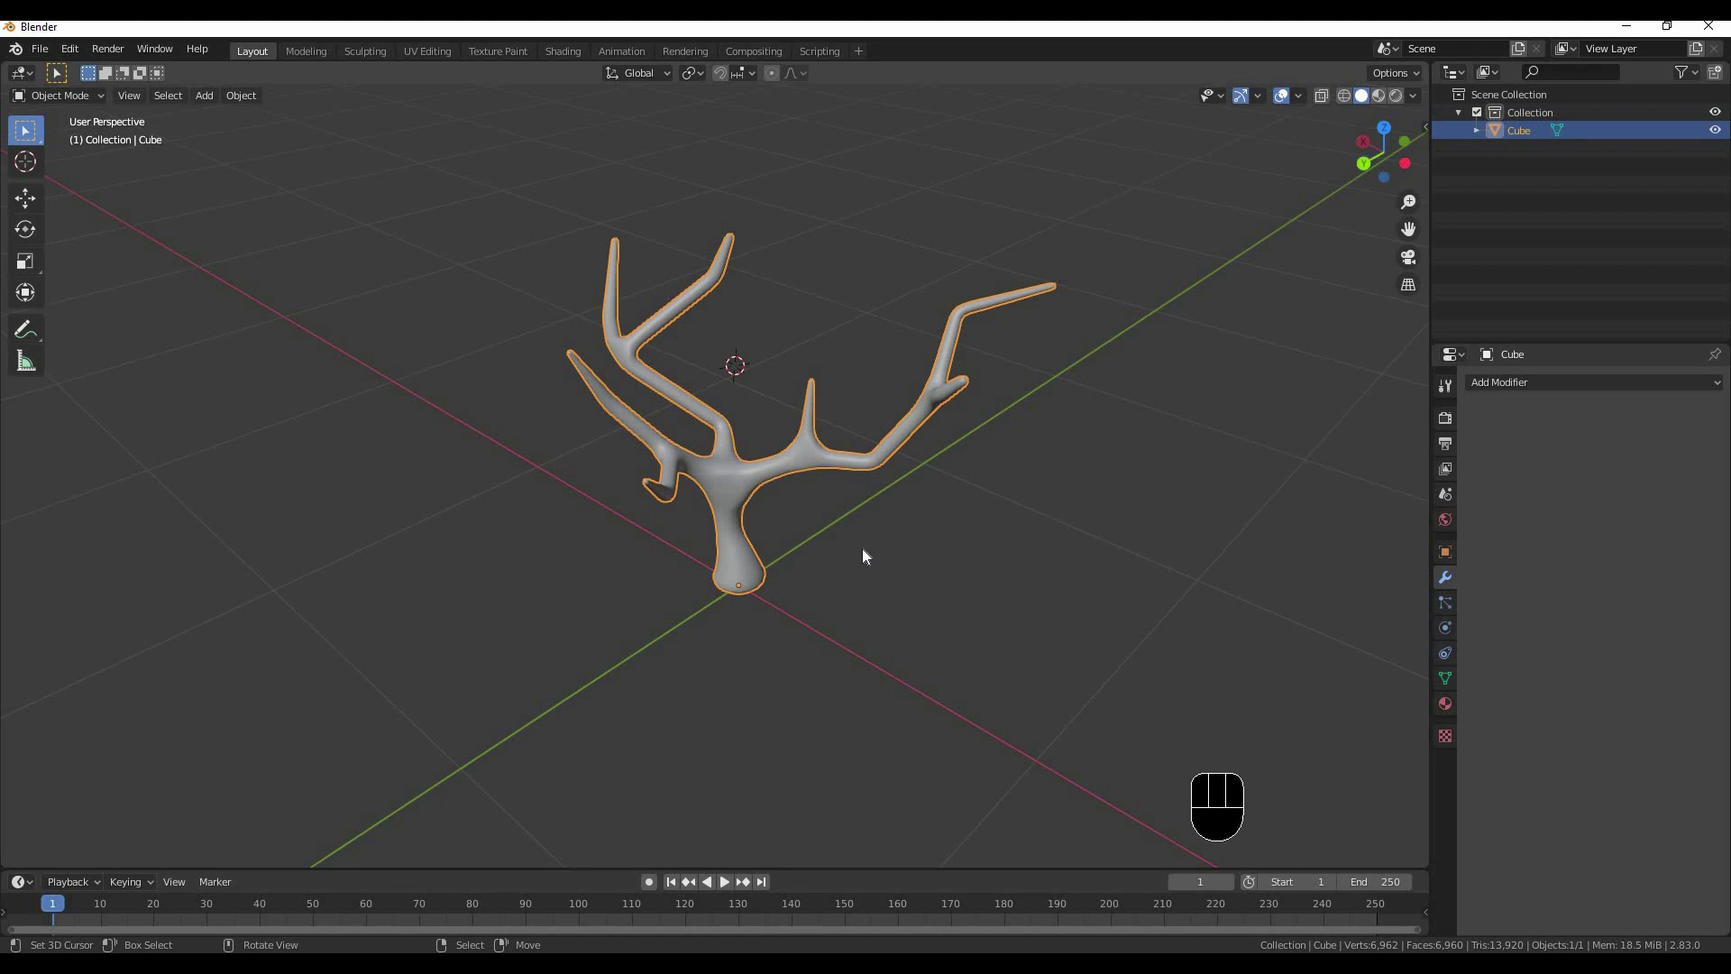
key("KP_7")
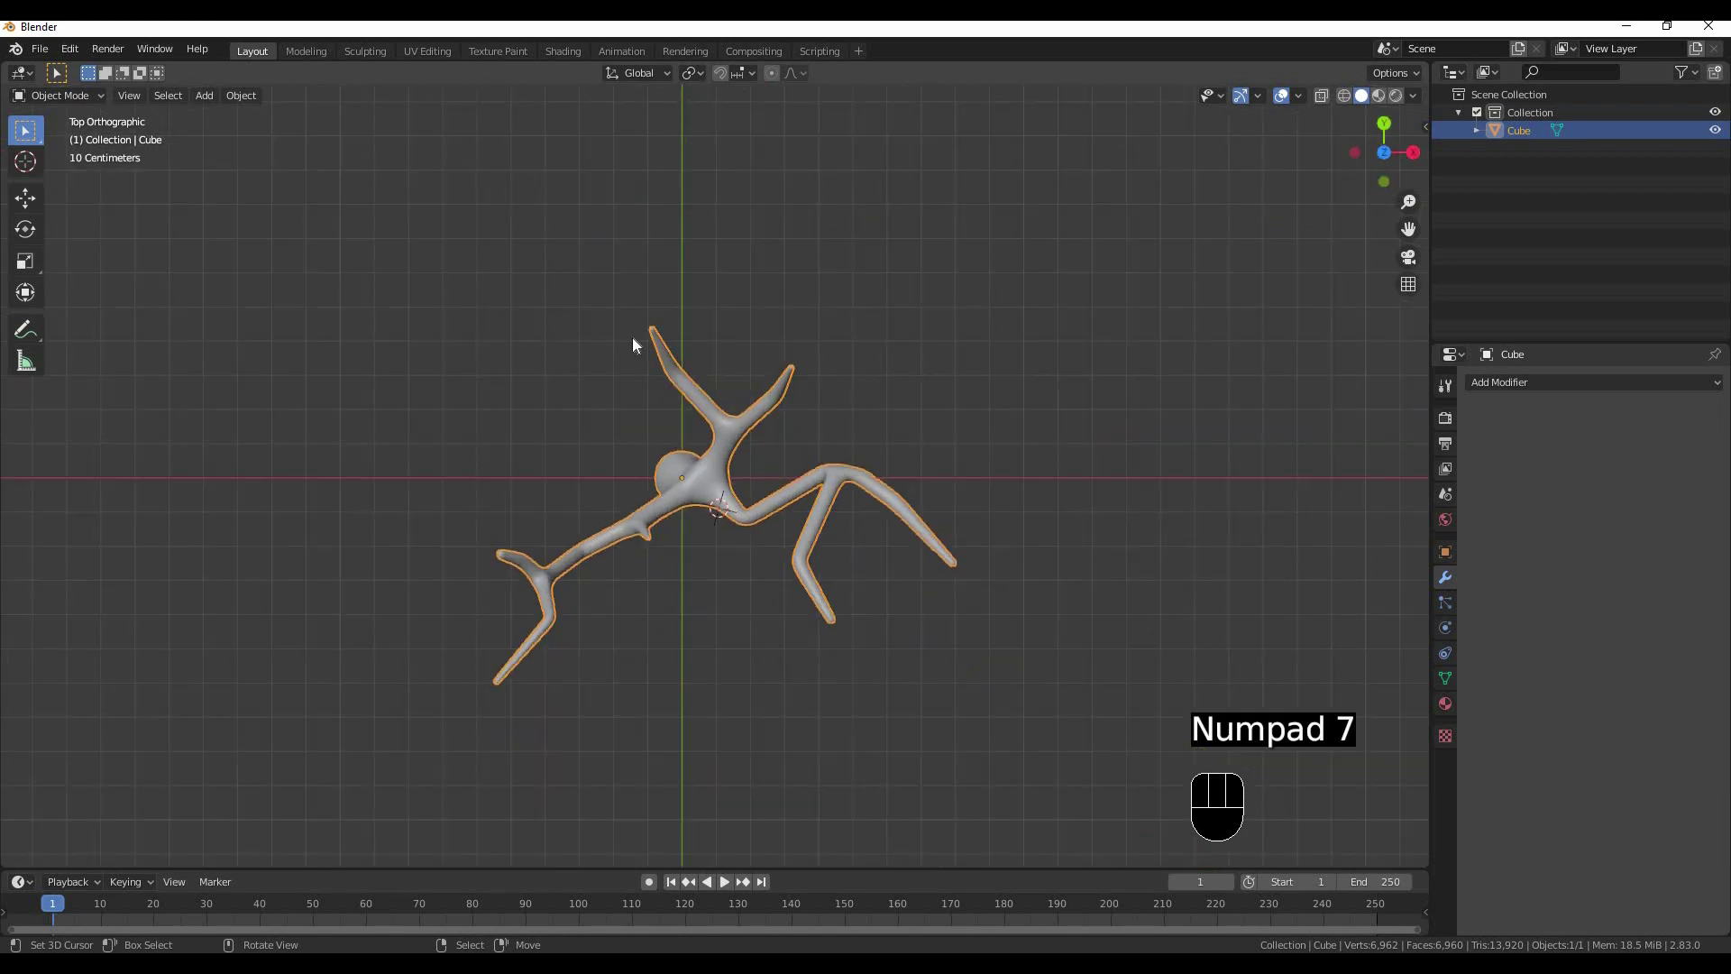
Start importing the leaf-branch image as a plane
middle_click(792, 387)
middle_click(645, 470)
key("shift+a")
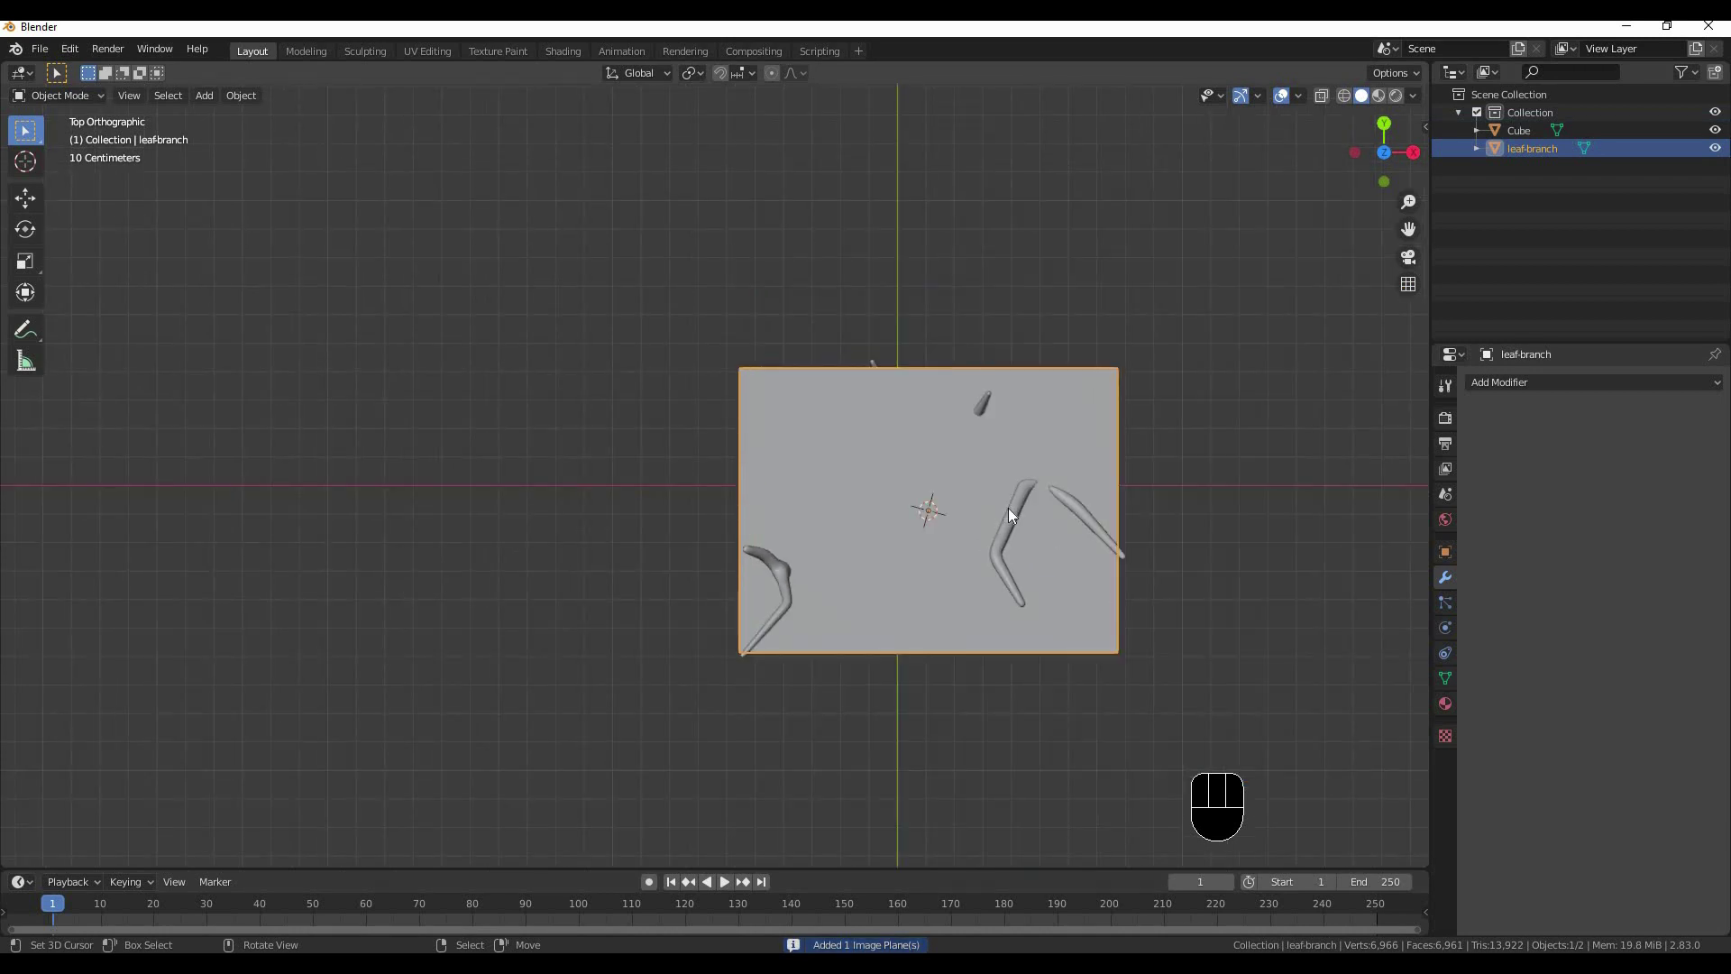
Move the leaf plane beside the tree and switch to textured shading in top view
key("g")
middle_click(822, 374)
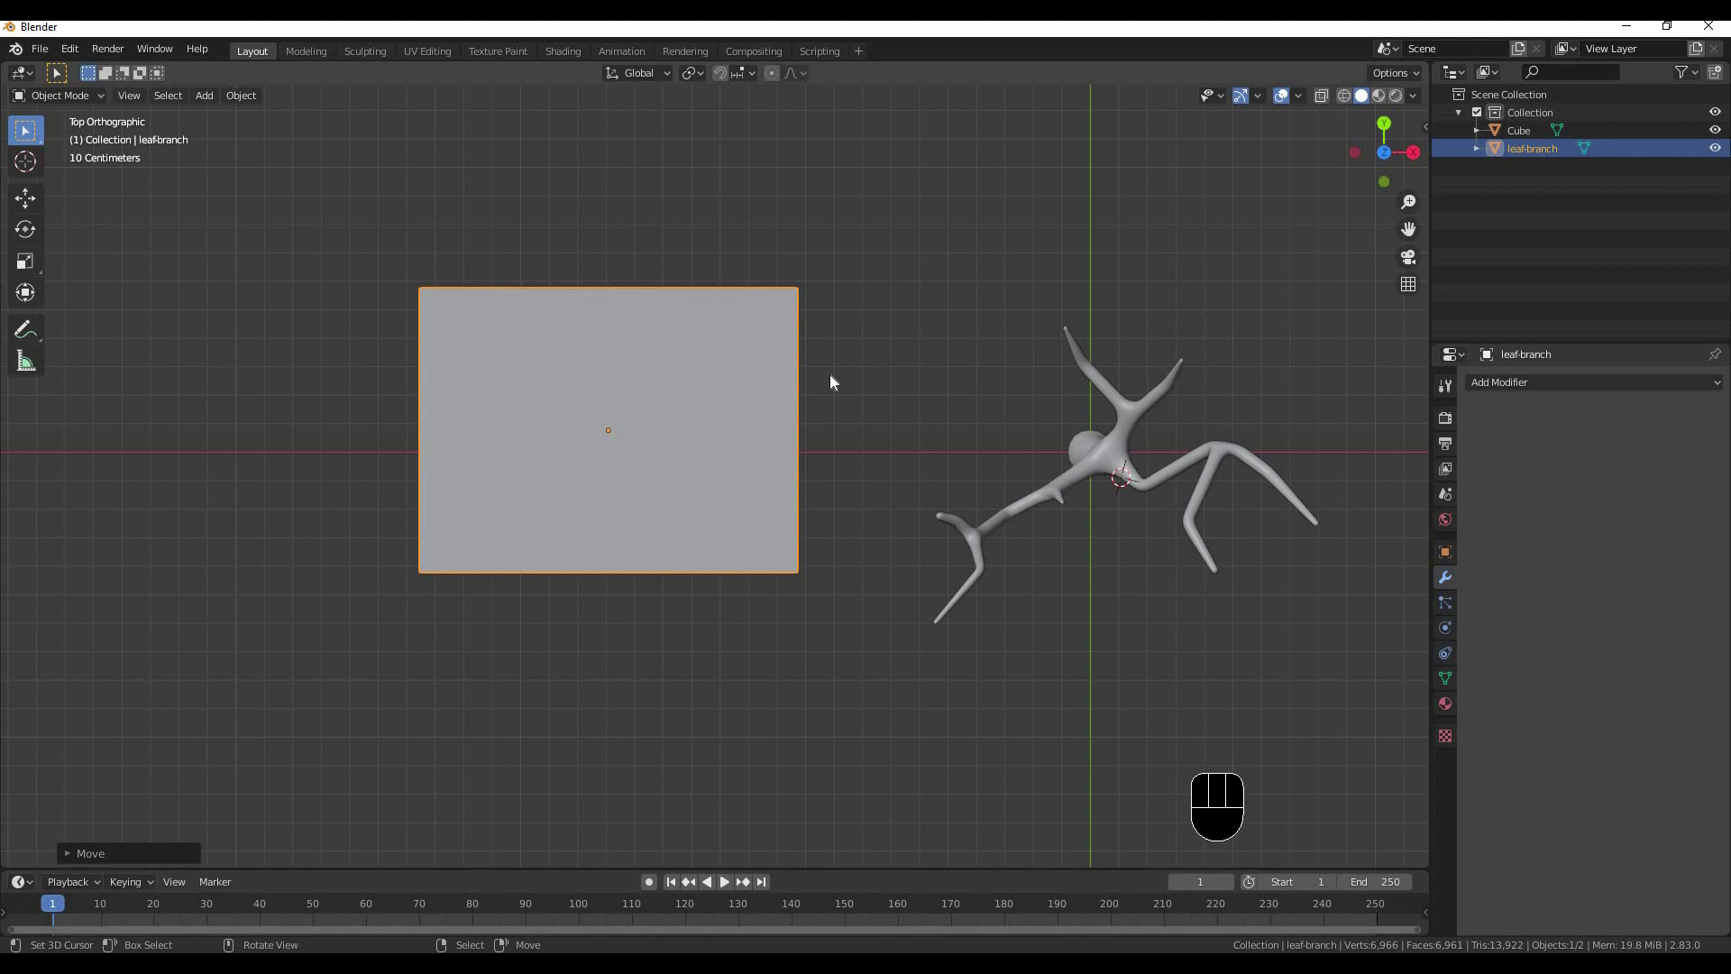
left_click_drag(753, 328, 701, 383)
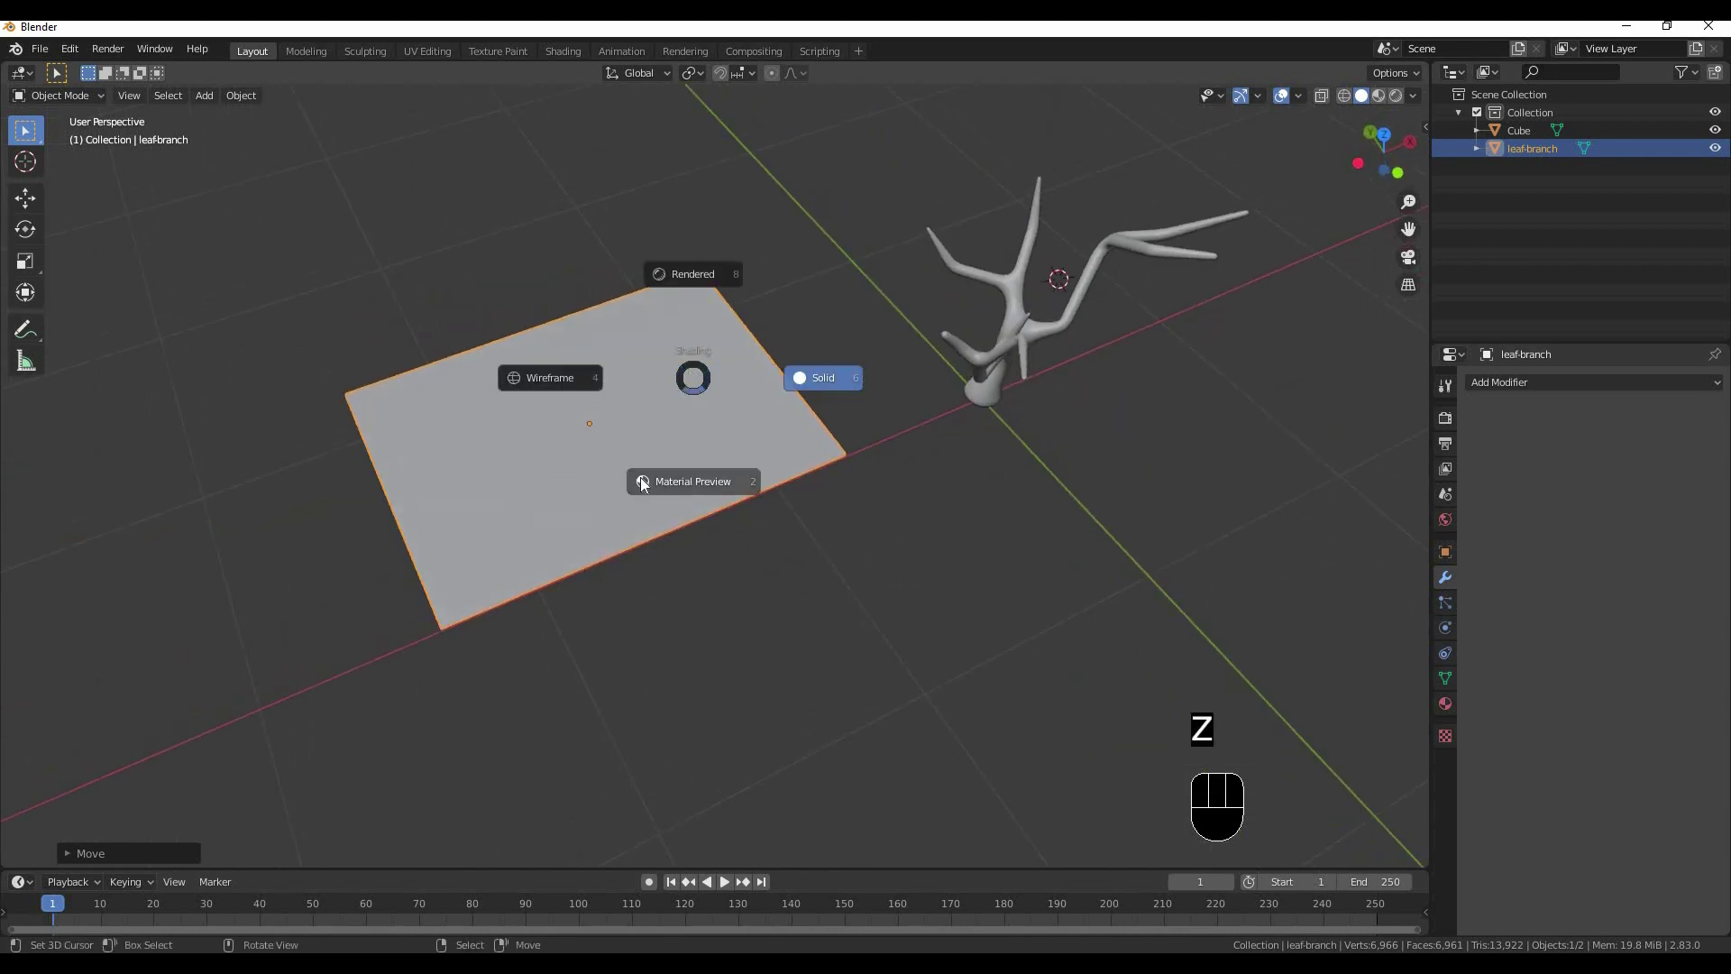
key("z")
left_click_drag(791, 546, 889, 526)
key("KP_7")
left_click_drag(738, 460, 646, 382)
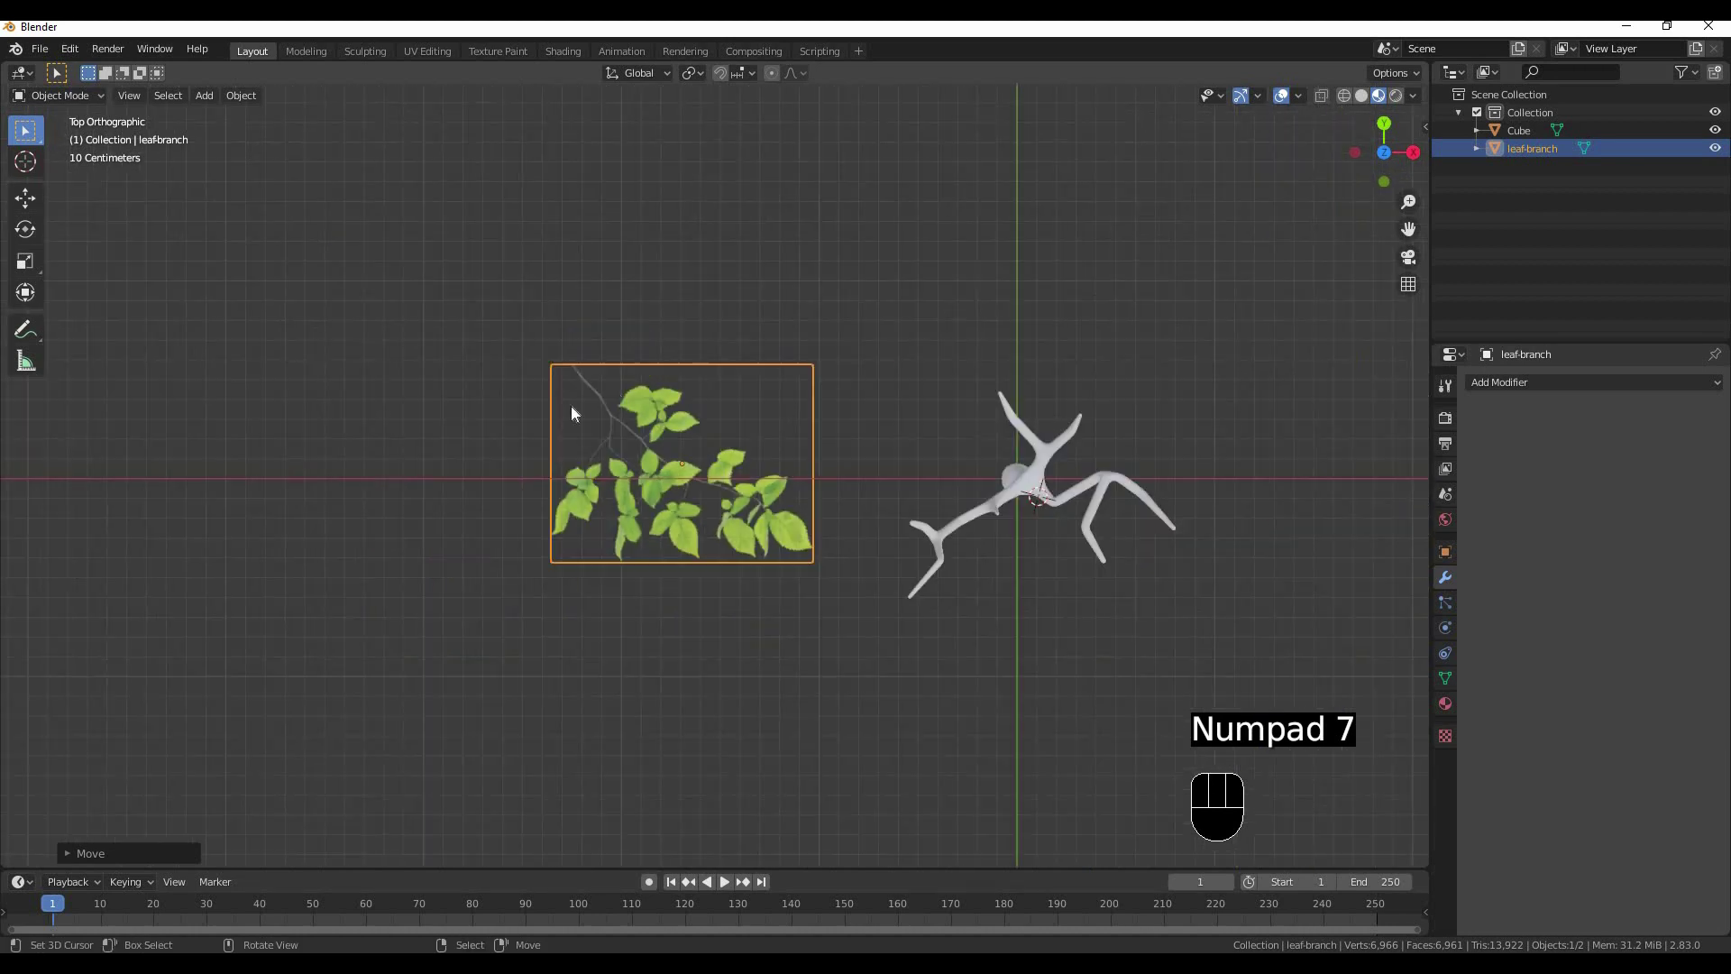
middle_click(482, 455)
middle_click(719, 407)
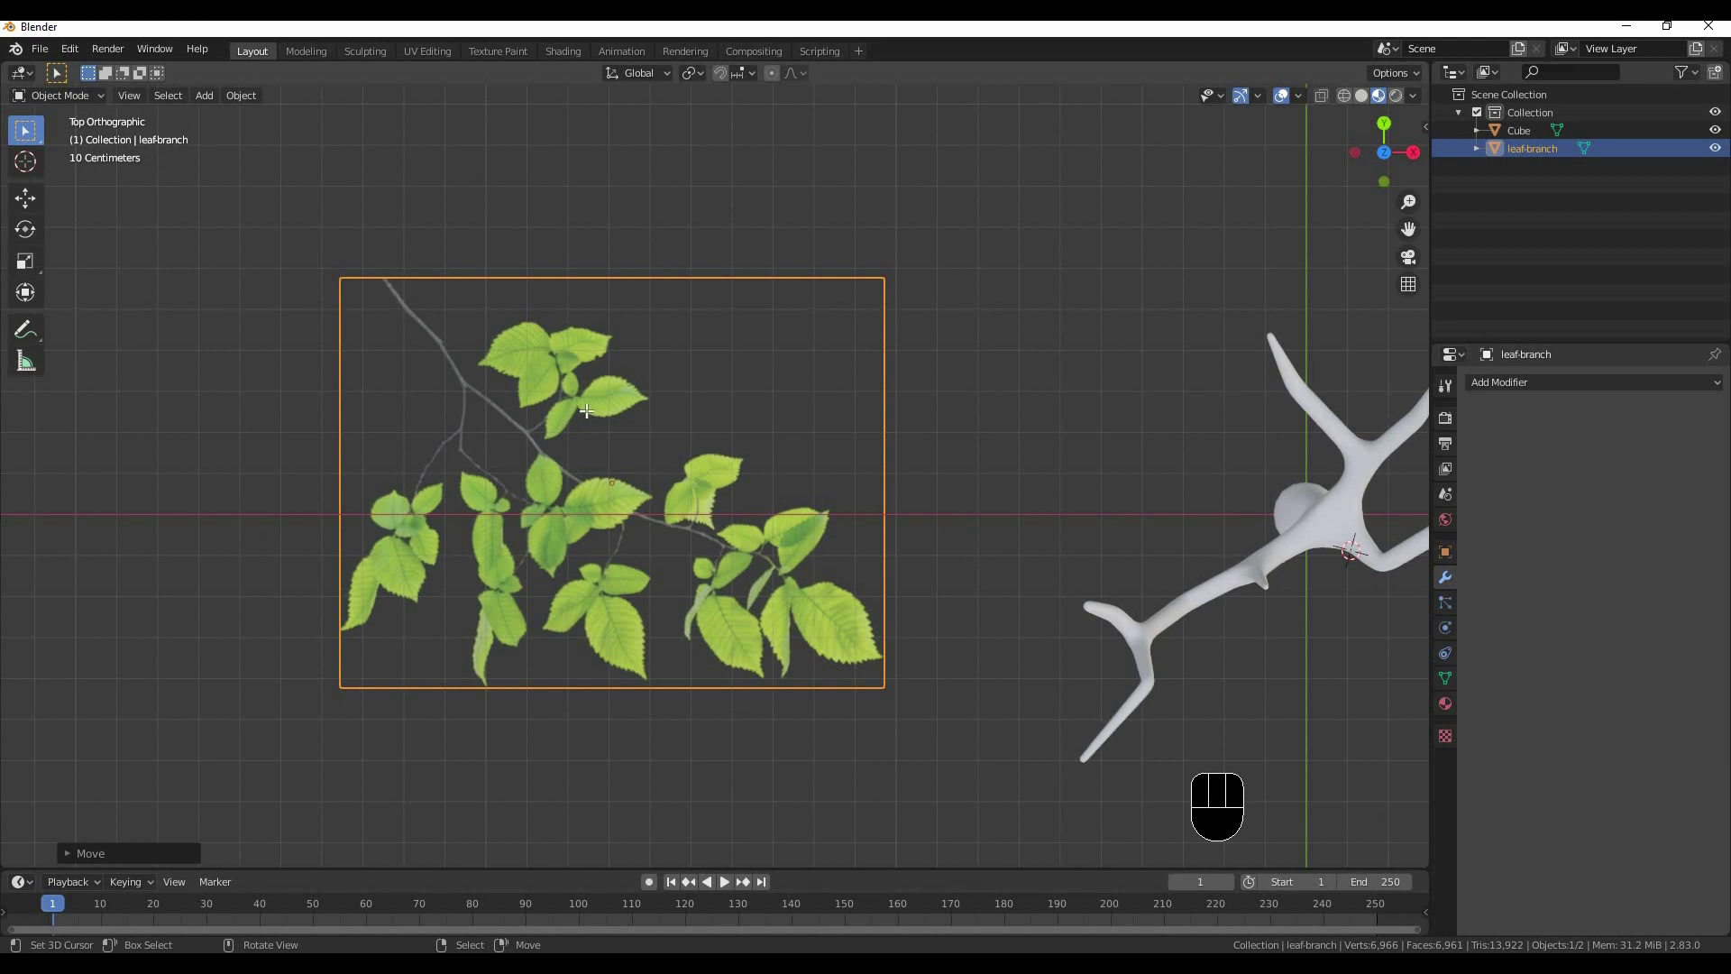
Shift the plane's mesh so the stem corner sits at the origin, then add vertical loop cuts
key("Tab")
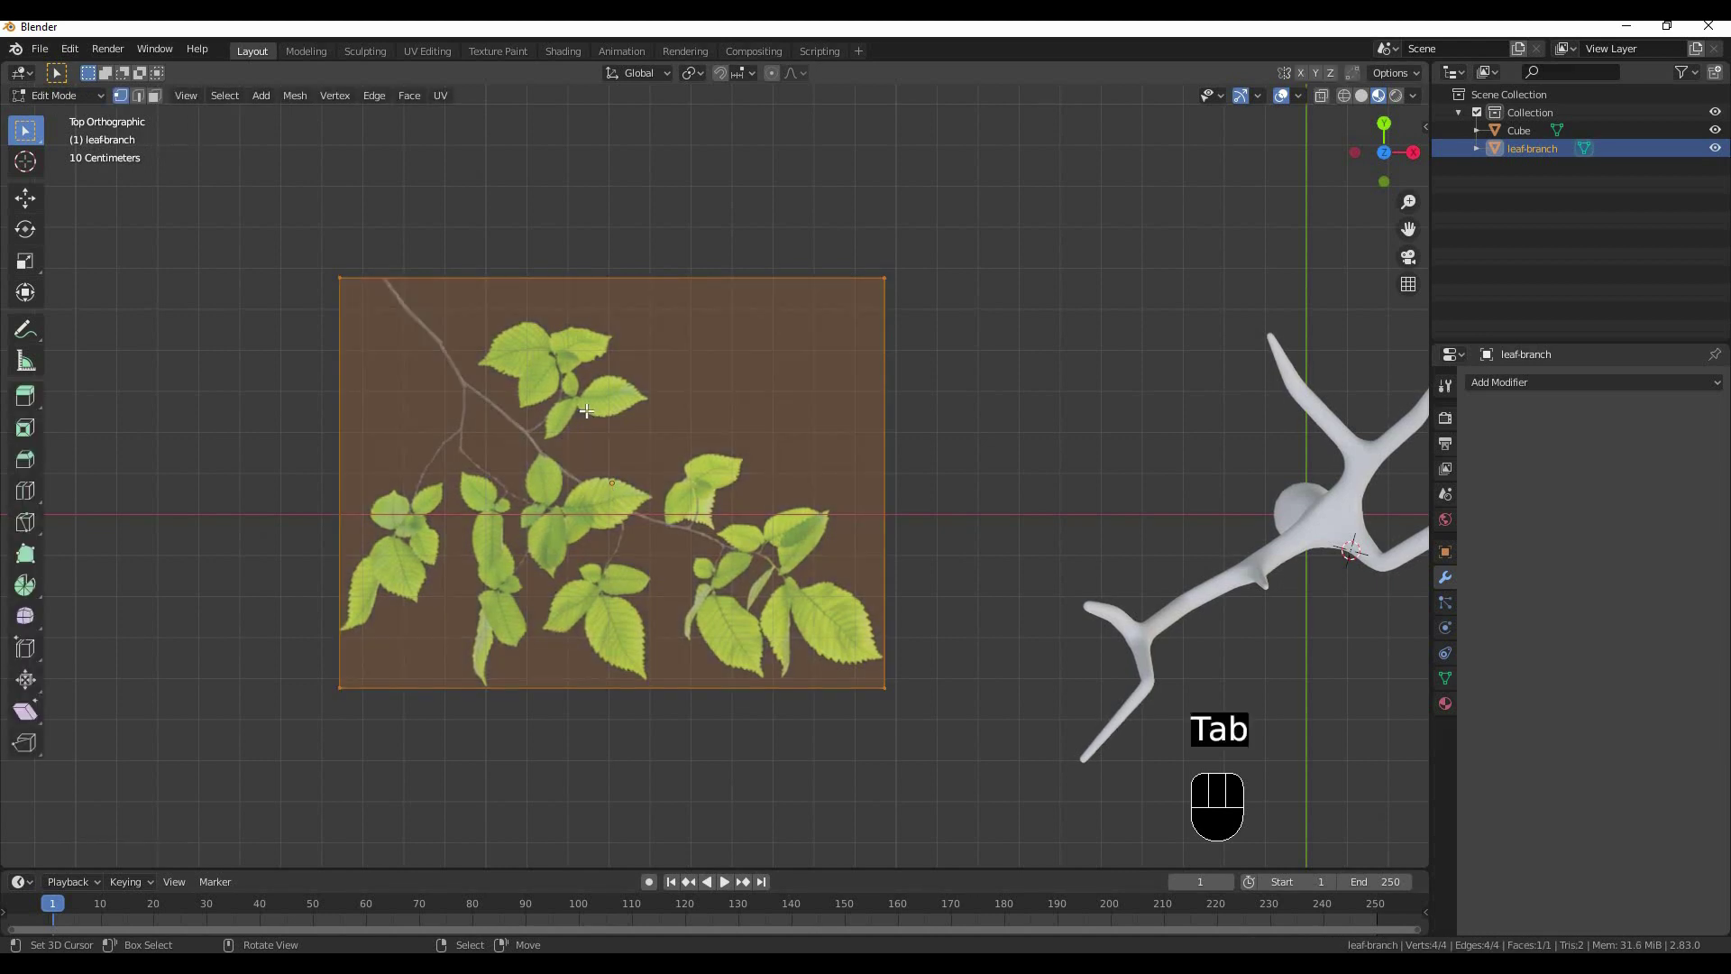
key("g")
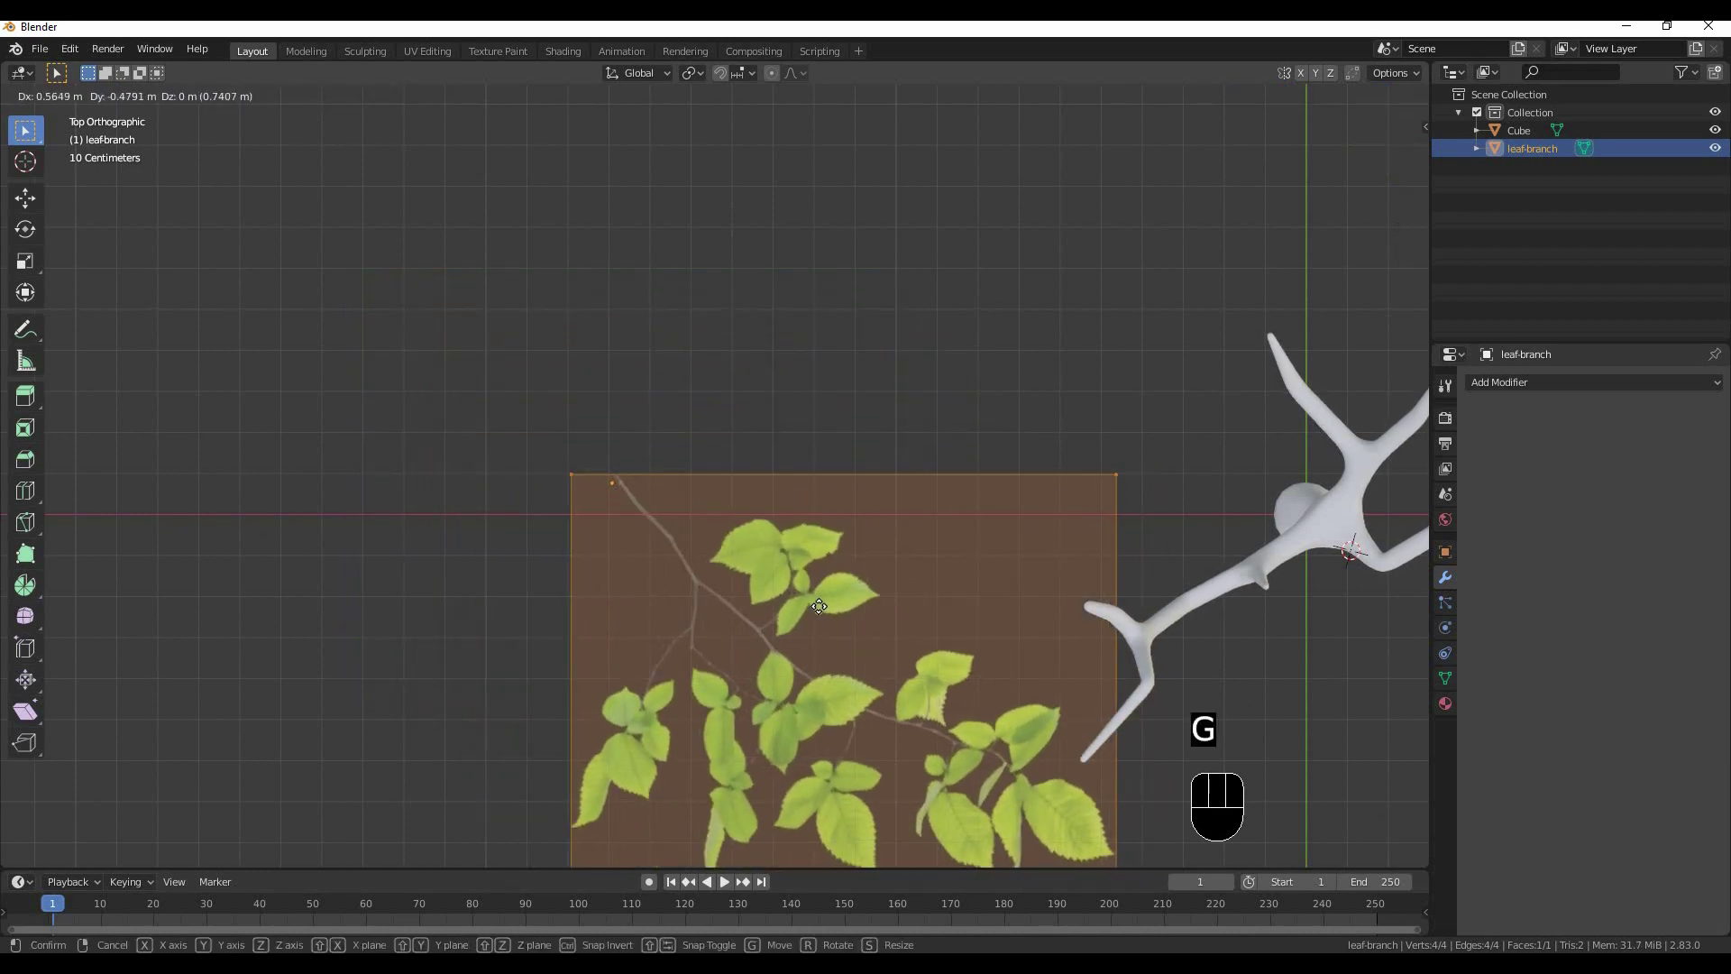
middle_click(644, 291)
key("Tab")
left_click_drag(763, 321, 791, 322)
key("g")
middle_click(487, 248)
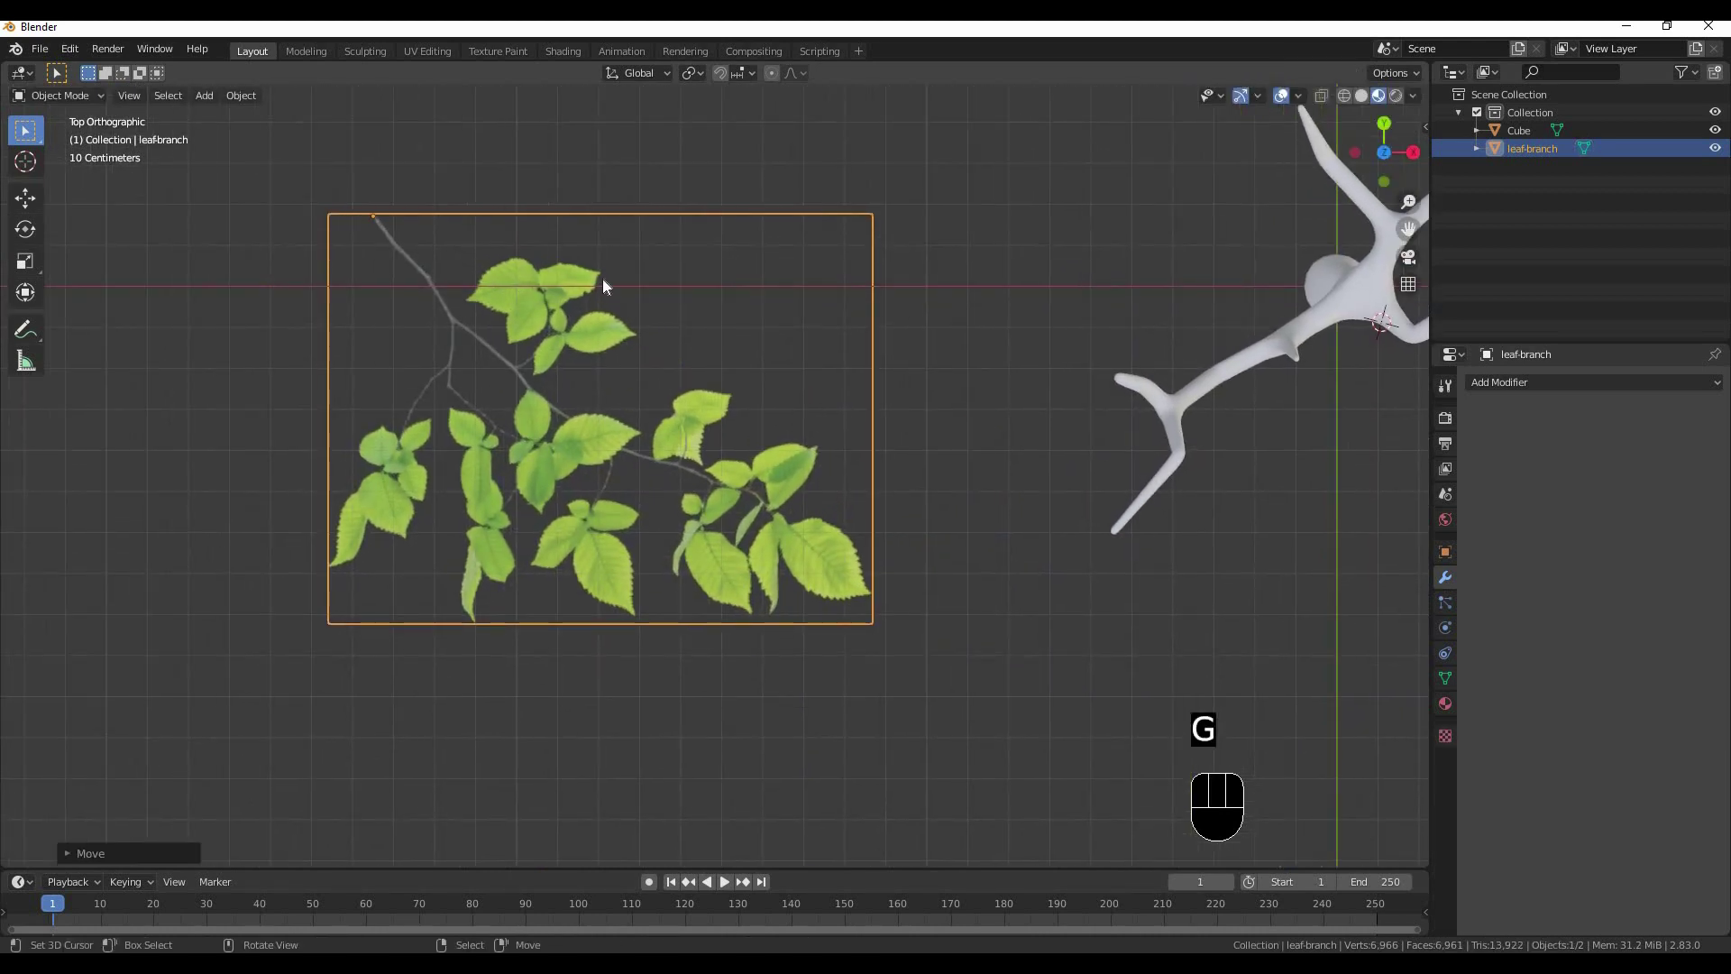
key("Tab")
key("ctrl+r")
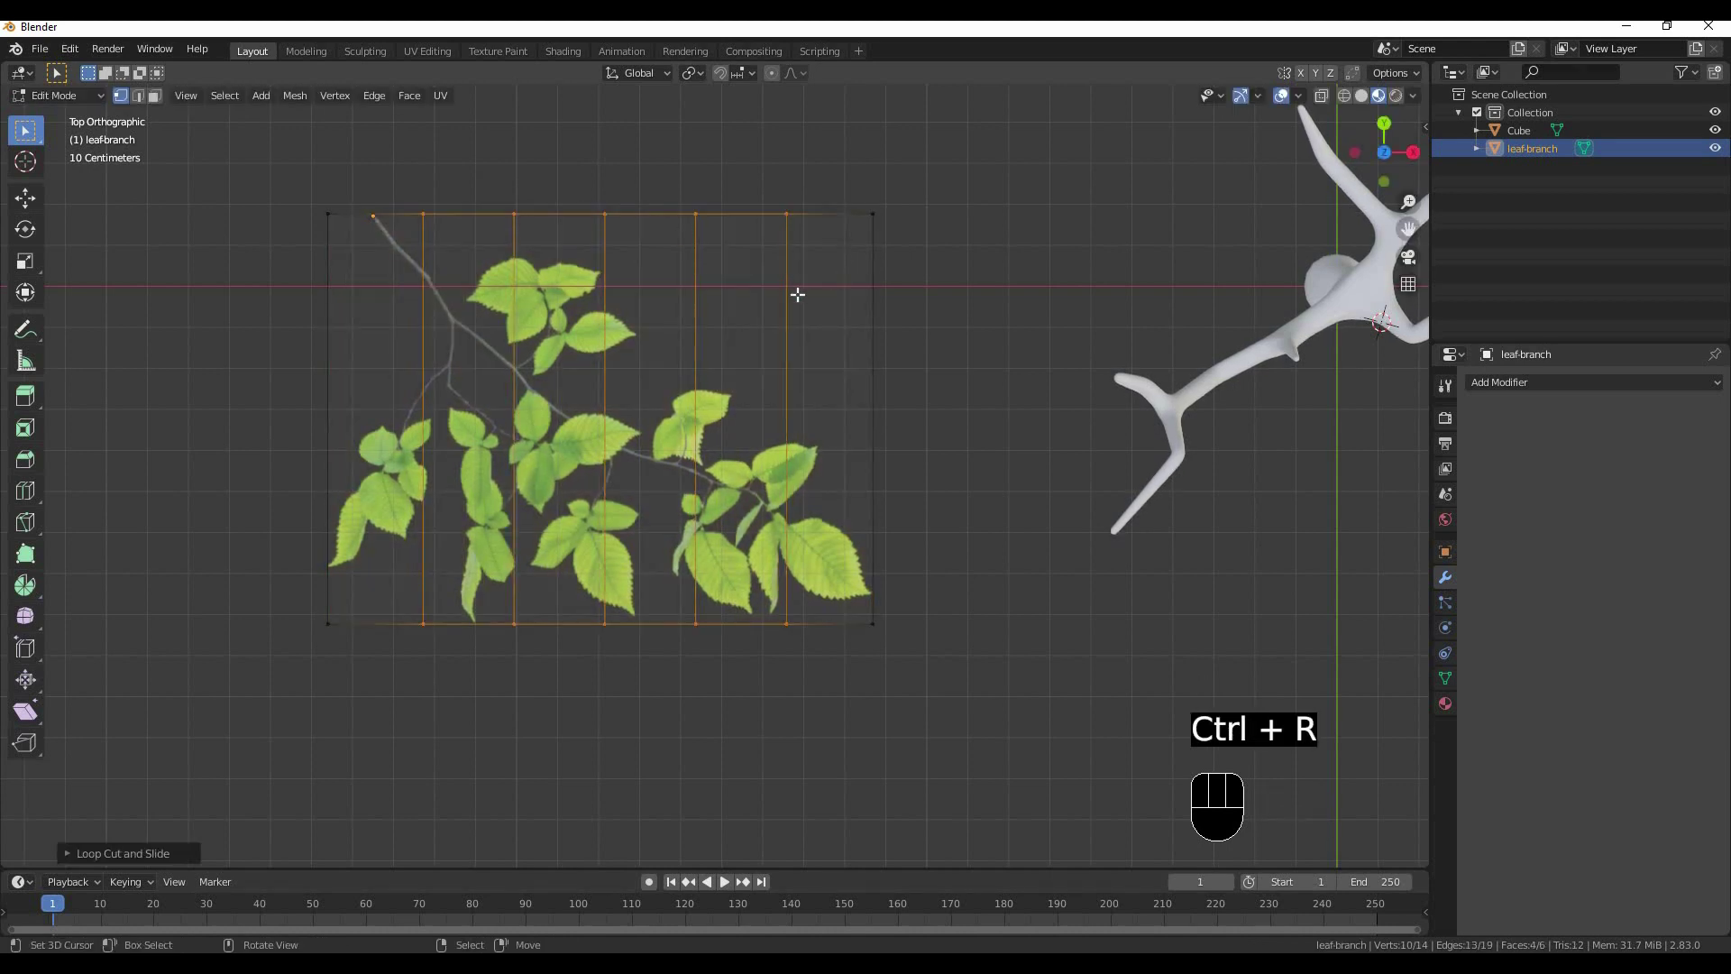
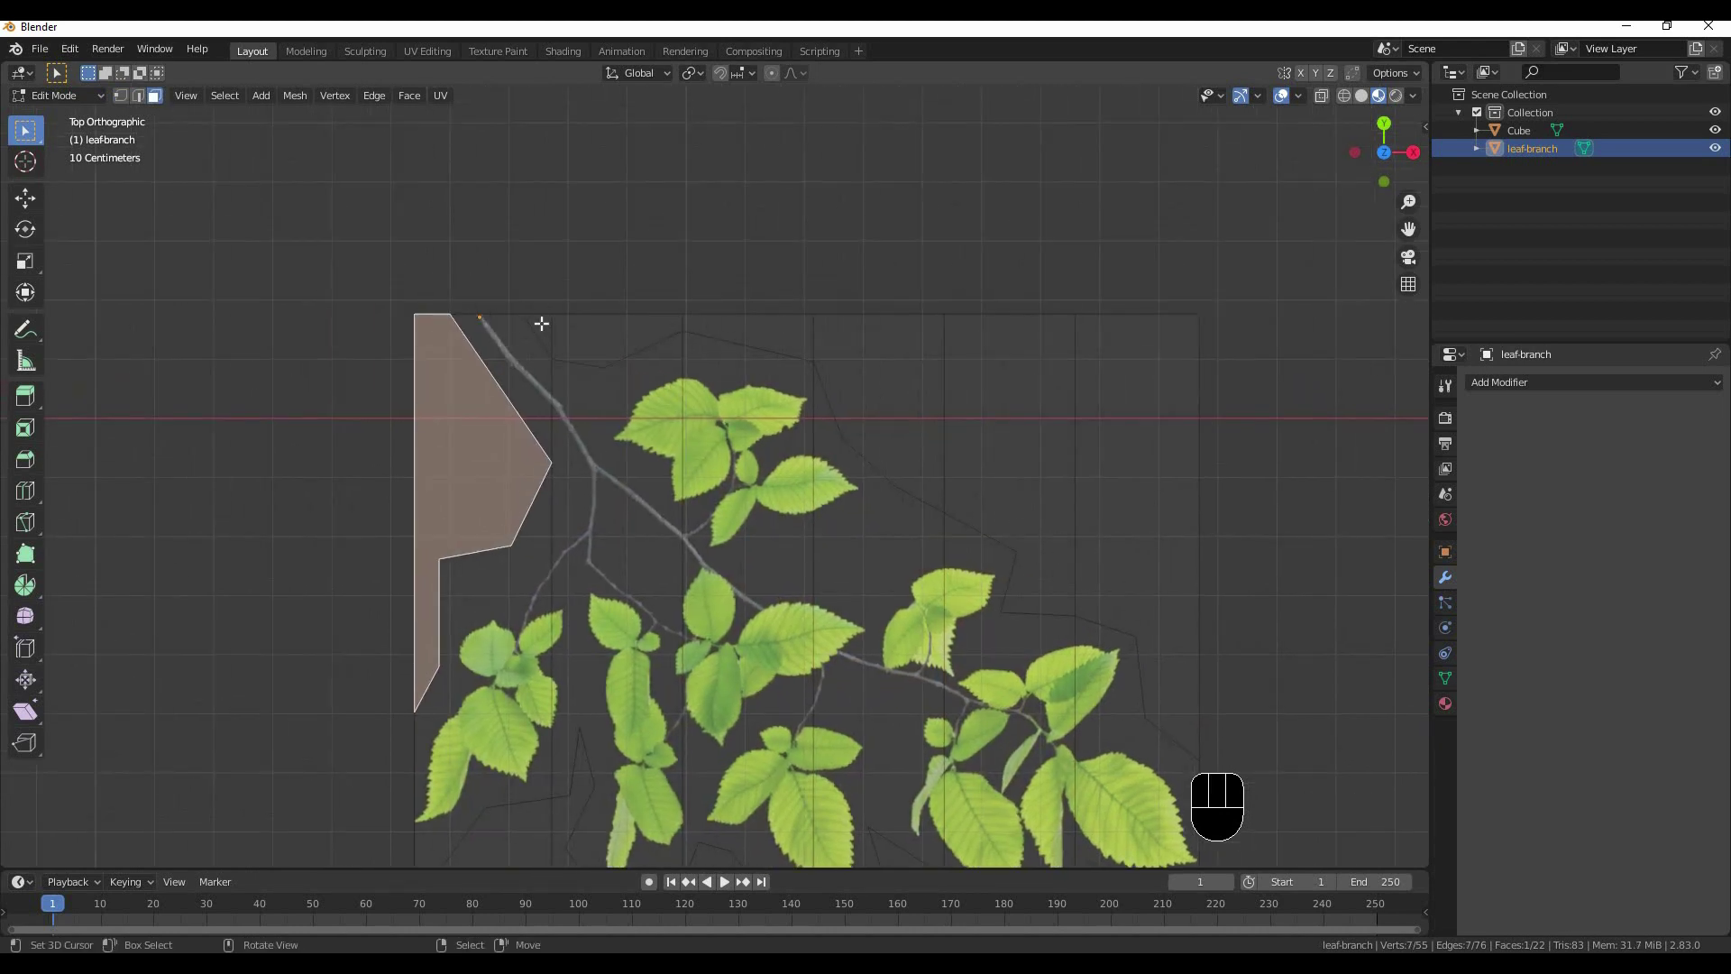
Select the empty background faces beside the leaves for deletion
right_click(575, 329)
right_click(669, 308)
right_click(765, 325)
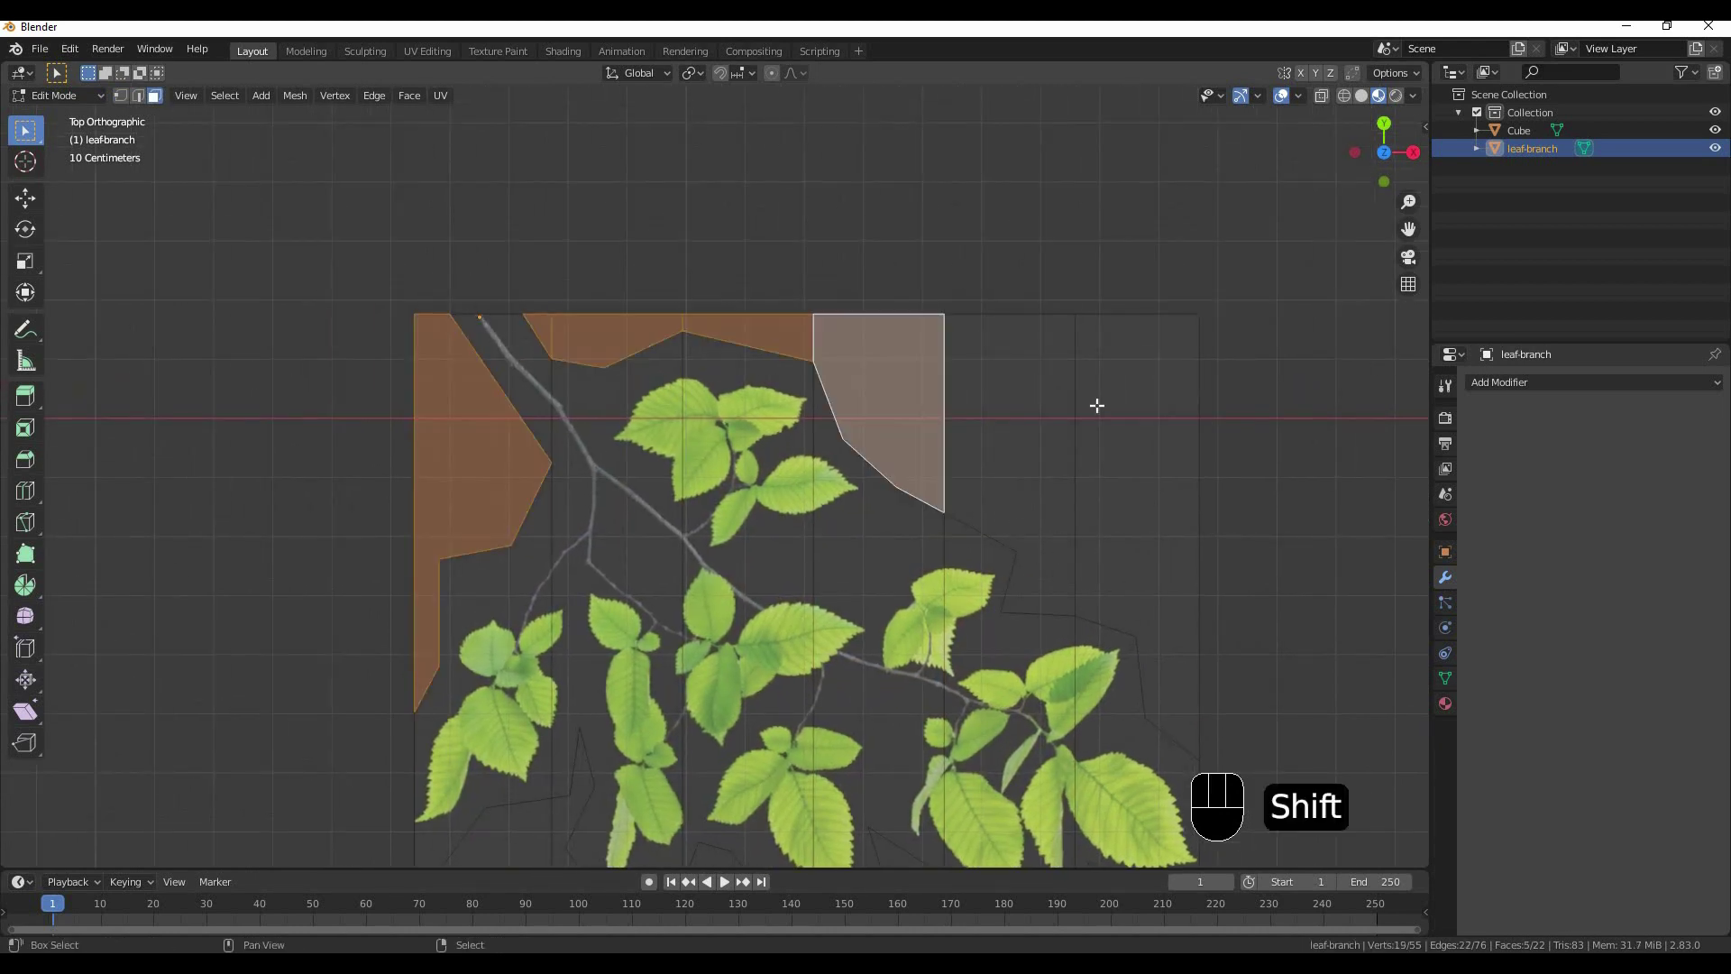
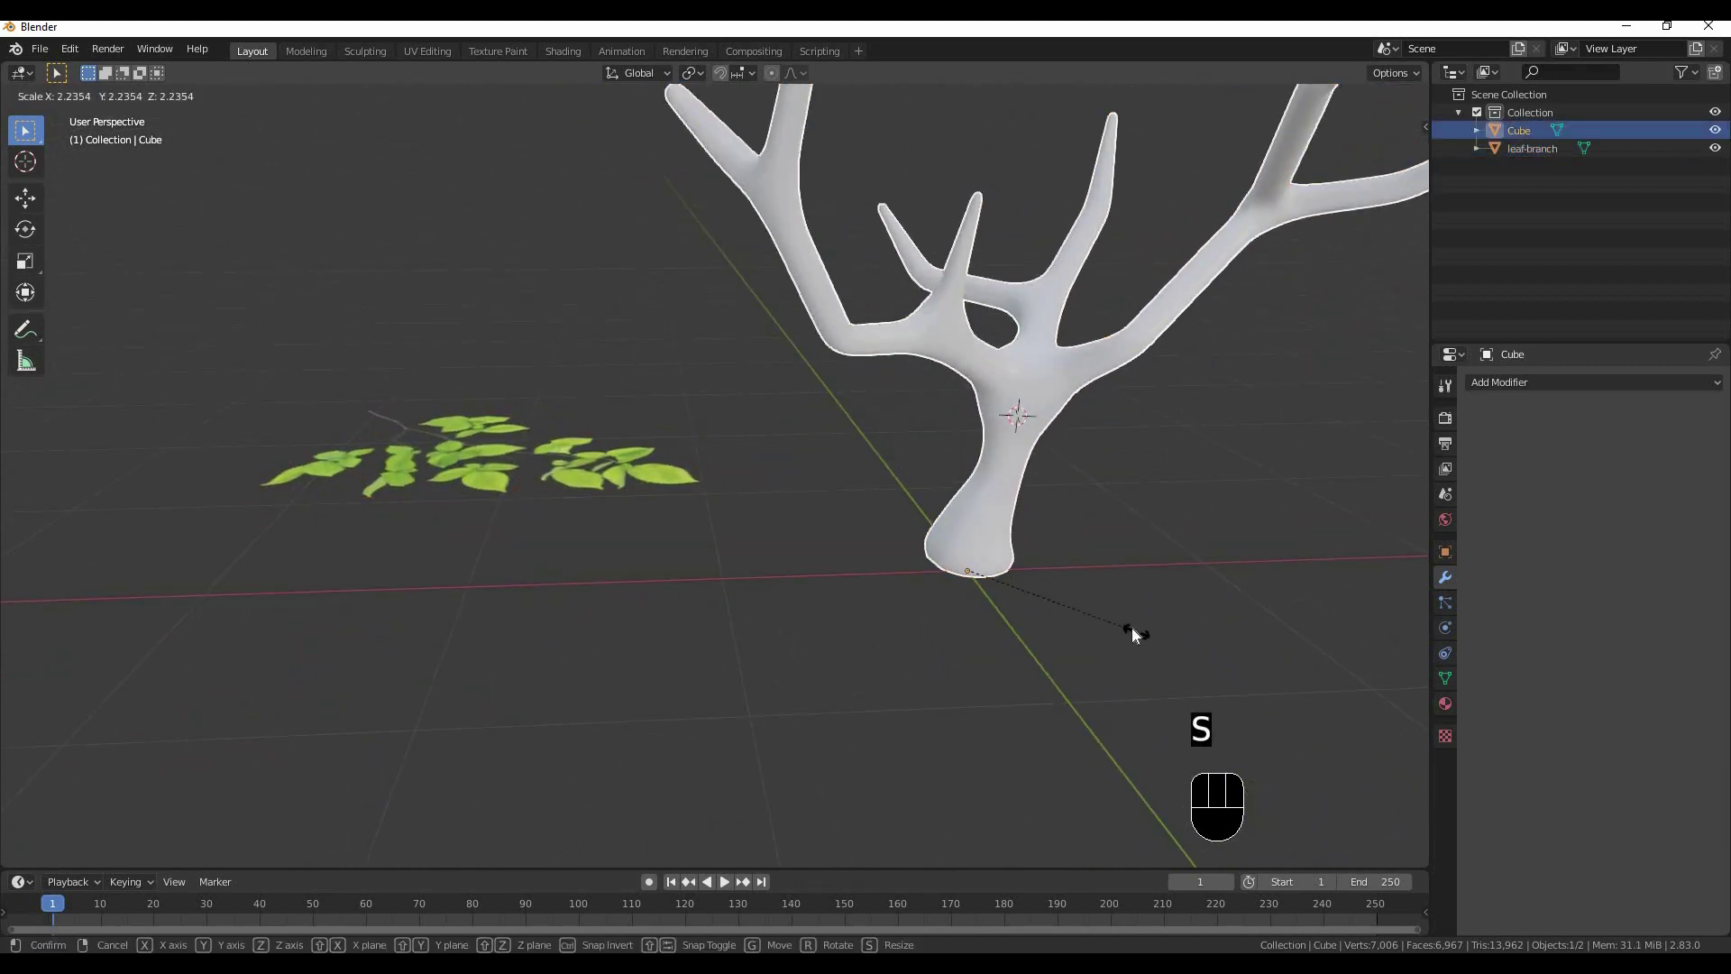
Scale the tree trunk up about 2.2× and orbit to compare it with the leaf branch
key("s")
right_click(734, 505)
left_click_drag(661, 540, 606, 456)
middle_click(874, 392)
left_click_drag(652, 469, 820, 628)
middle_click(855, 594)
middle_click(936, 553)
middle_click(625, 489)
left_click_drag(764, 560, 742, 563)
middle_click(737, 562)
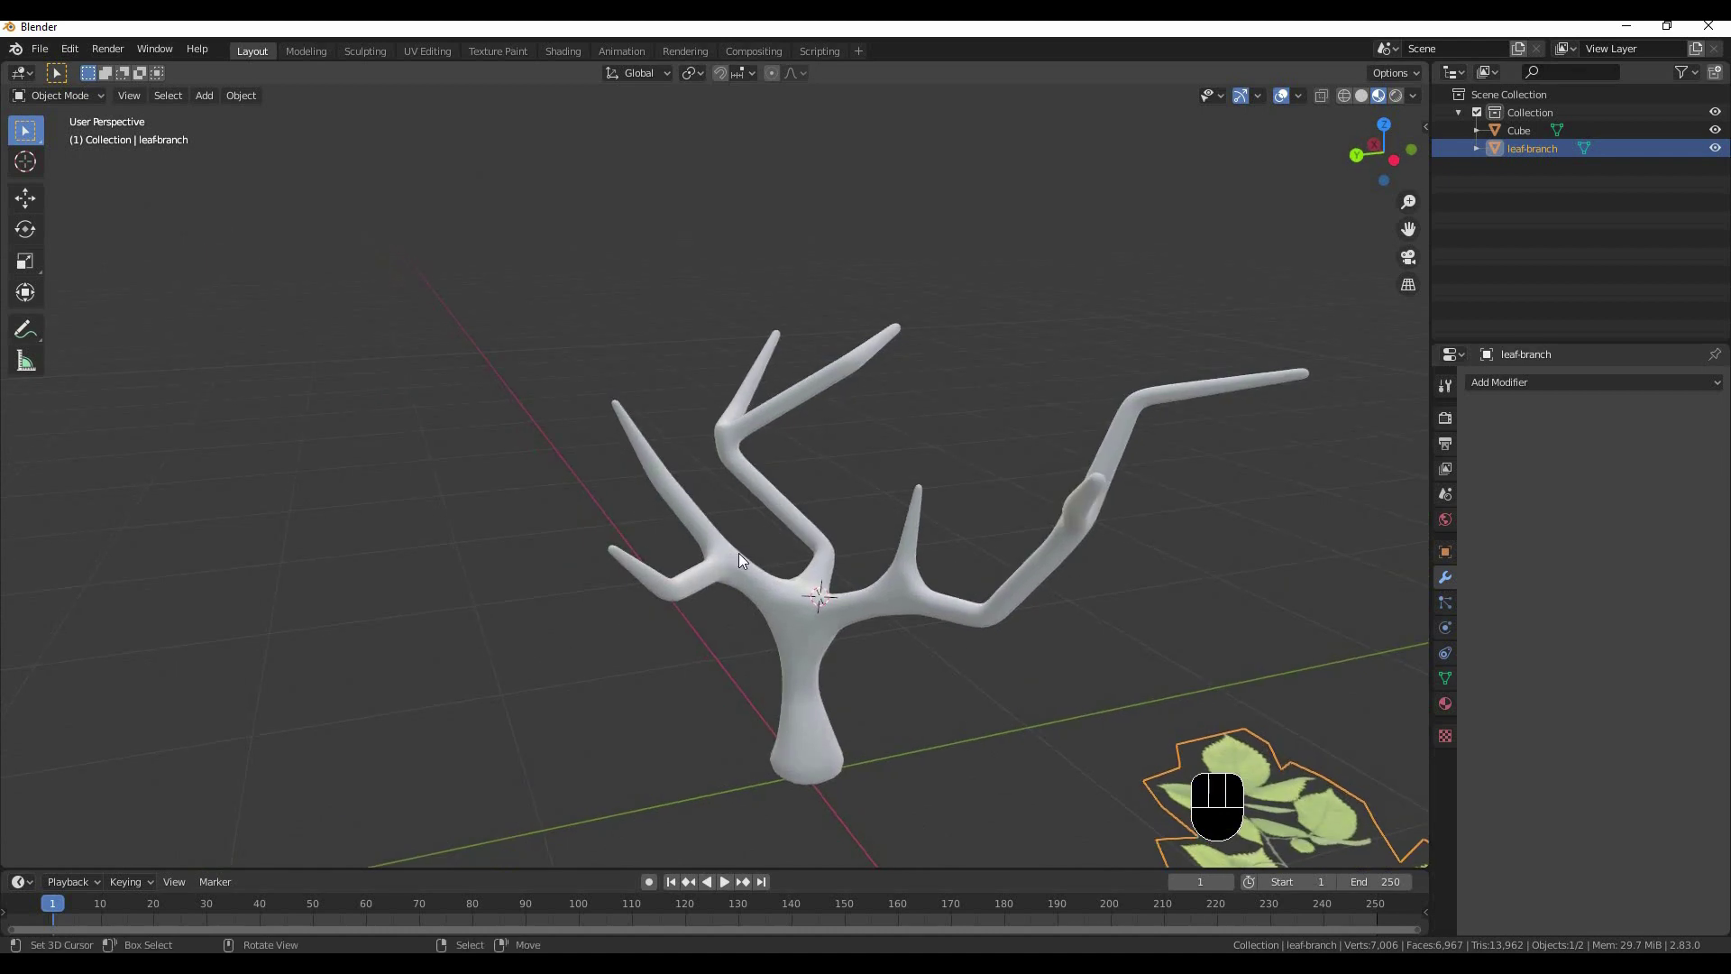
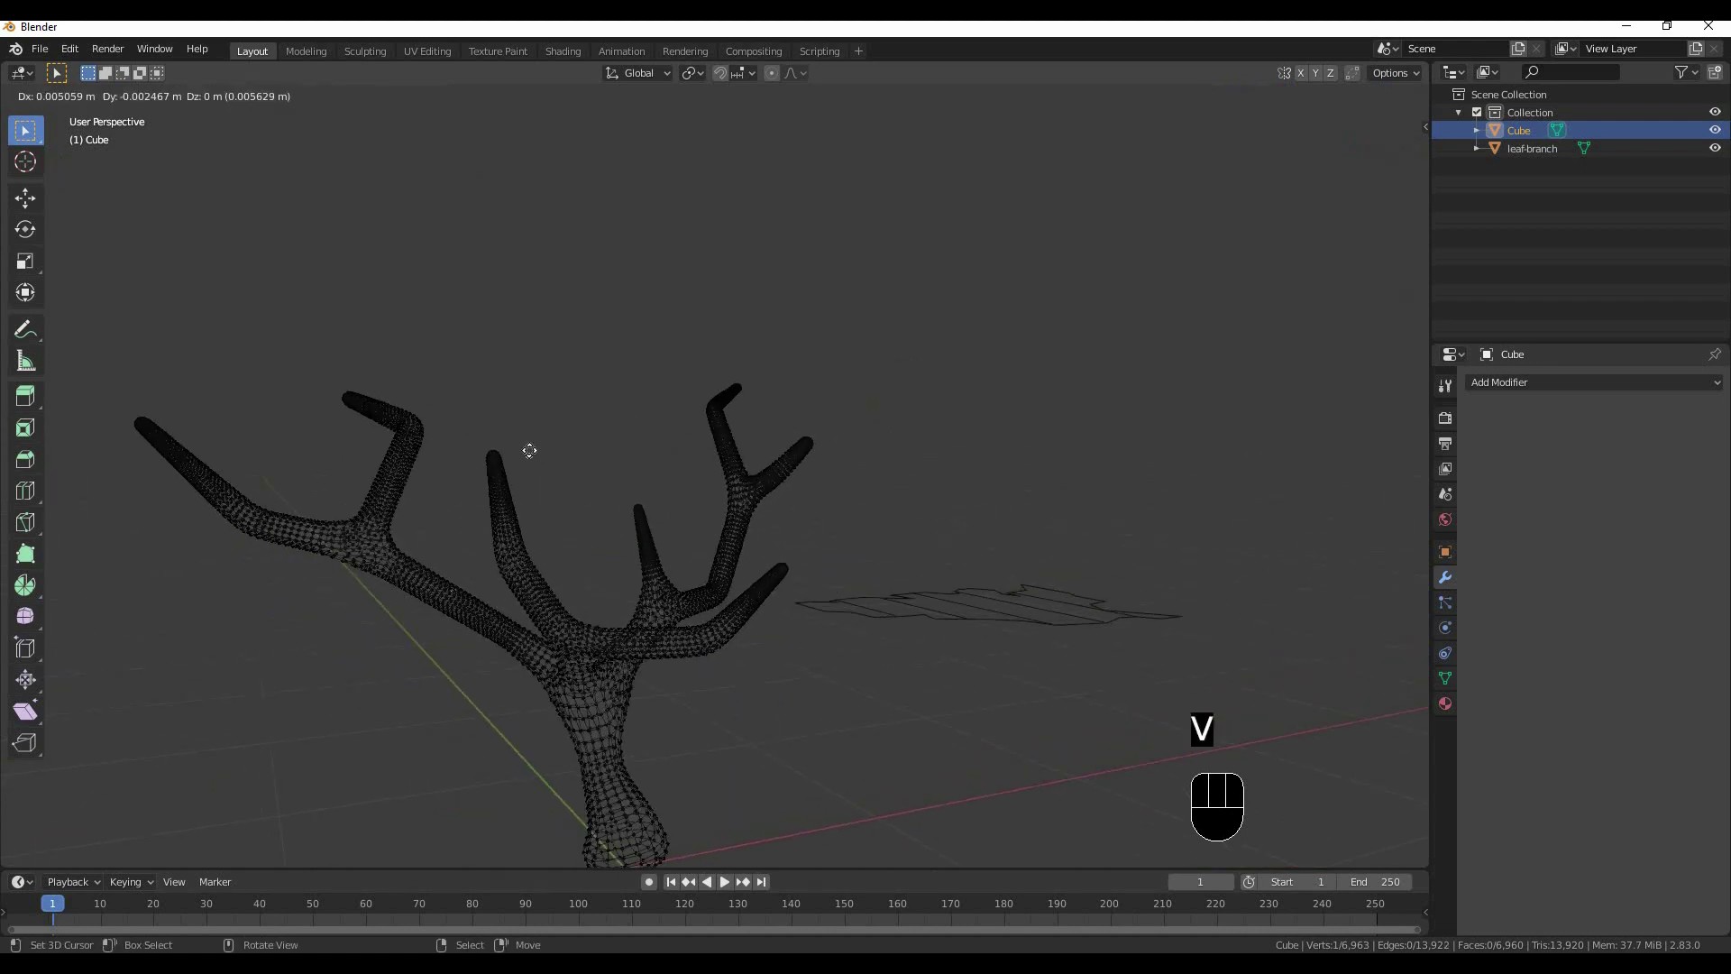
Circle-select the outer ends of the left and right branches, skipping trunk and forks
key("c")
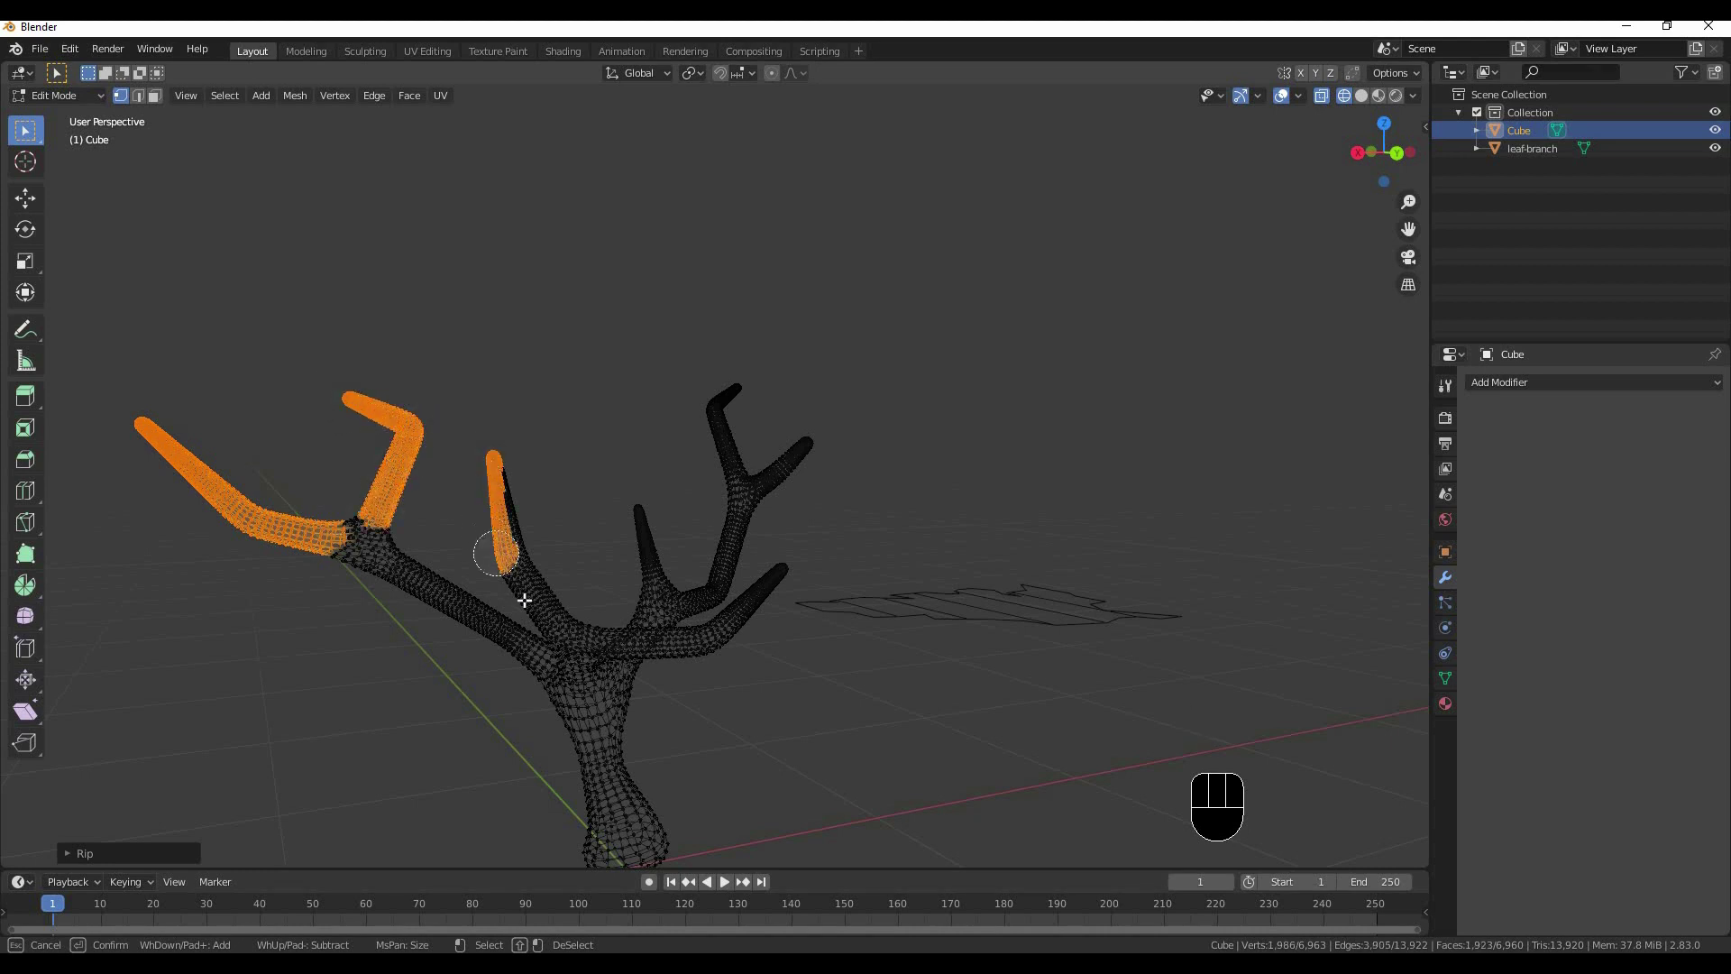
left_click_drag(581, 500, 634, 495)
left_click_drag(648, 489, 674, 488)
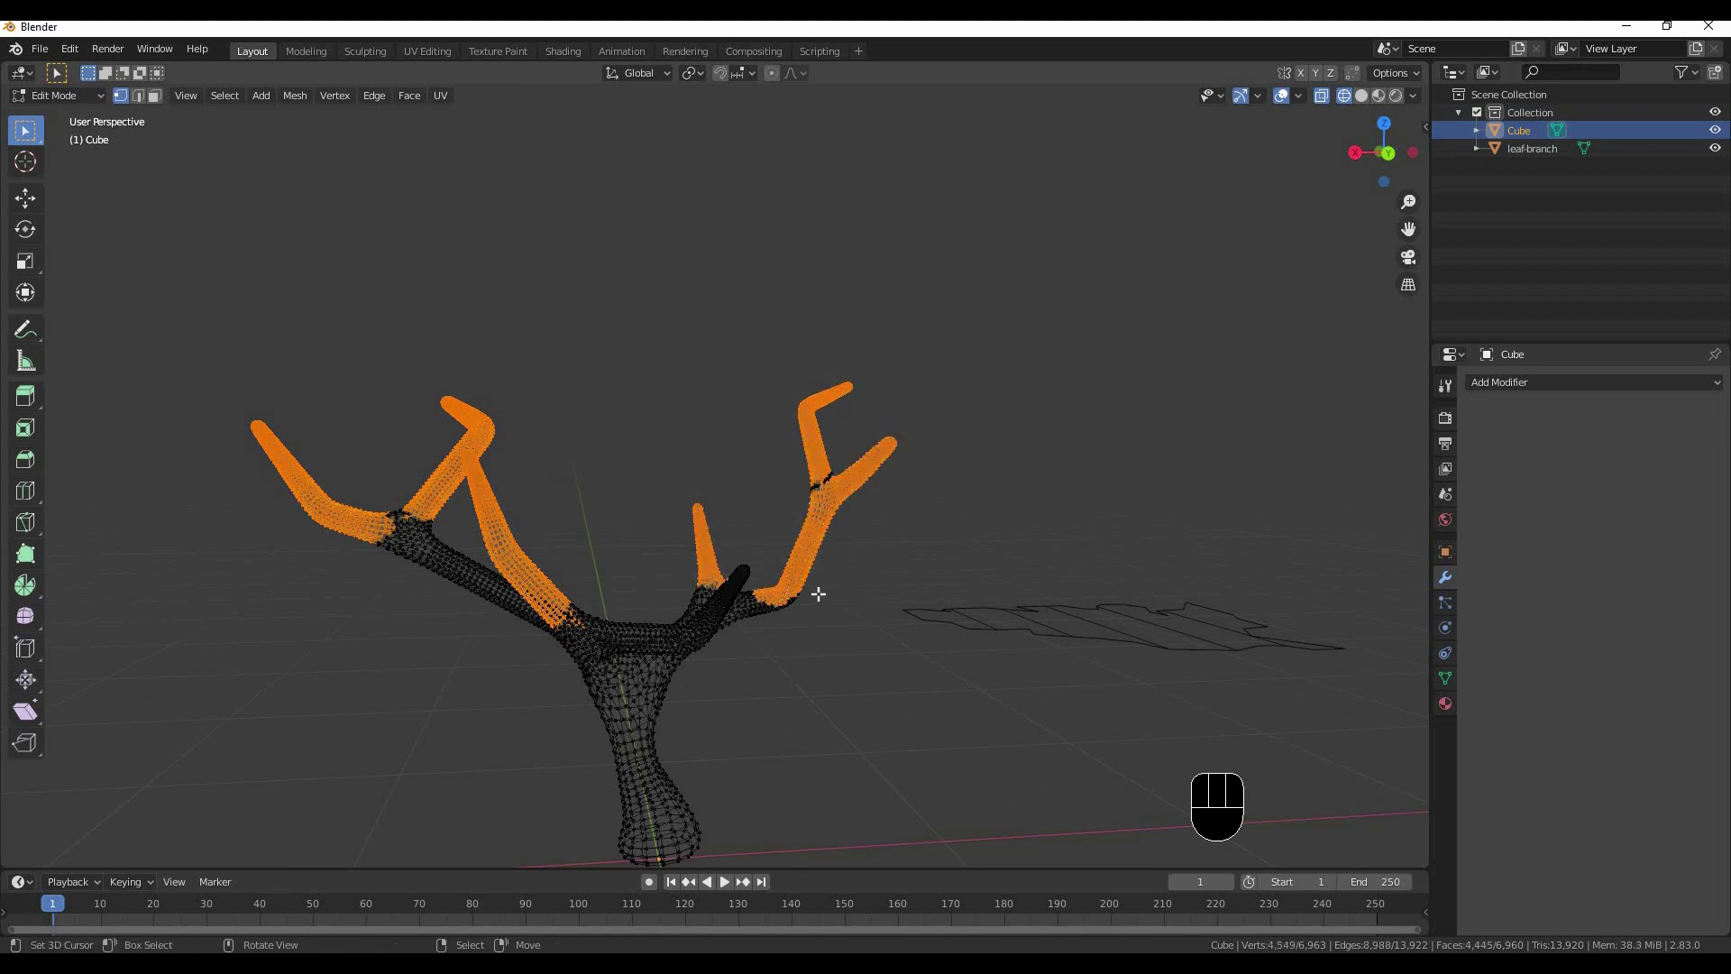
middle_click(754, 579)
left_click_drag(831, 460, 763, 509)
key("c")
left_click_drag(648, 600, 591, 521)
Orbit to check the marked branches from all sides and resume circle-selecting branch areas
middle_click(581, 532)
key("c")
left_click_drag(771, 488, 831, 472)
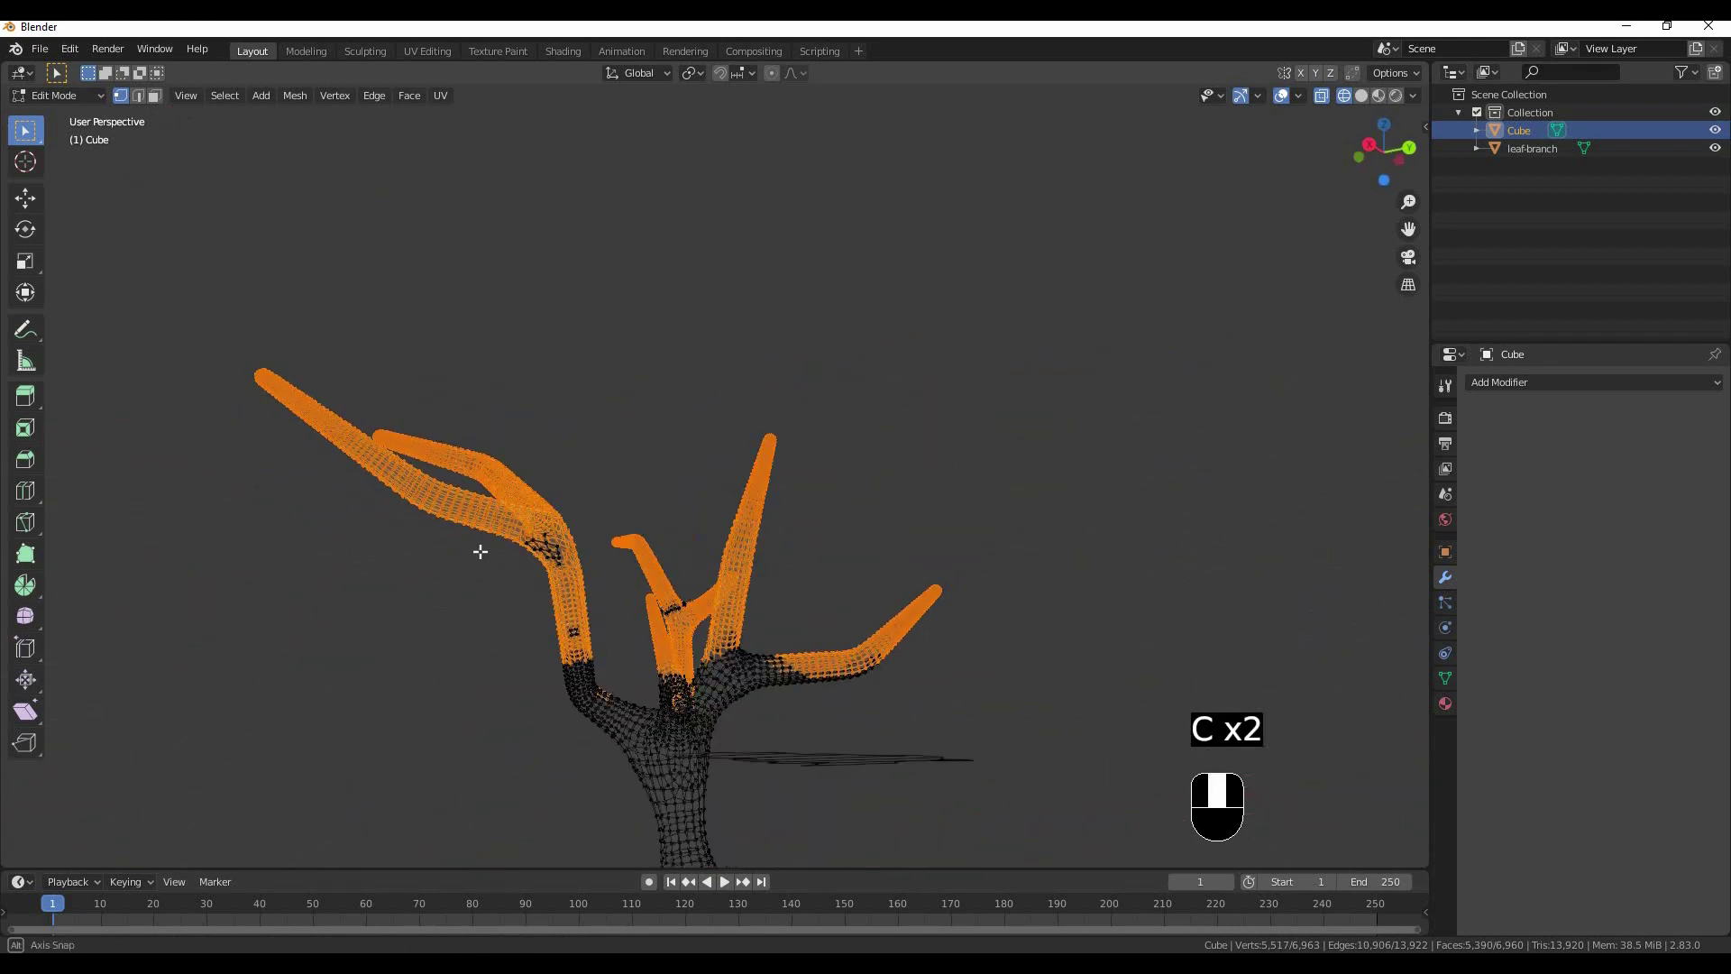
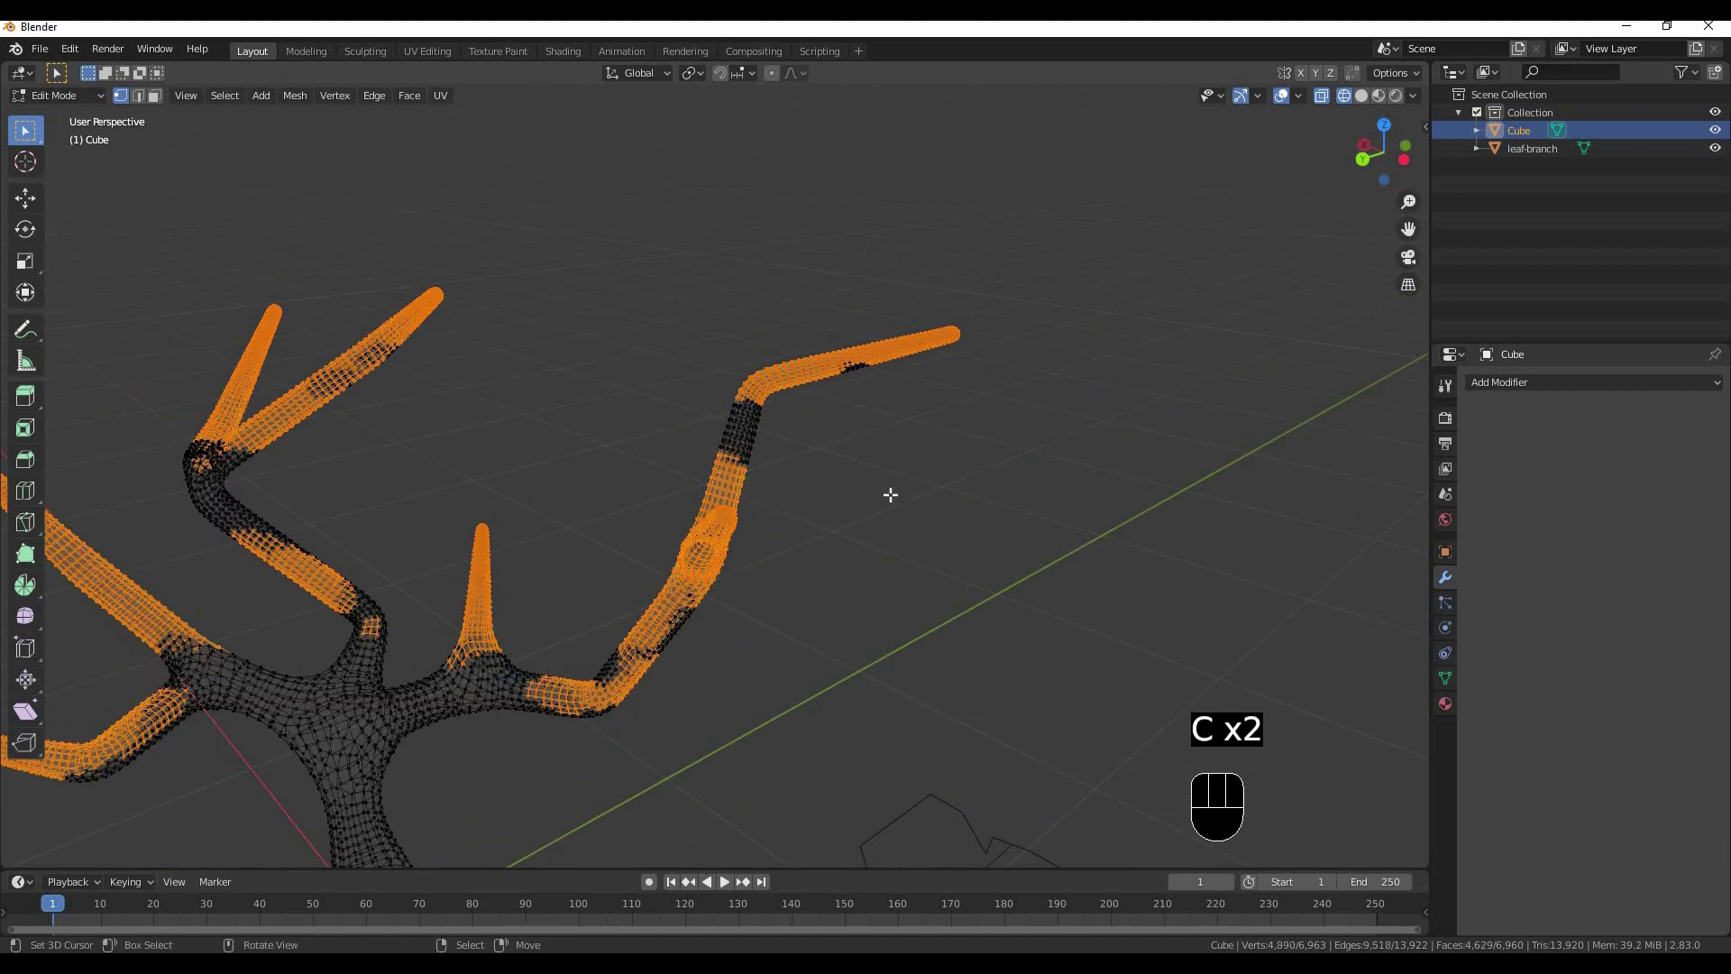
left_click_drag(585, 443, 628, 429)
middle_click(630, 505)
key("c")
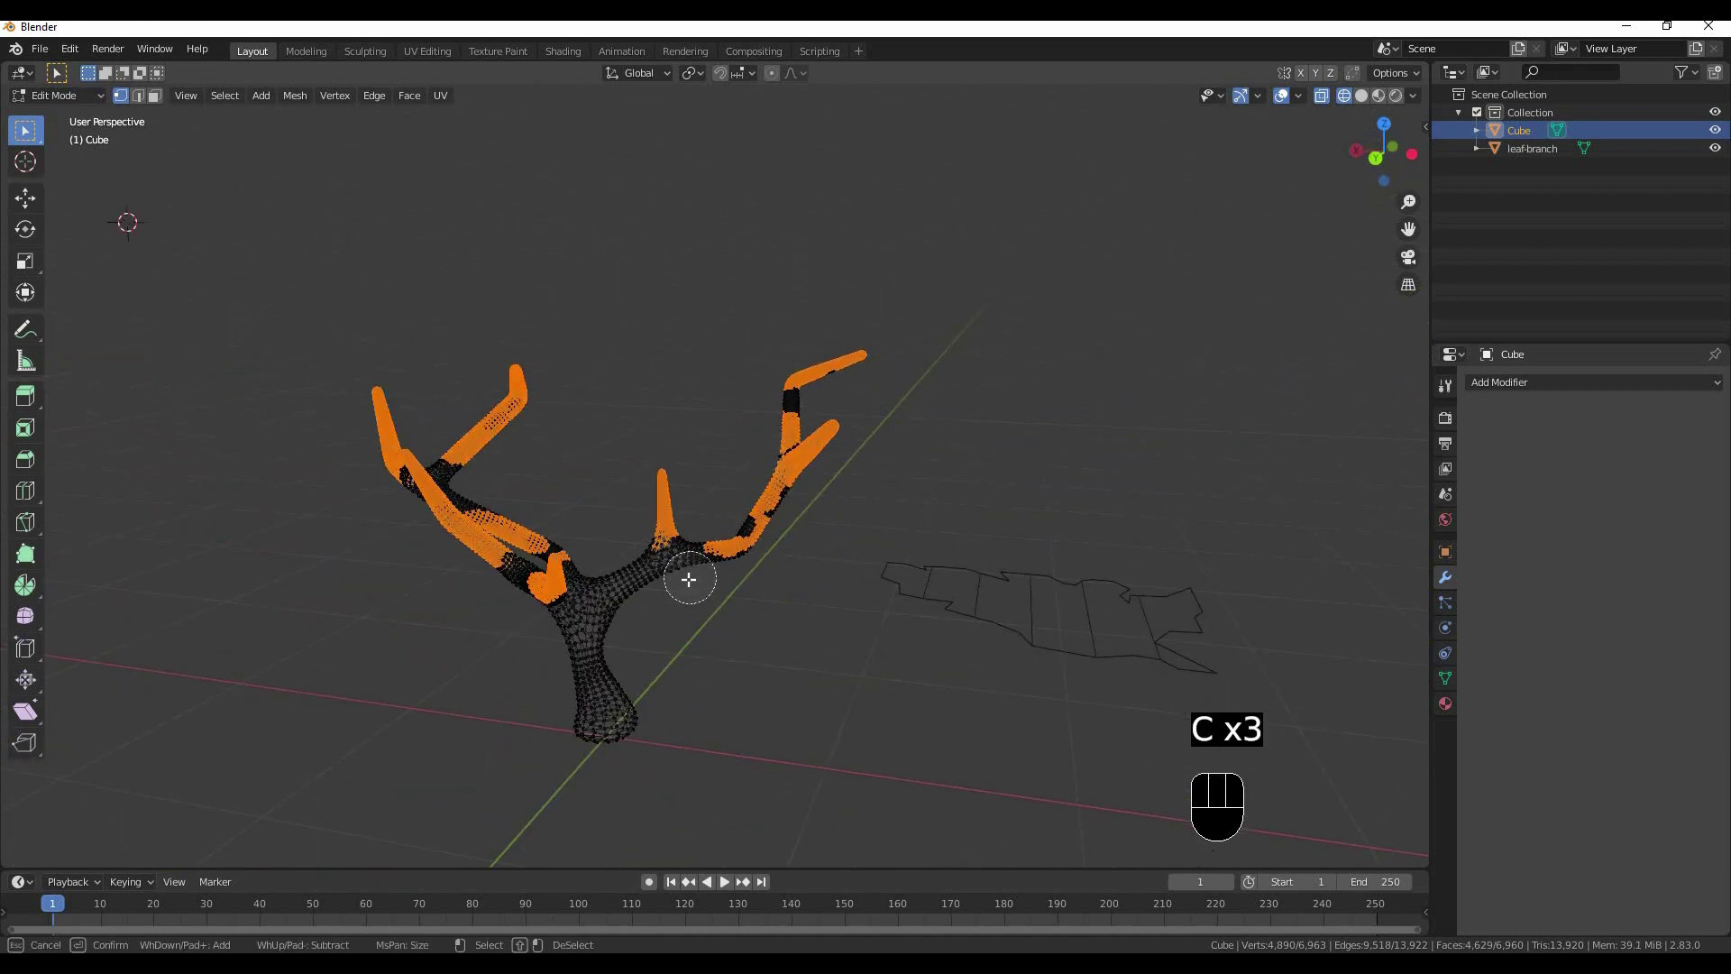
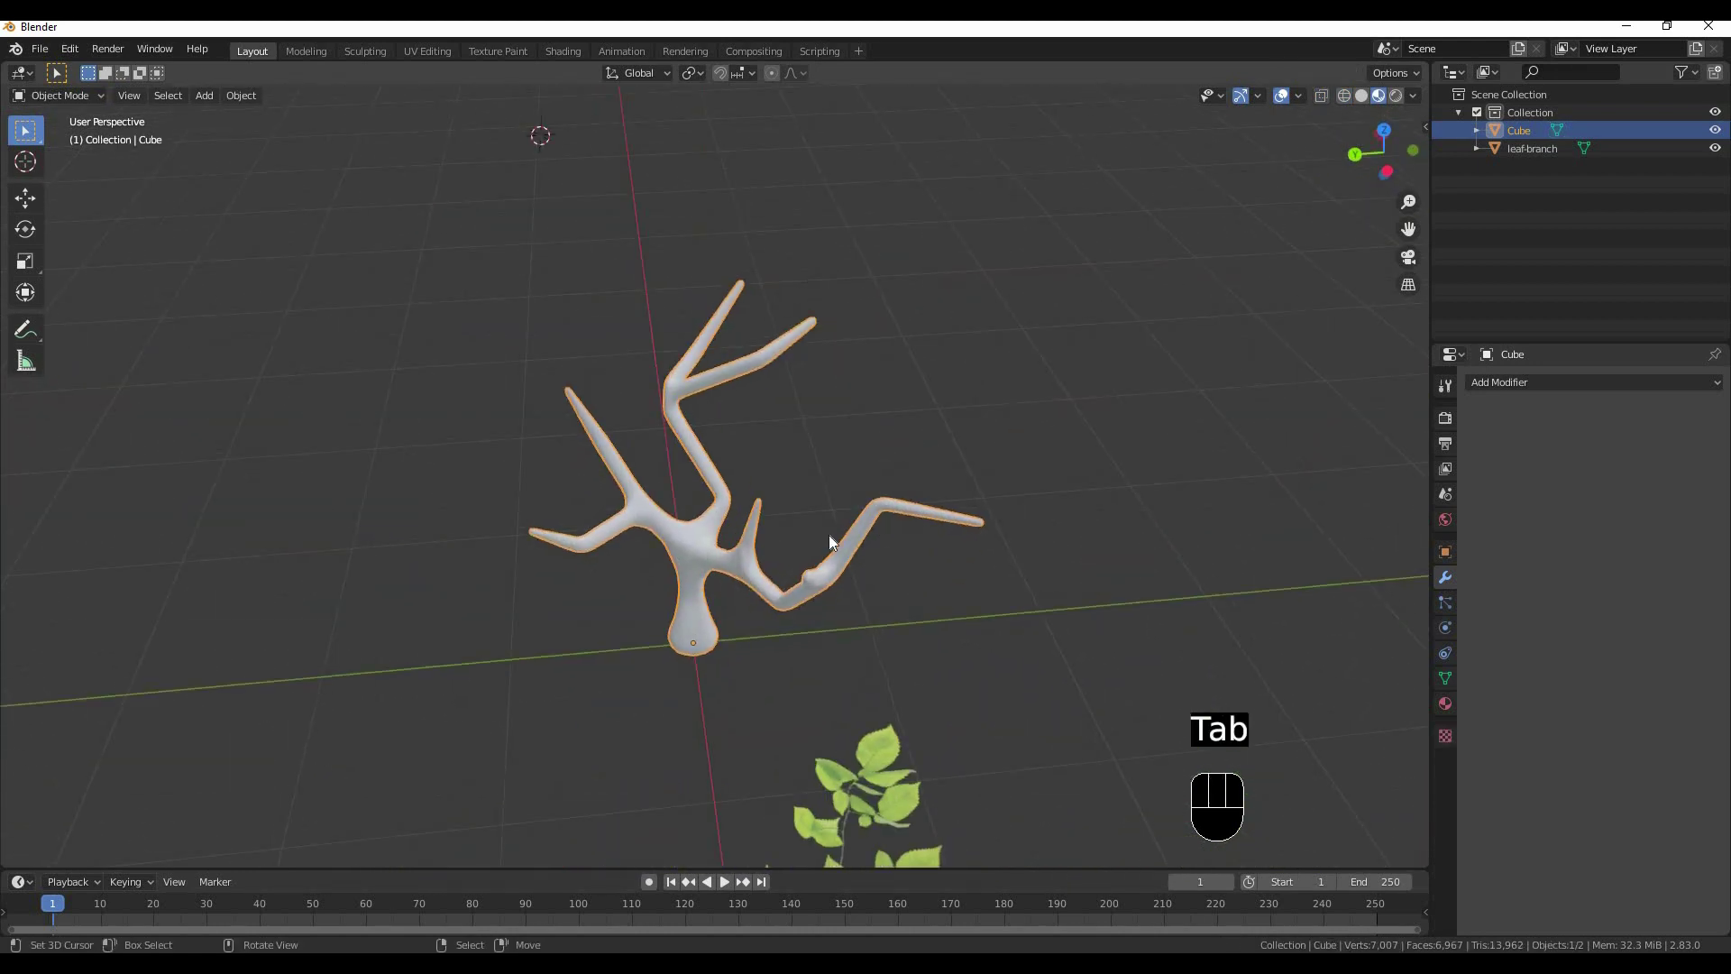
Return to editing the trunk mesh with the outer branch ends still marked
middle_click(755, 391)
key("Tab")
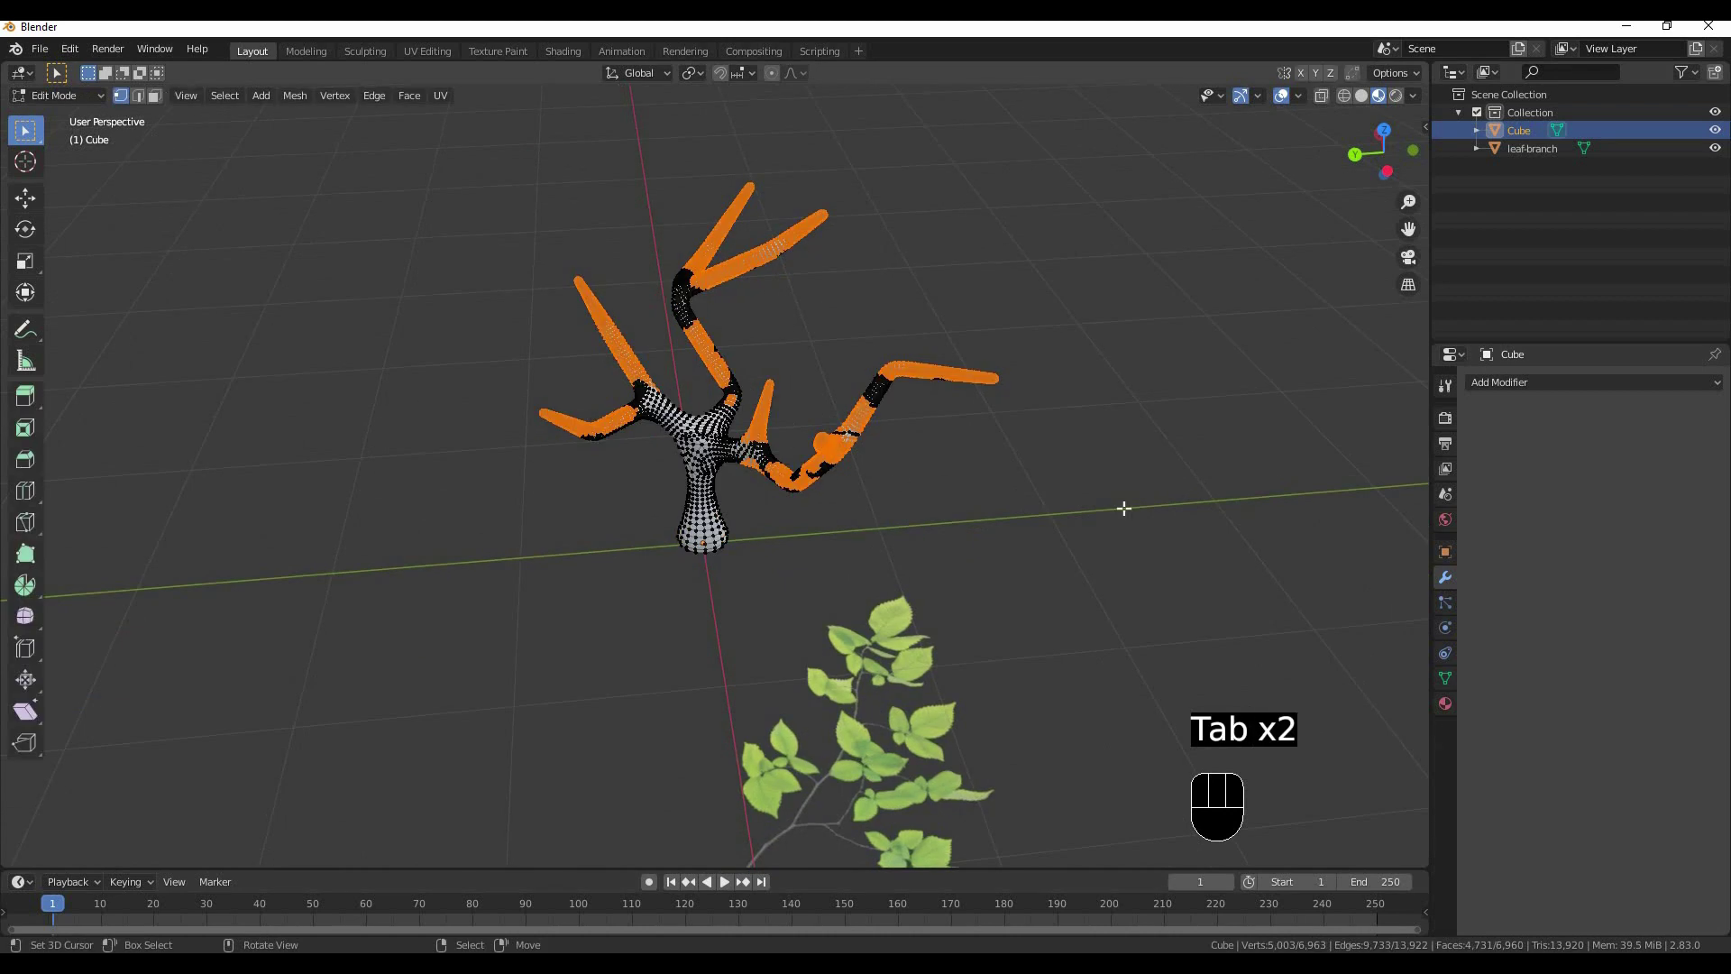
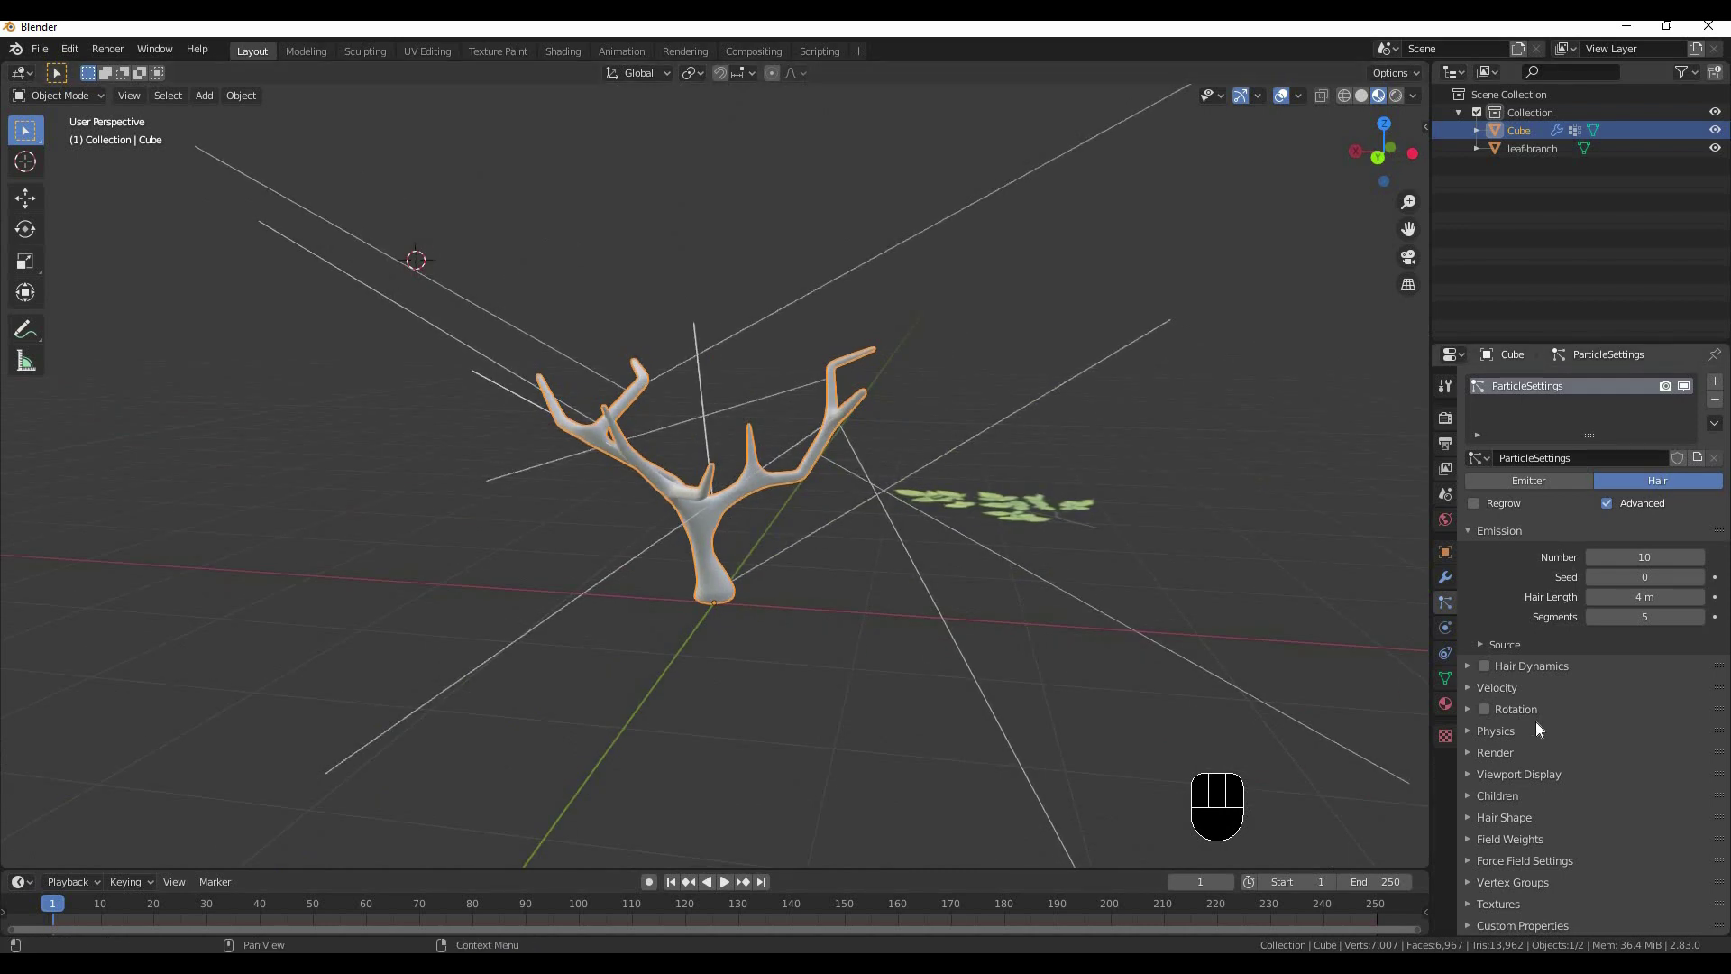
Render the hair particles as the leaf-branch object instance at scale 0.05
left_click(1483, 717)
left_click(1492, 717)
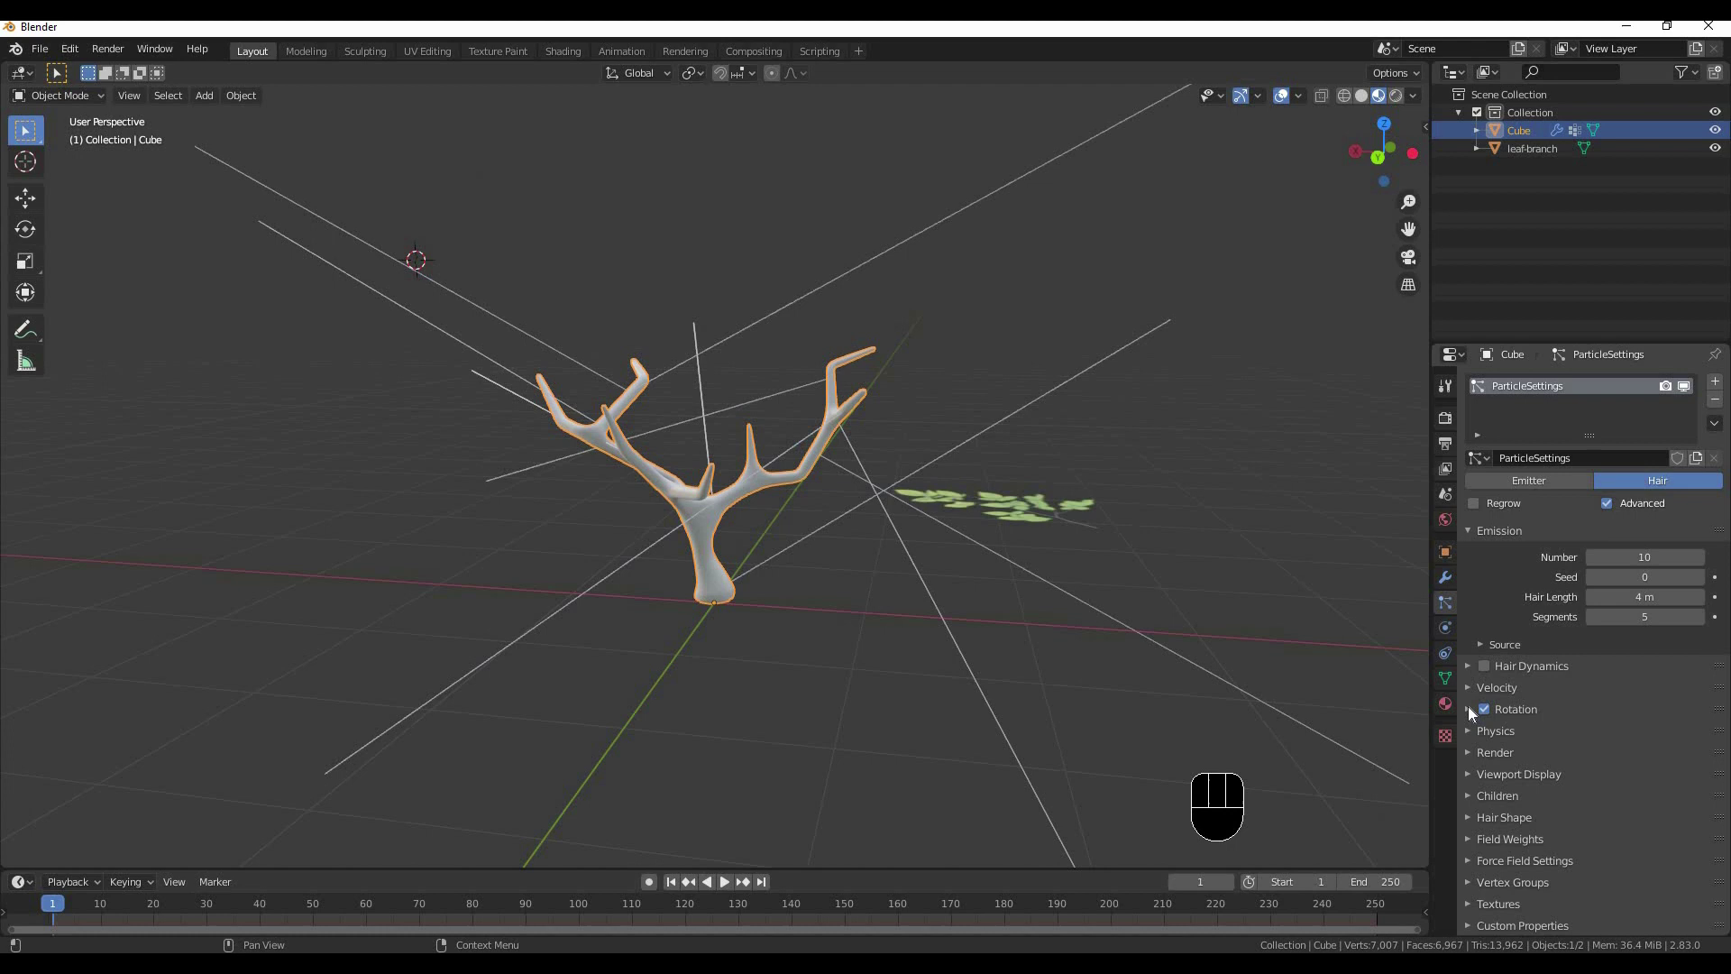
left_click(1483, 733)
left_click(1501, 777)
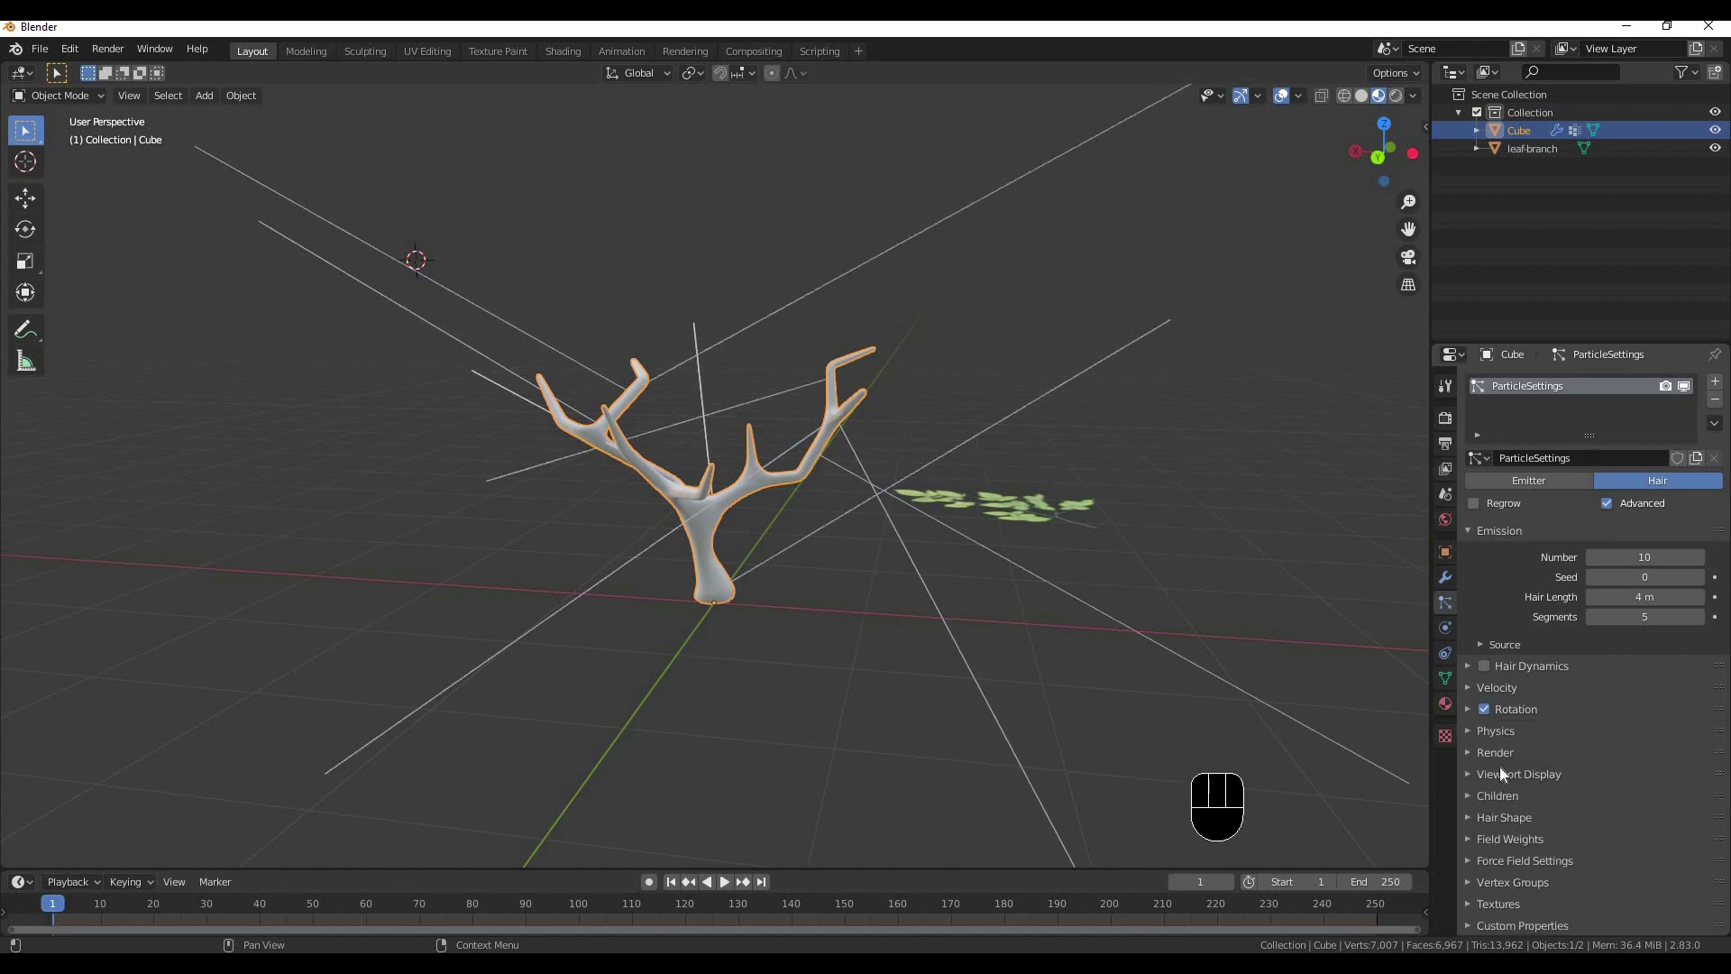
Orbit around the tree to inspect the leaf copies on the branches
left_click_drag(1664, 784, 1568, 843)
middle_click(773, 443)
left_click_drag(868, 470, 1061, 632)
left_click_drag(957, 535, 888, 513)
middle_click(805, 395)
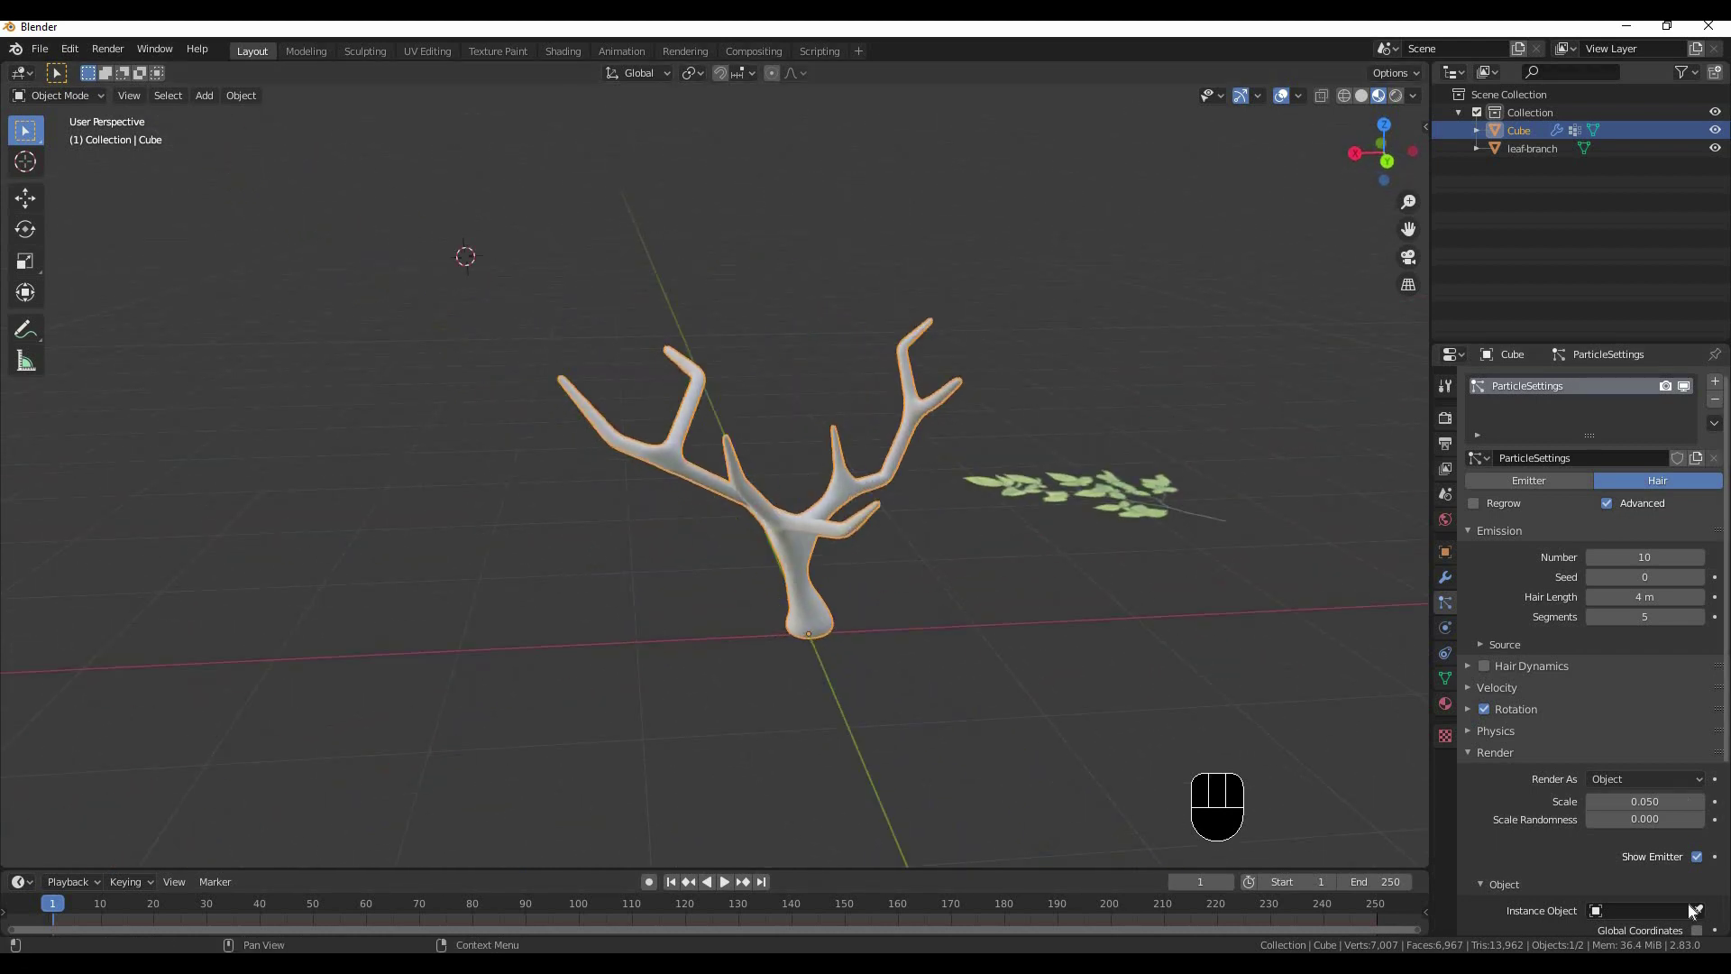
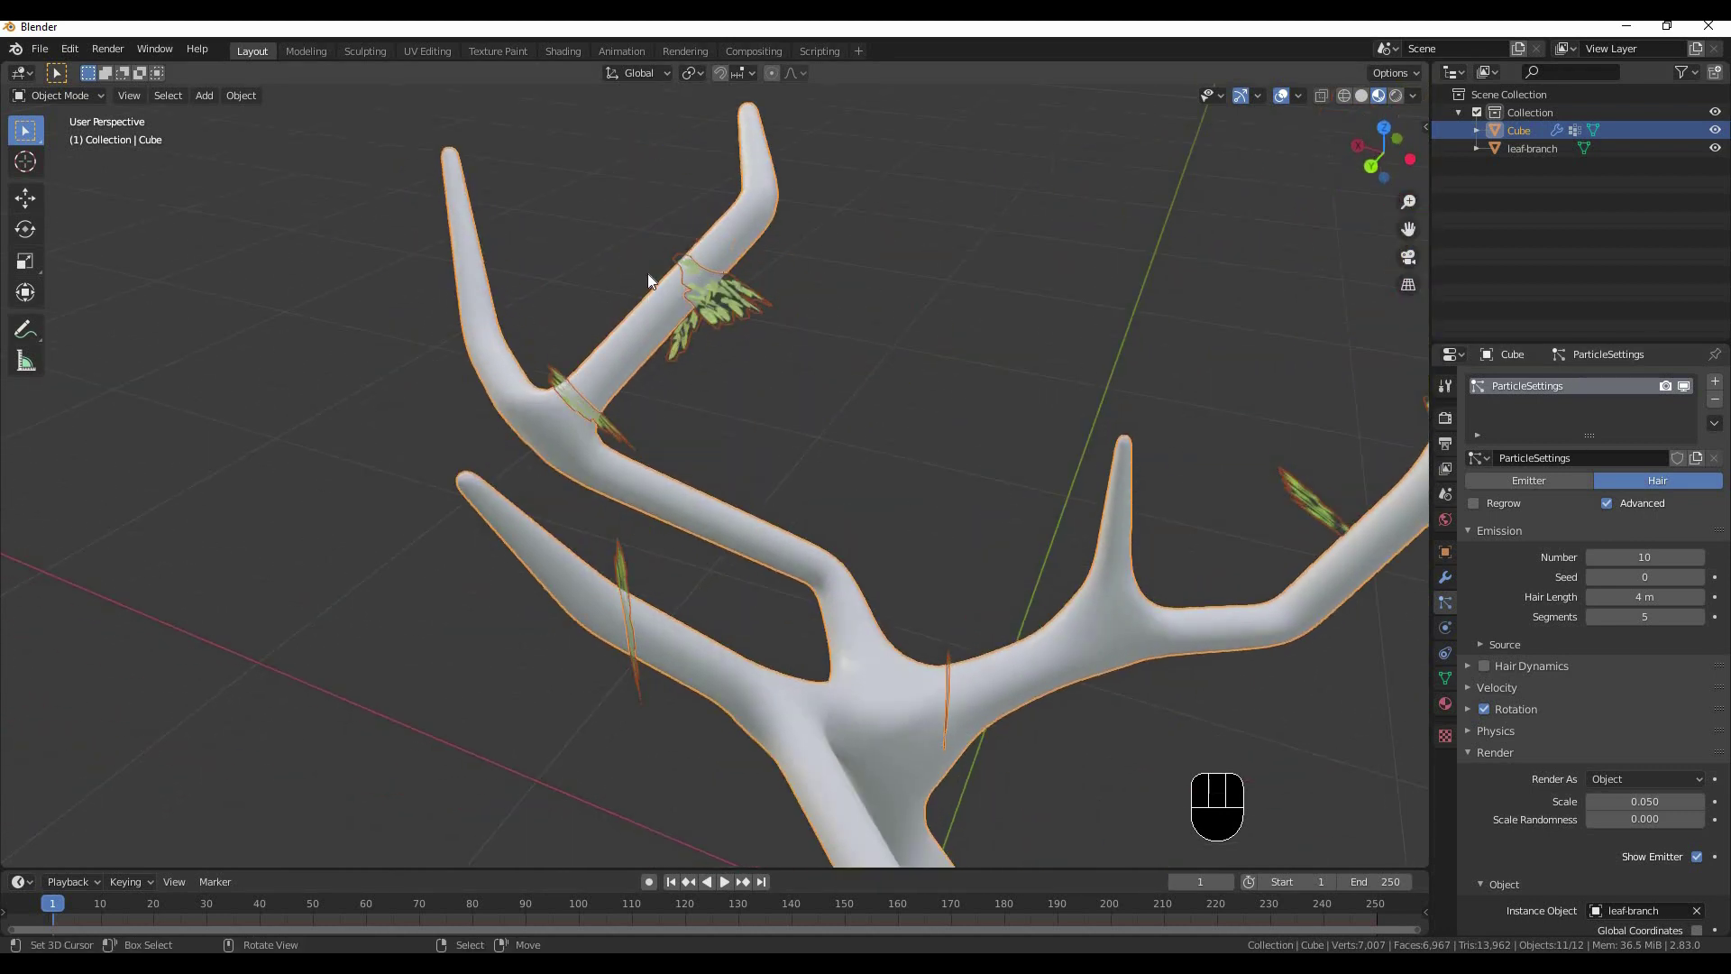
Zoom in on a branch's leaf copies, then back out to view the whole tree
left_click_drag(834, 417, 917, 388)
middle_click(885, 402)
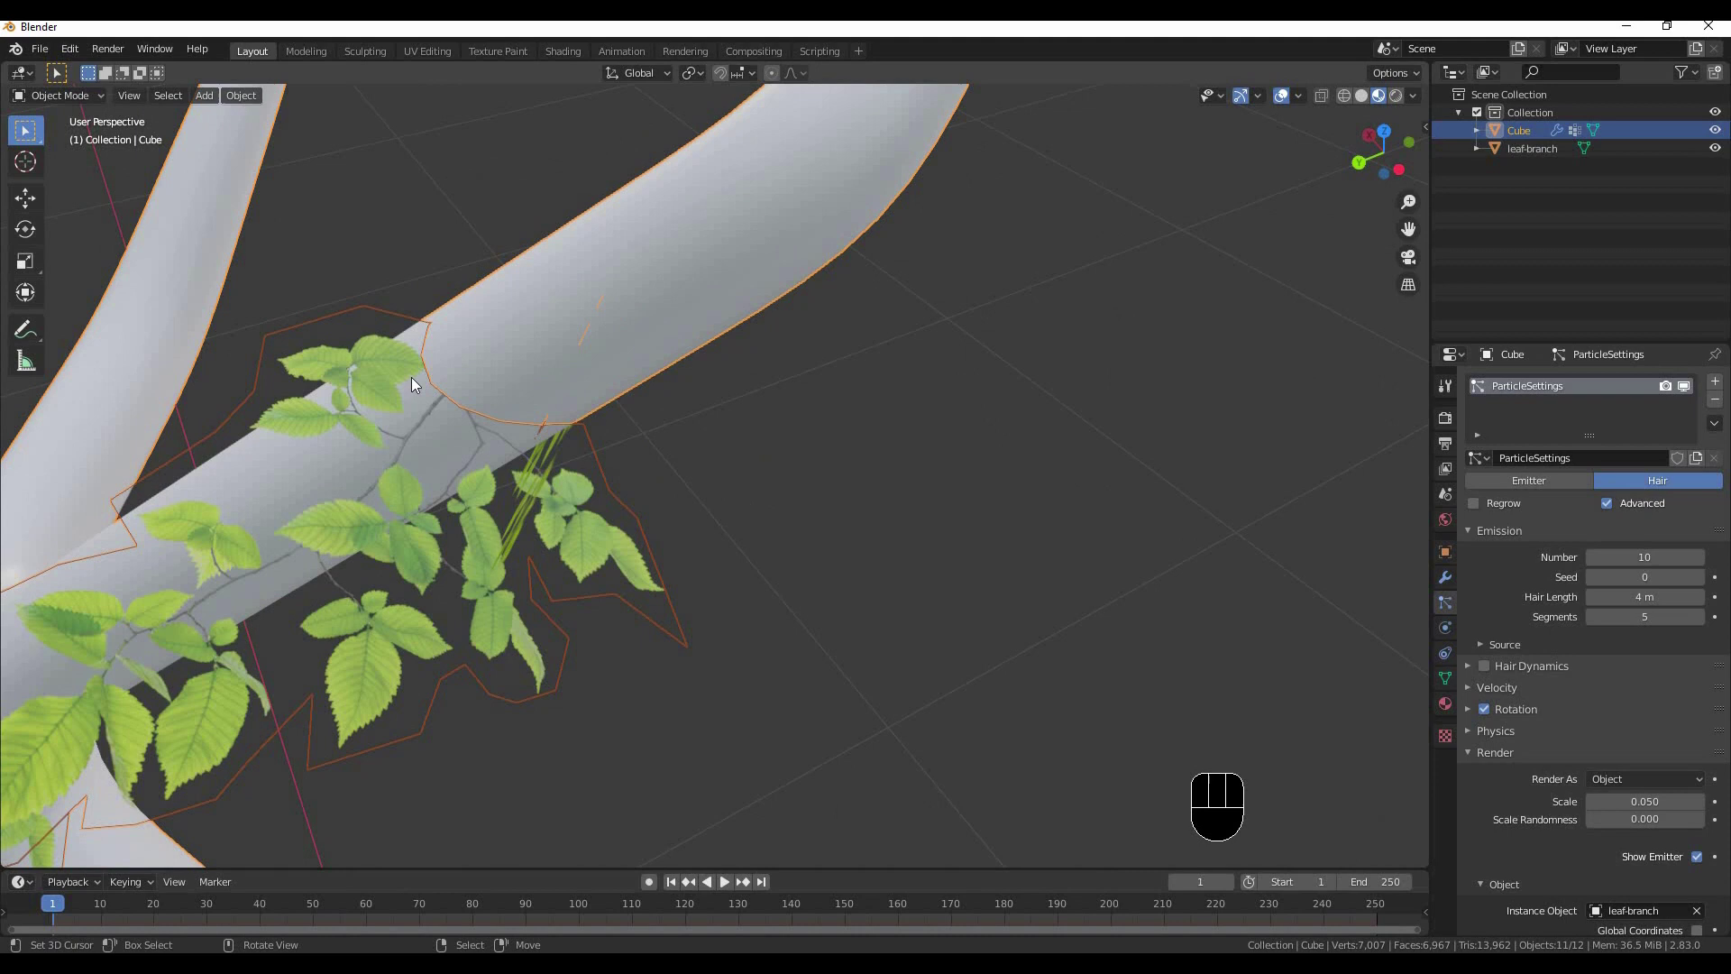
left_click_drag(631, 312, 695, 338)
left_click_drag(804, 289, 787, 308)
middle_click(946, 288)
middle_click(840, 406)
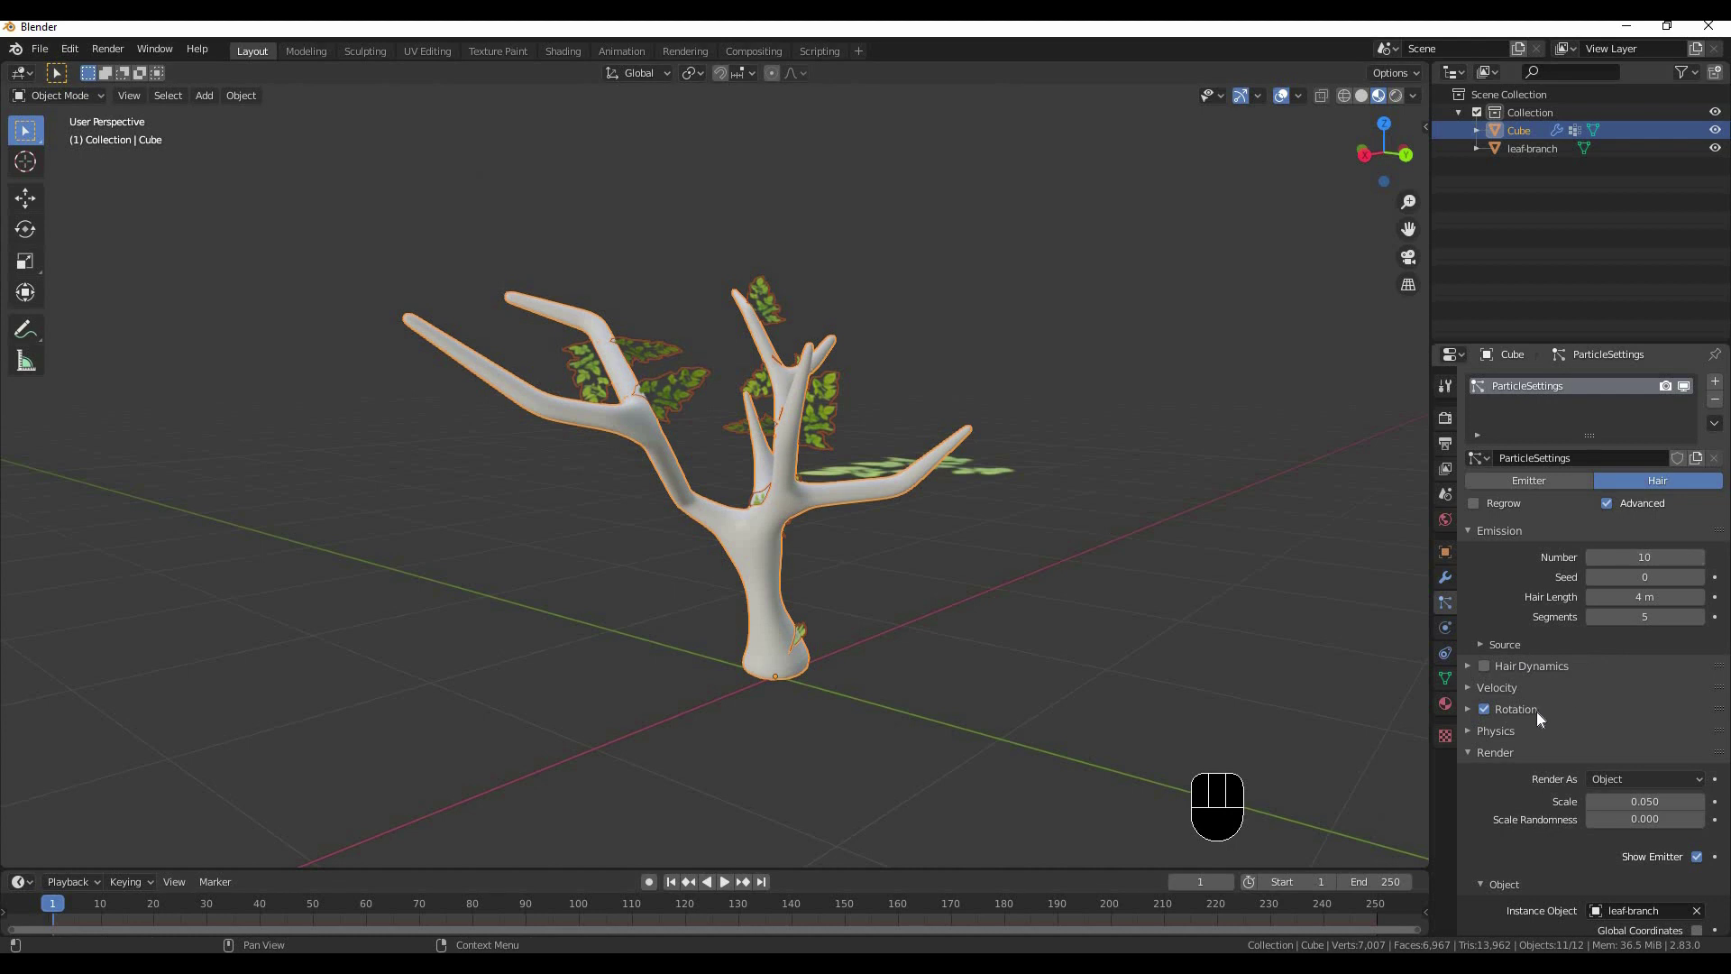
Orbit around the tree and adjust the particle Rotation options so leaves follow the branches
left_click_drag(774, 446, 756, 485)
middle_click(771, 463)
left_click_drag(720, 485, 794, 533)
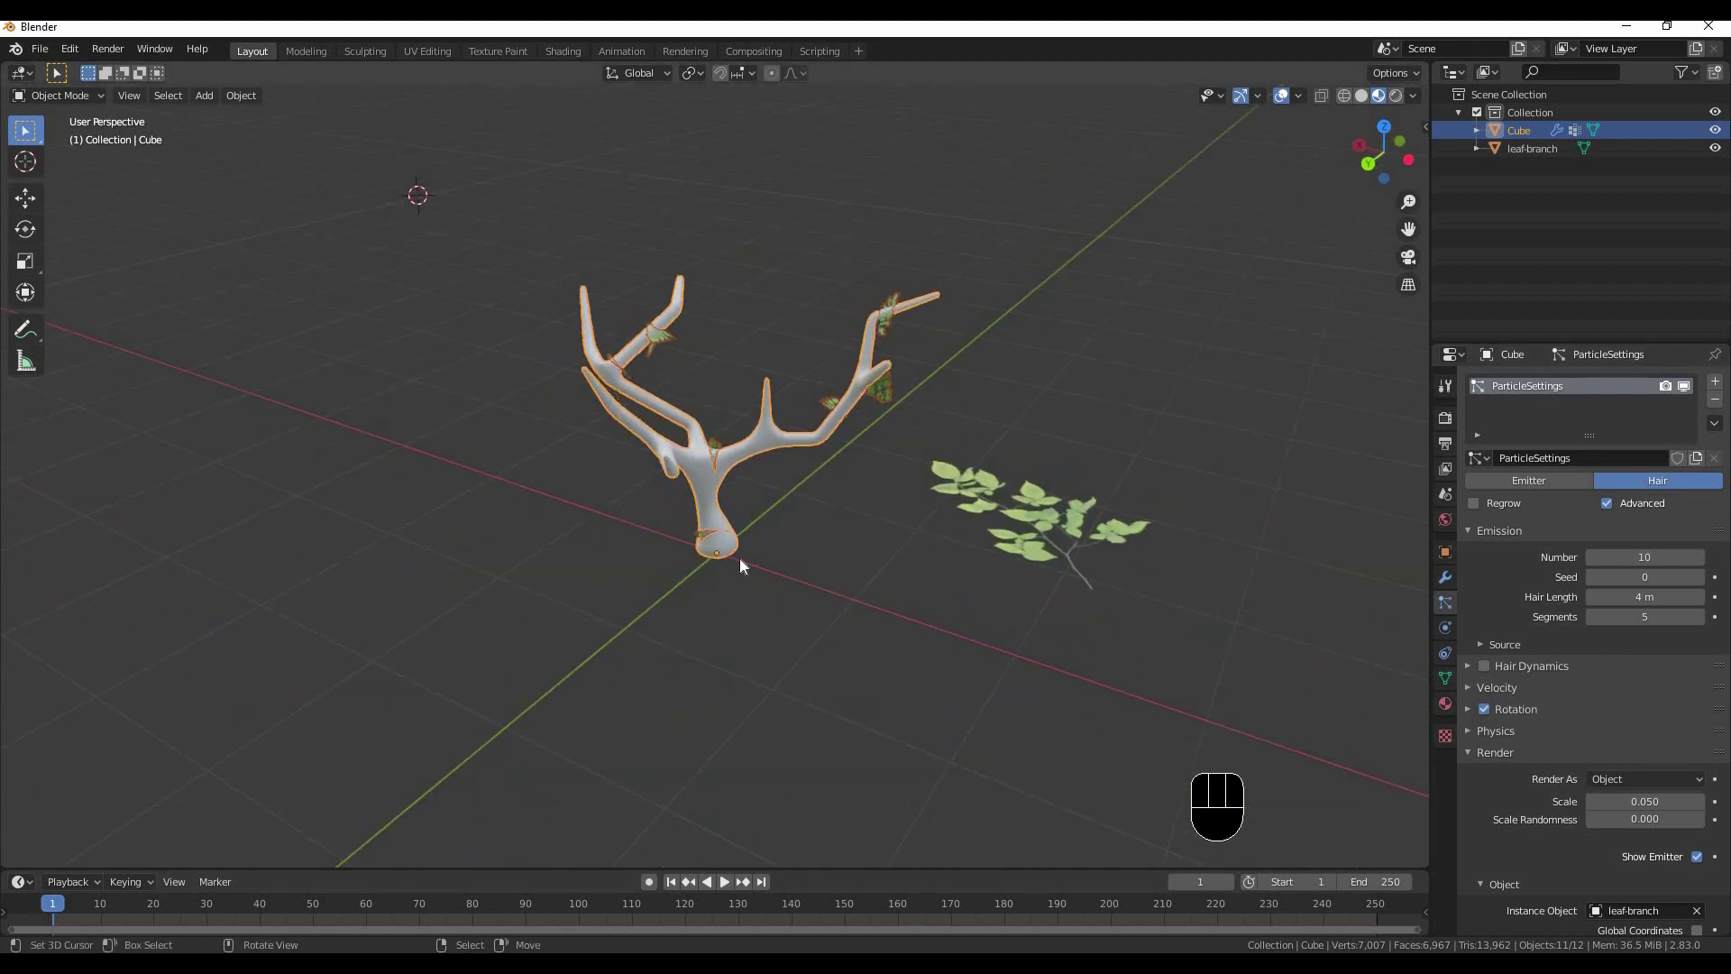
left_click_drag(794, 423, 849, 374)
middle_click(789, 458)
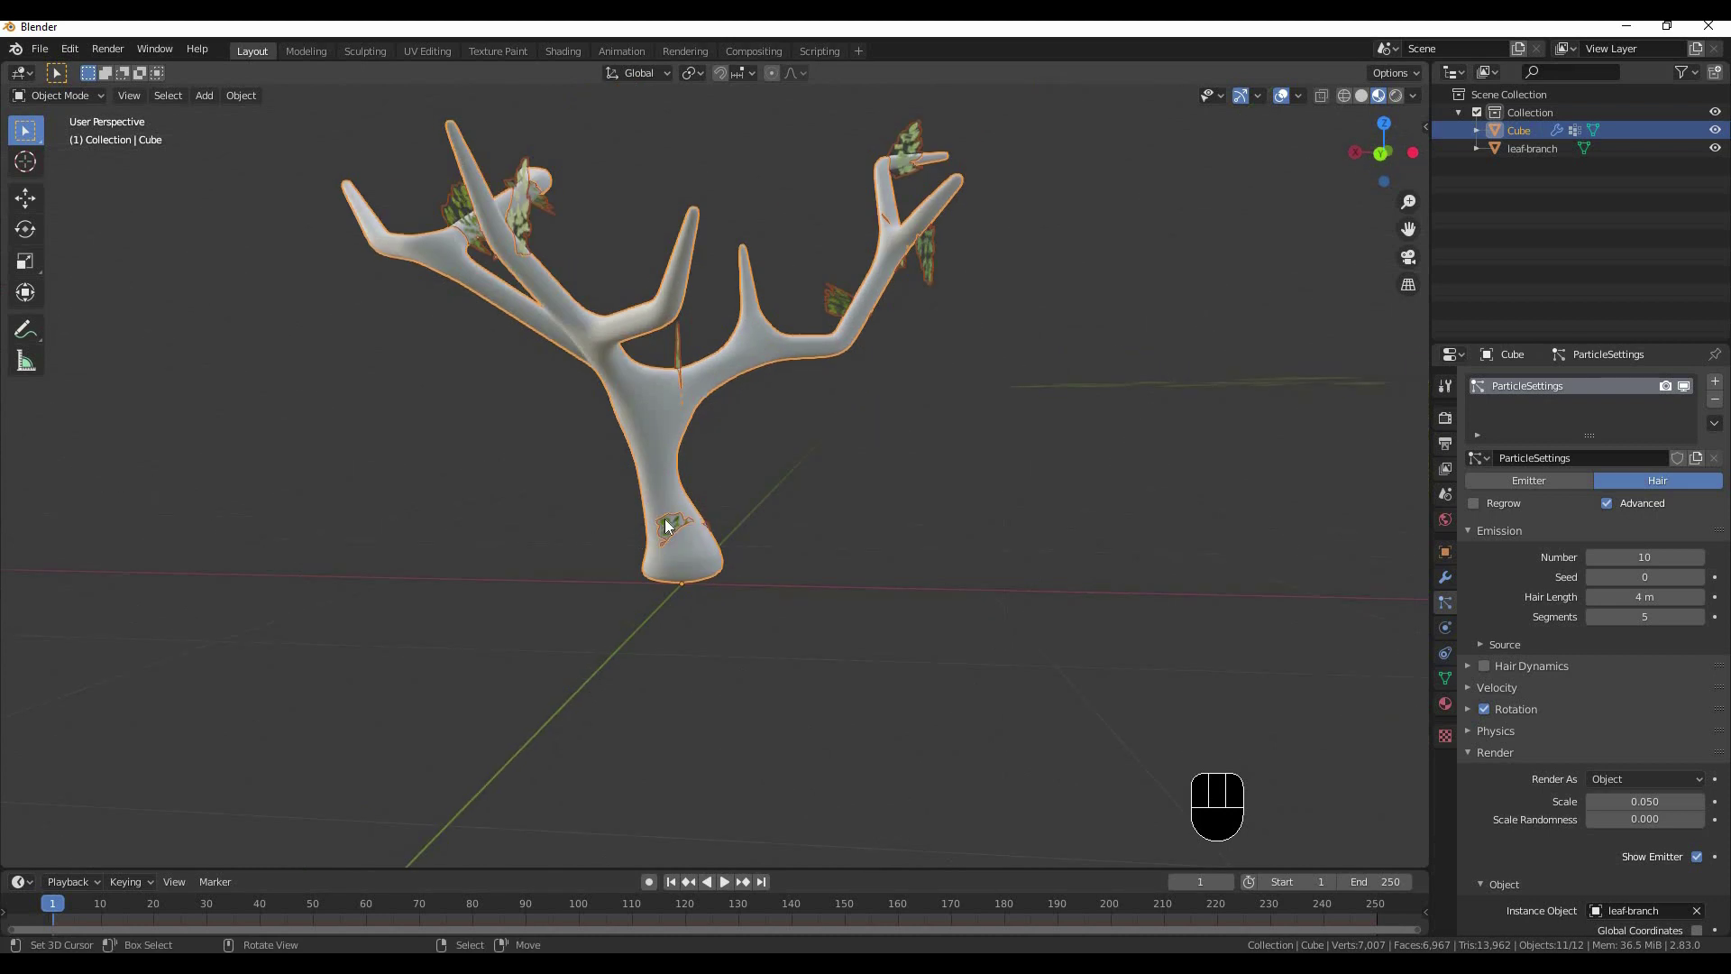
left_click_drag(737, 554, 751, 510)
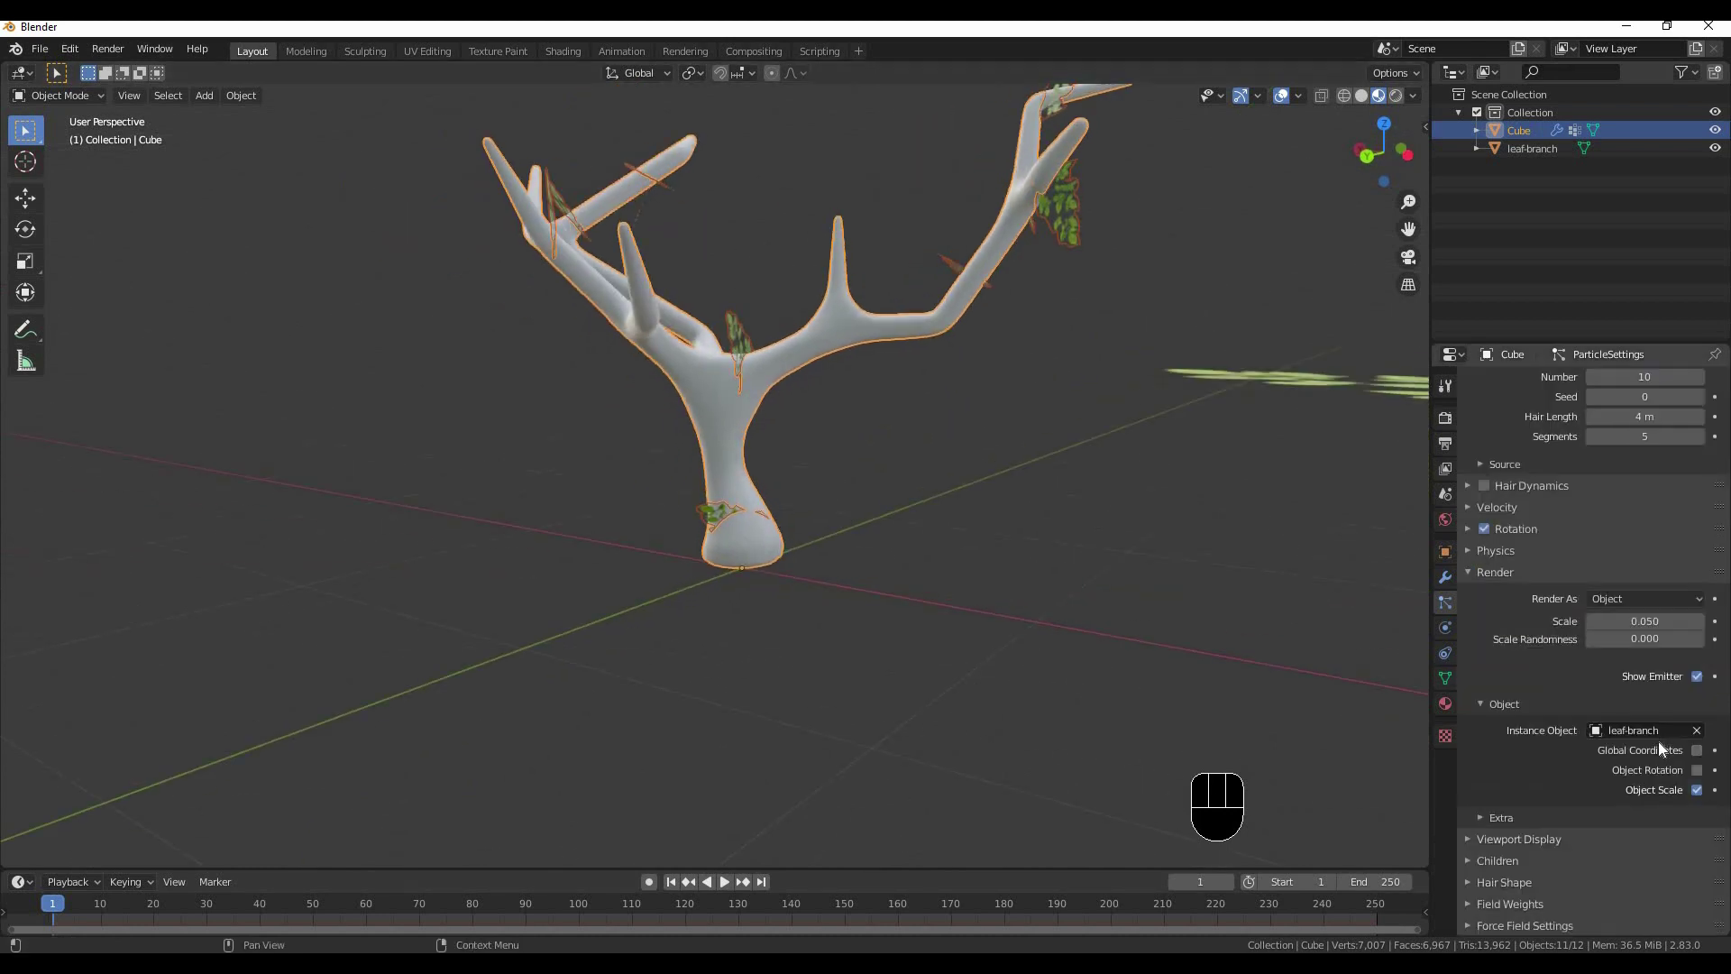
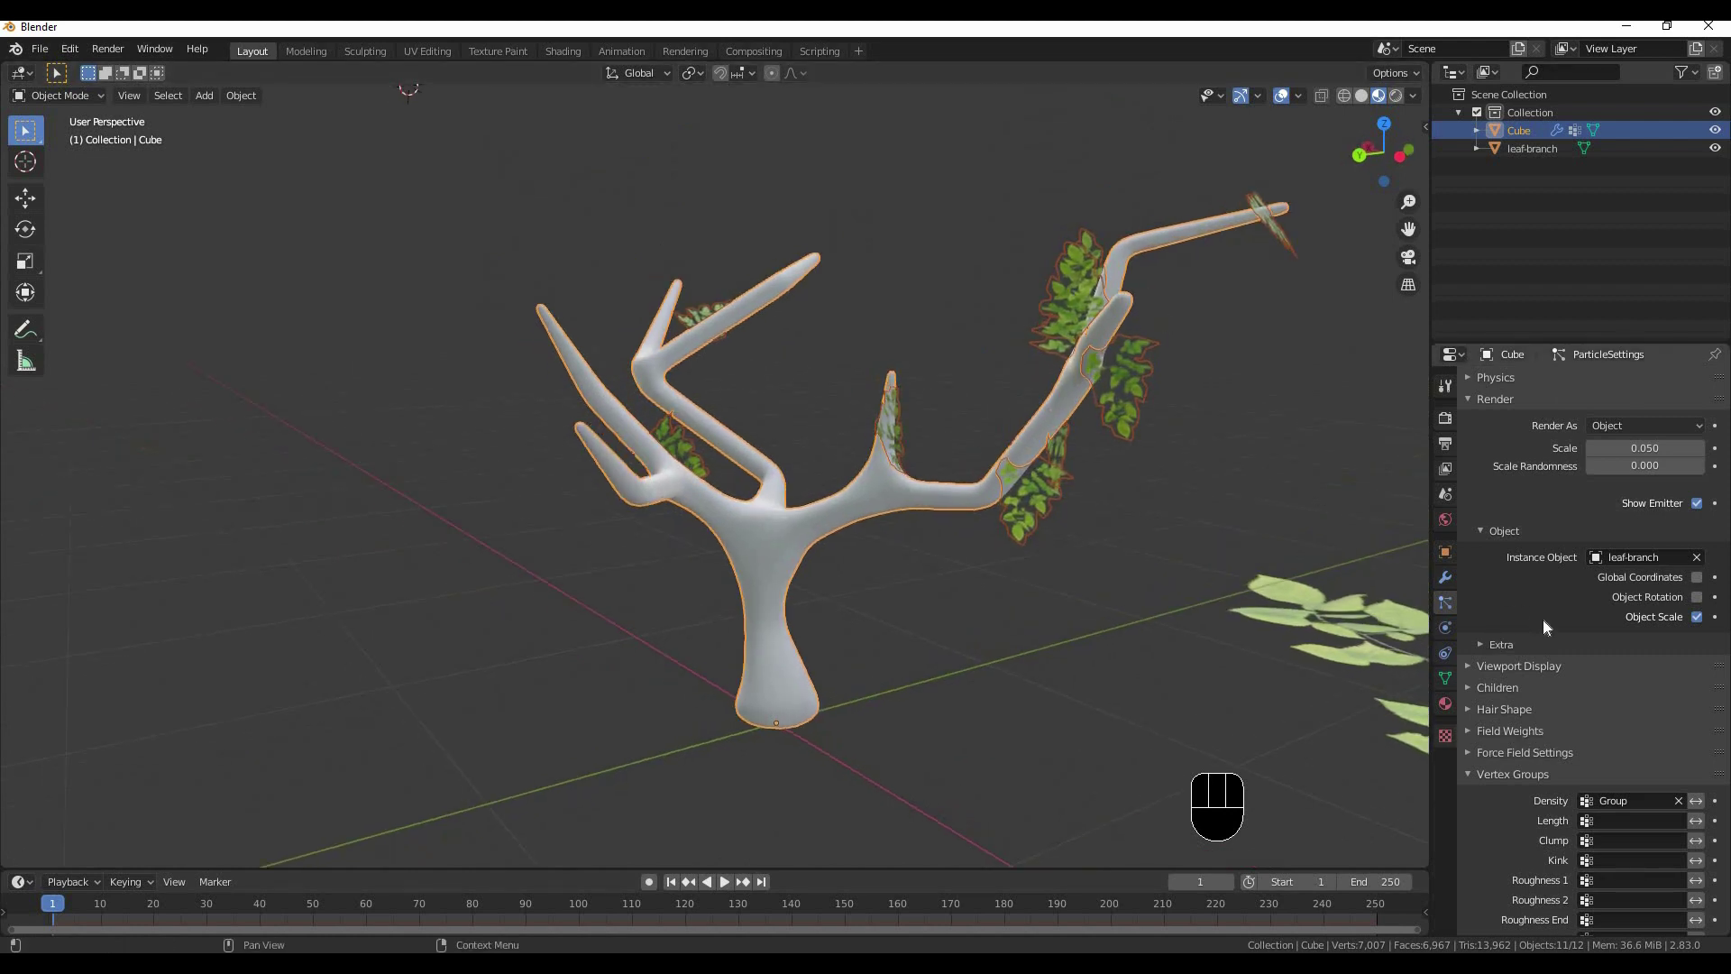
left_click_drag(1526, 575, 1524, 552)
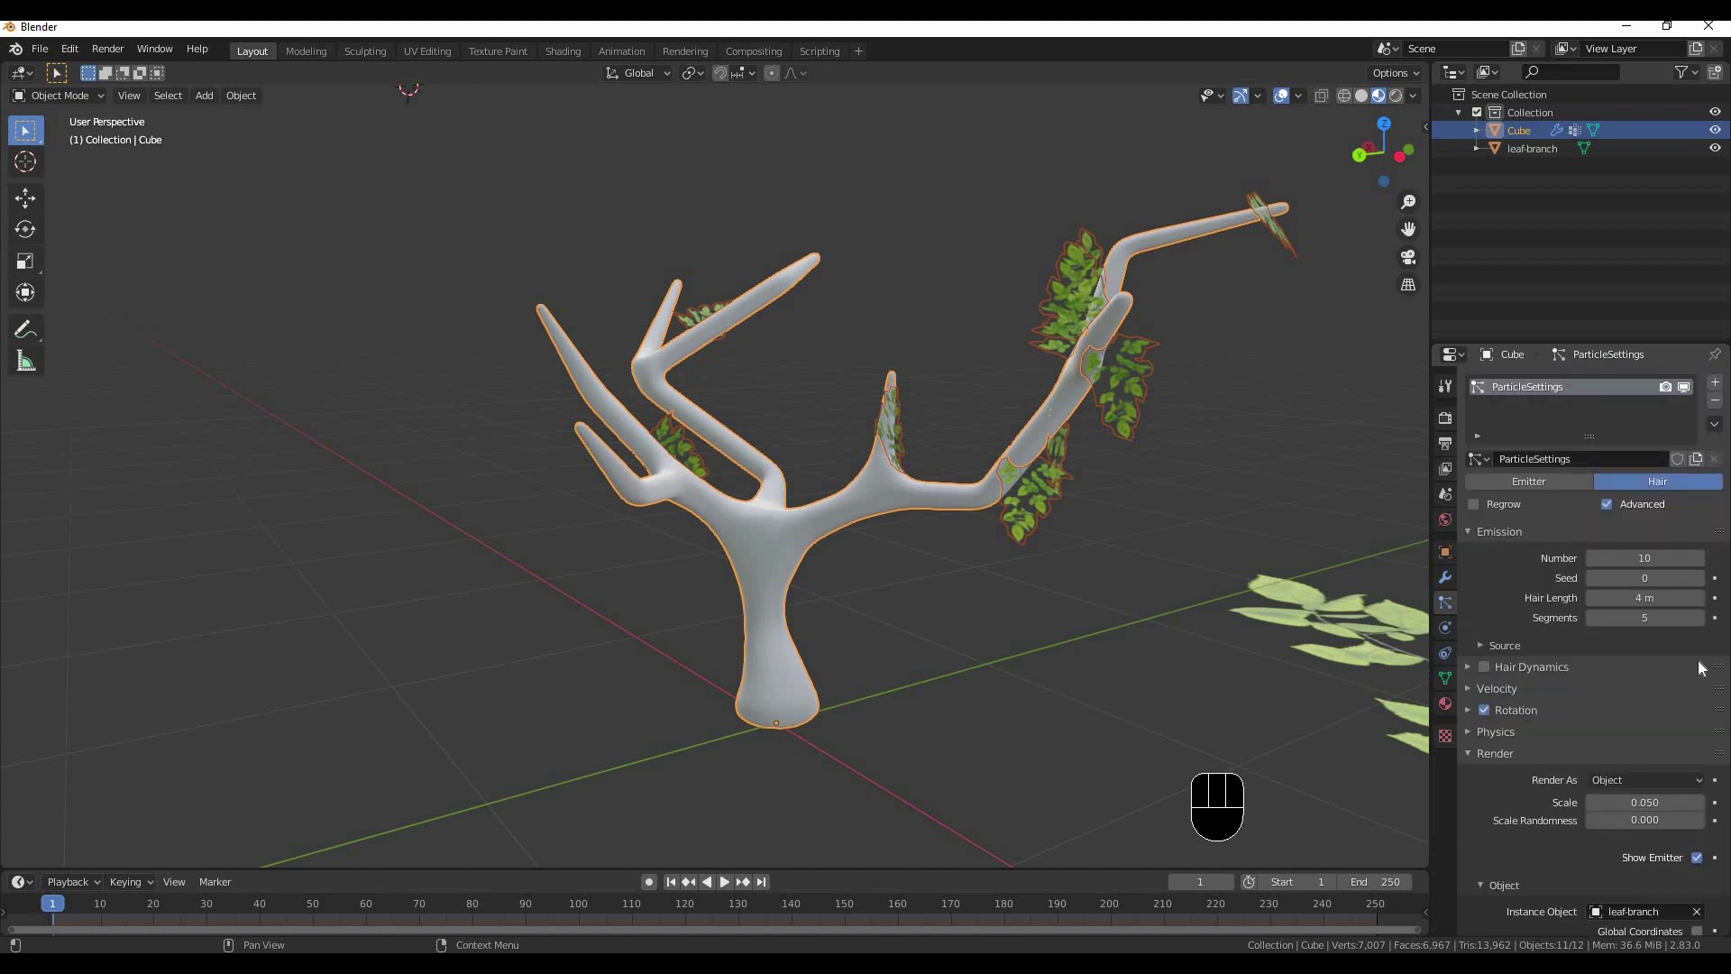
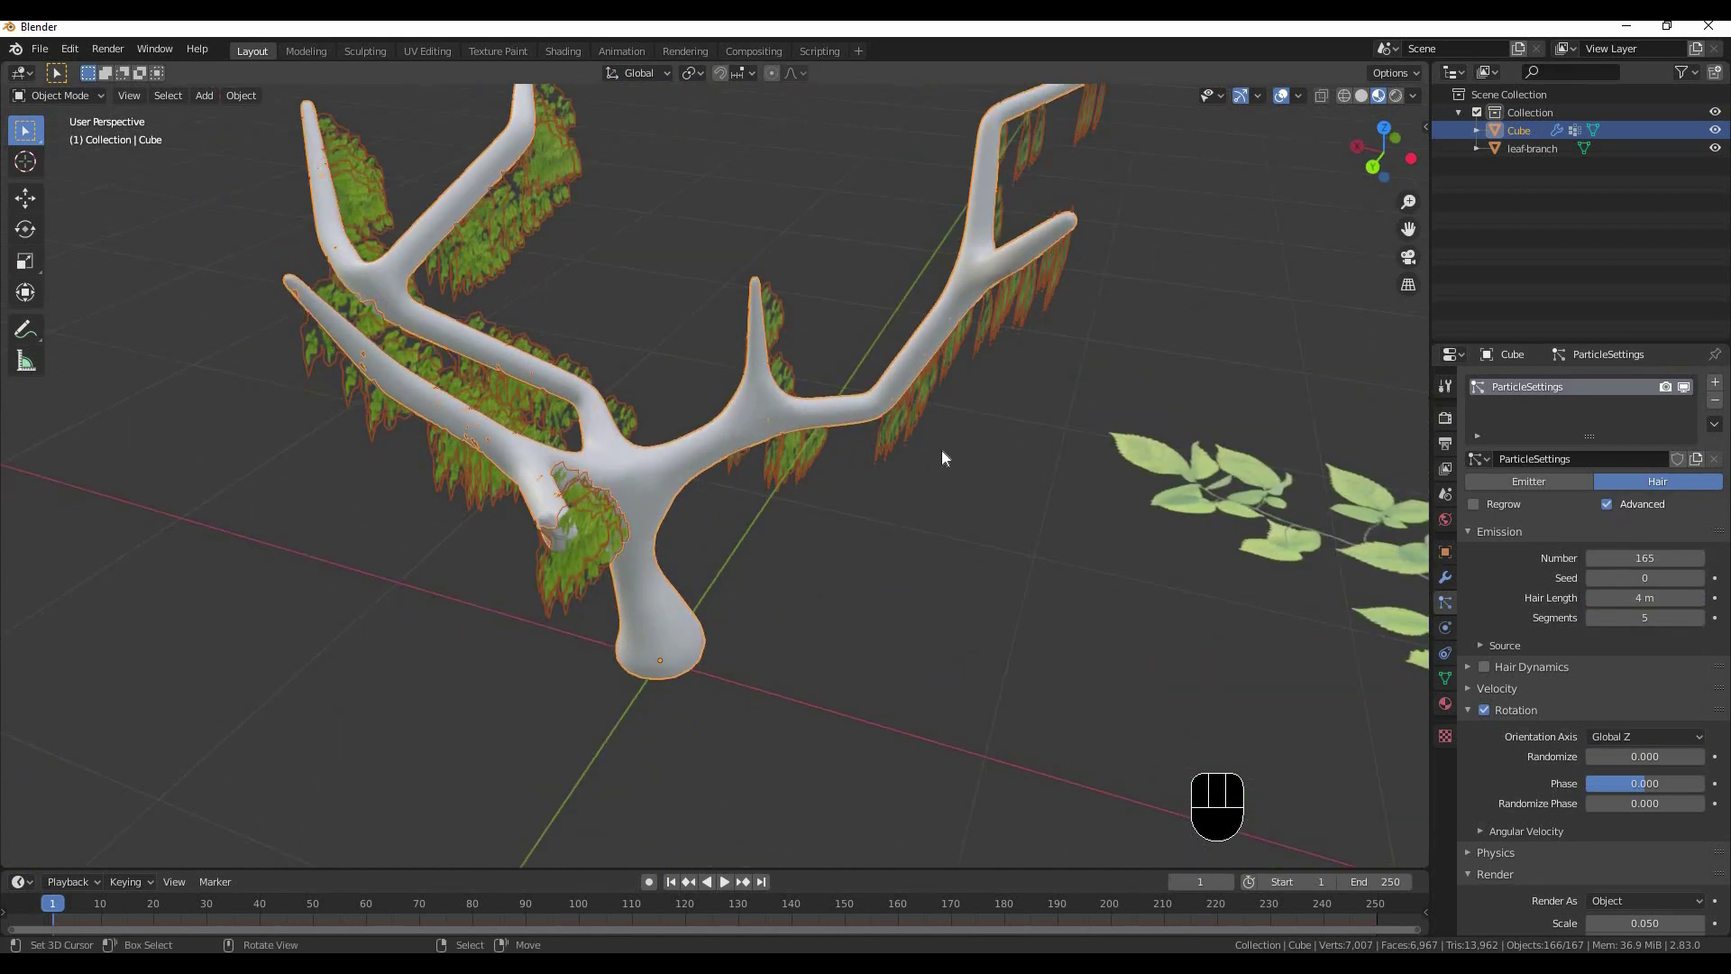
Orbit out to view the 165-leaf foliage filling the branches
left_click_drag(861, 449, 841, 429)
middle_click(876, 439)
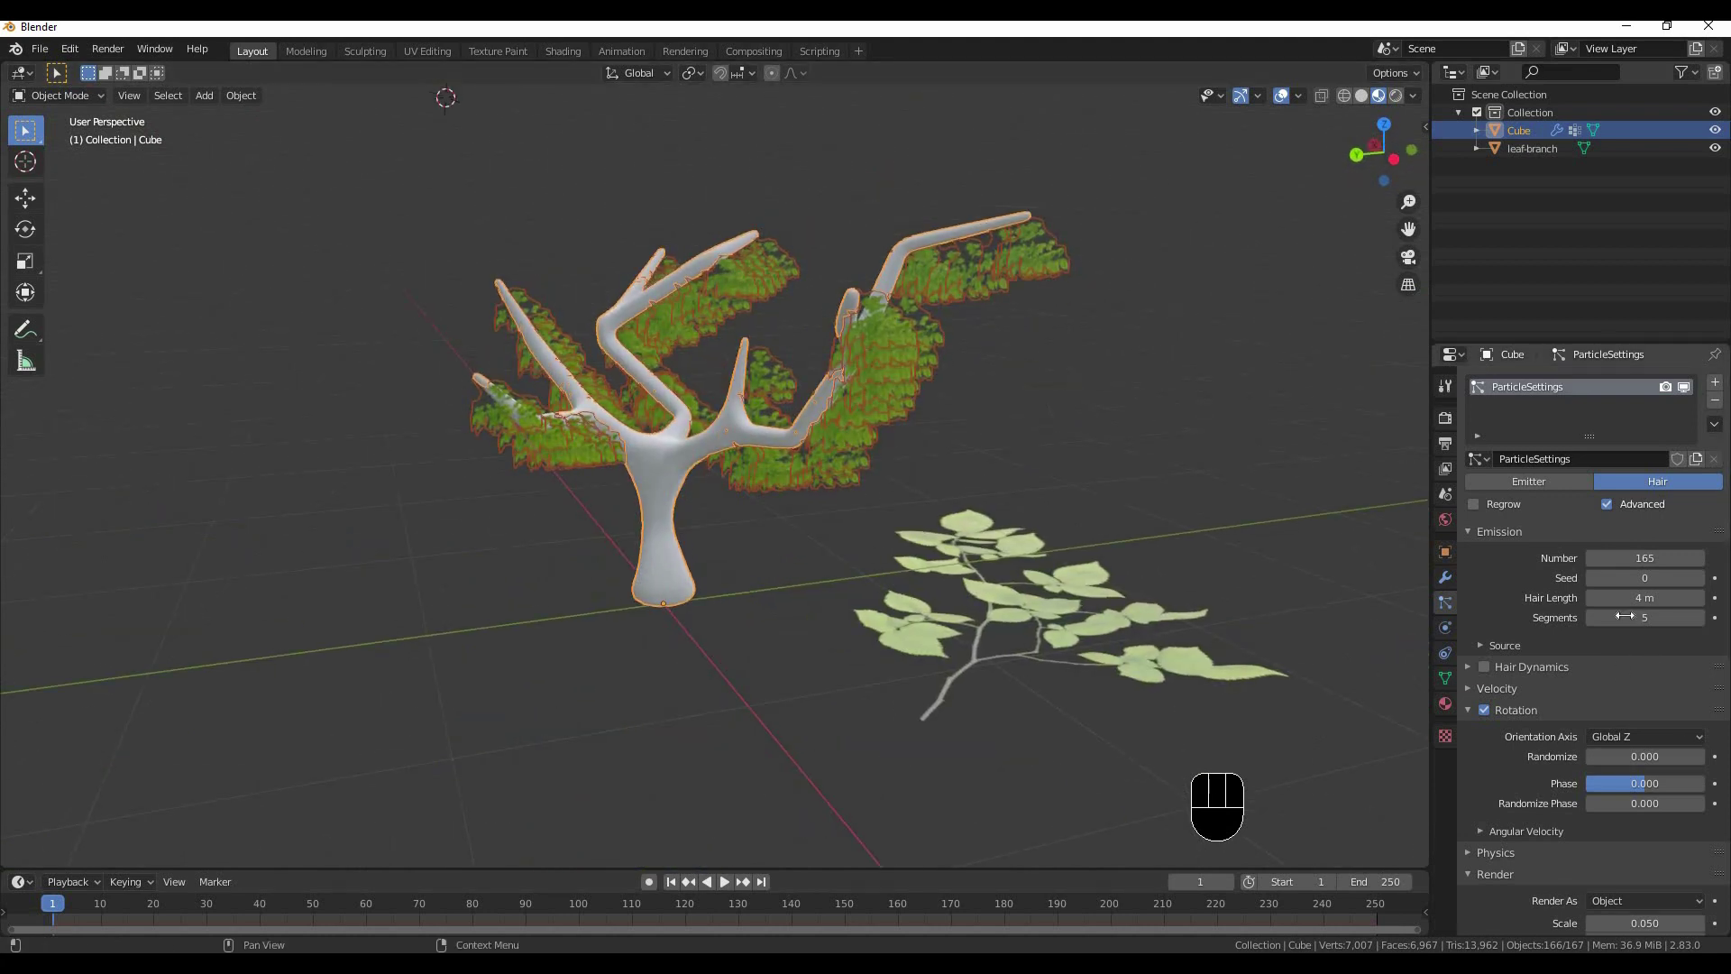